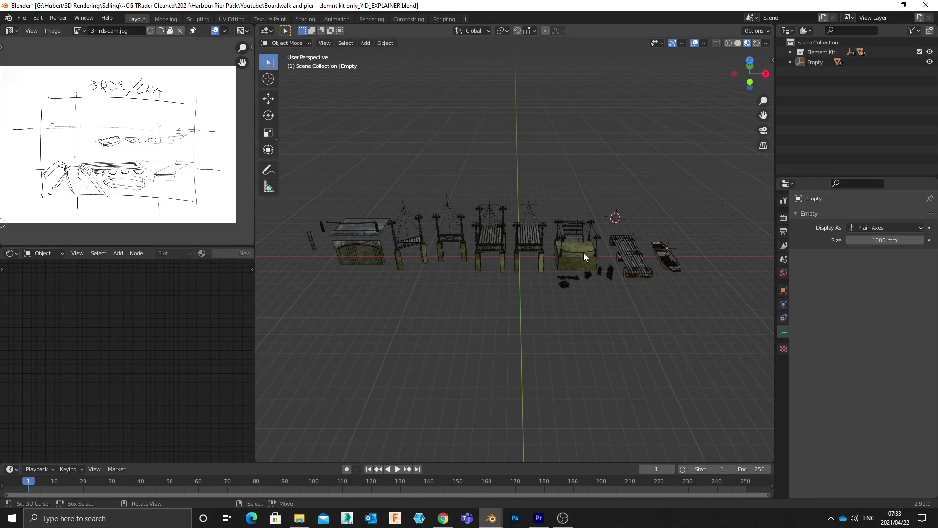
Step: In Top view, duplicate the square pier platform from the kit and move the copy to the scene centre
scroll("up", 3)
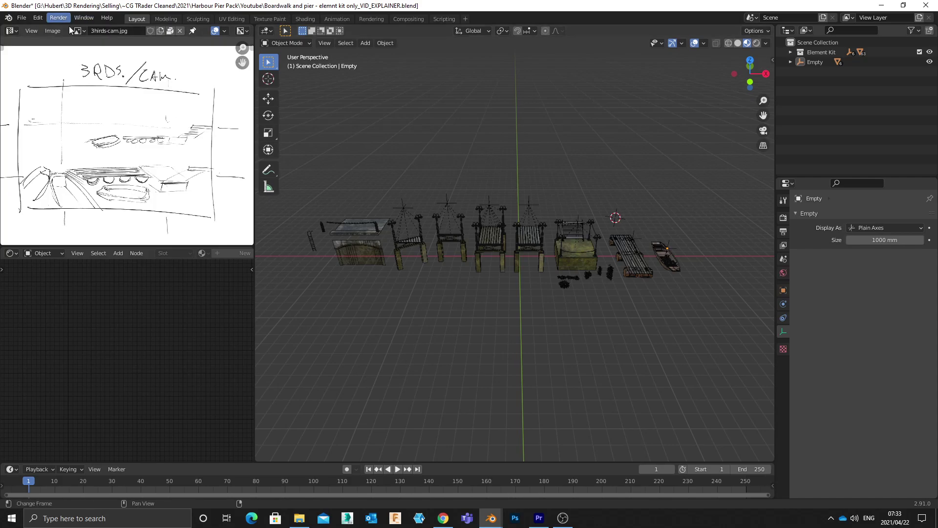
middle_click(157, 136)
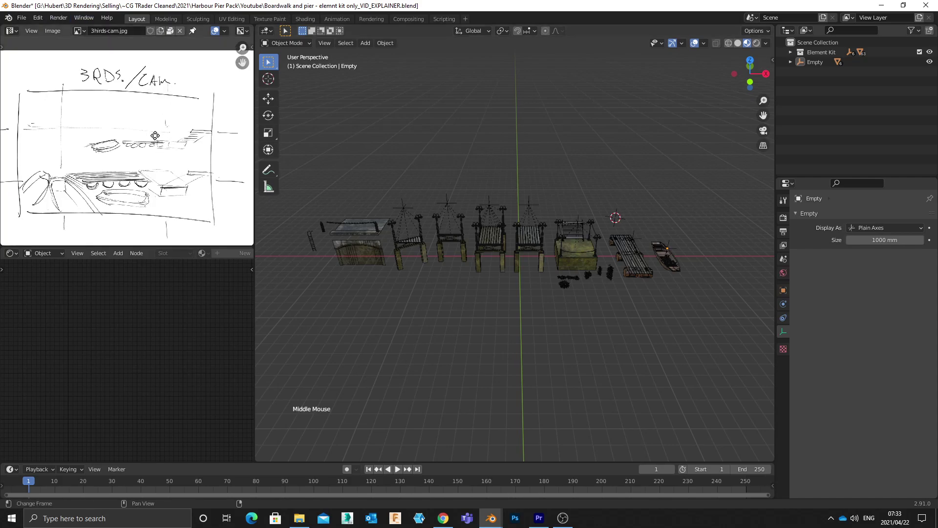
key("a")
key("g")
key("KP_7")
right_click(386, 187)
left_click(315, 245)
key("shift+d")
middle_click(465, 233)
middle_click(477, 217)
middle_click(381, 245)
Step: Duplicate a walkway section from the kit and place it flush against the platform edge
right_click(349, 245)
left_click(338, 252)
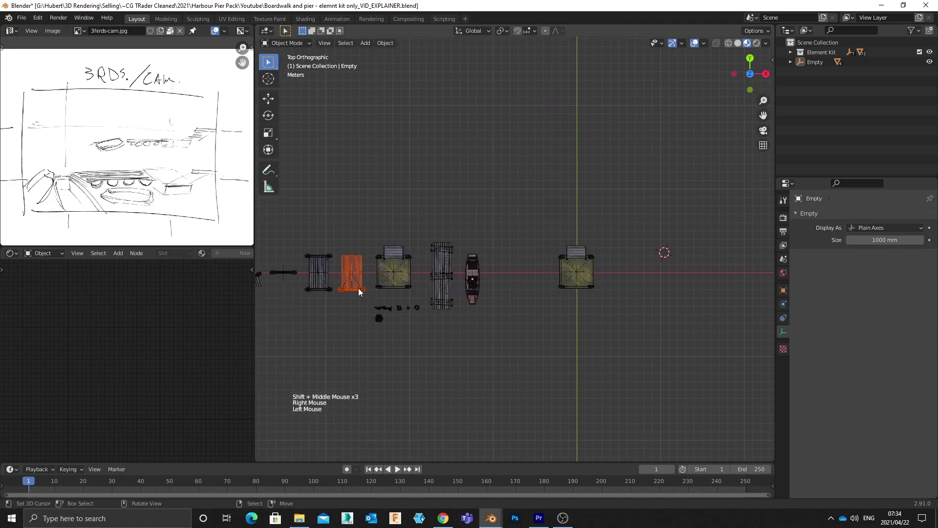
key("shift+d")
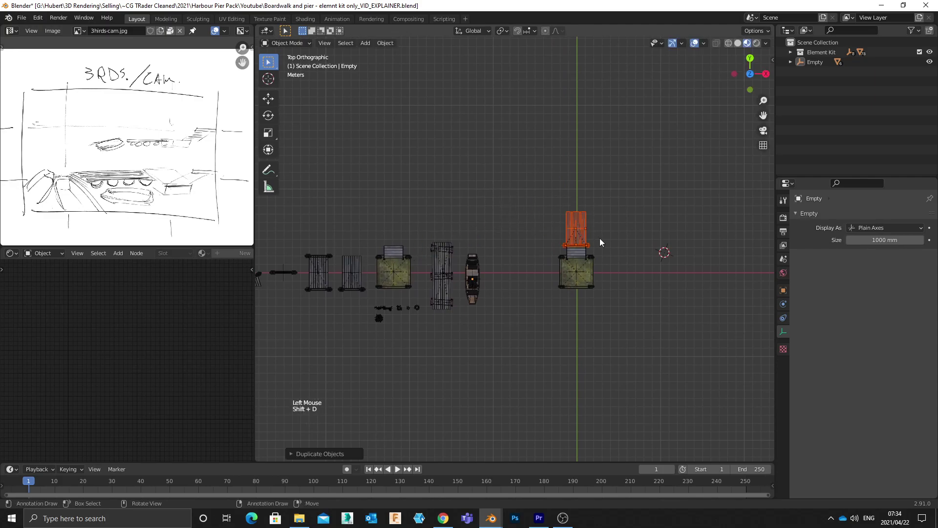
scroll("up", 3)
middle_click(648, 247)
scroll("up", 3)
key("g")
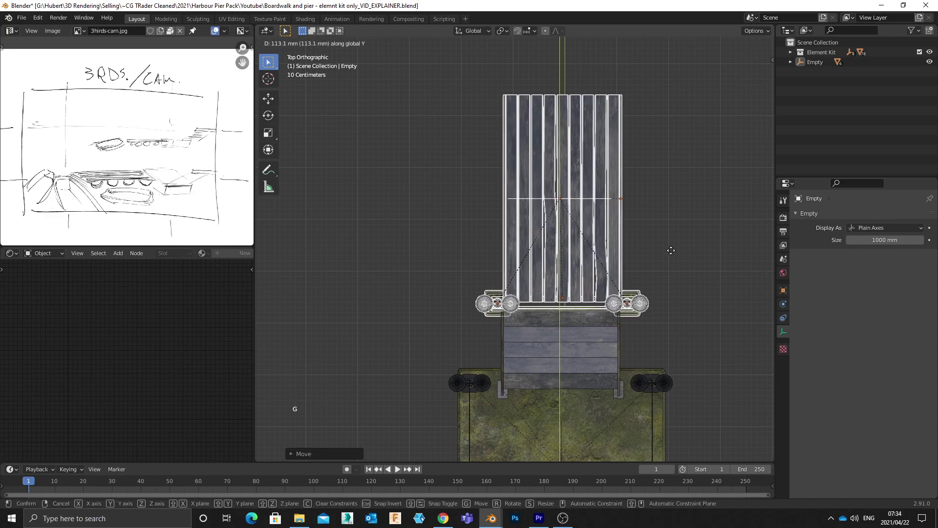
scroll("up", 3)
scroll("down", 3)
middle_click(483, 284)
scroll("down", 3)
middle_click(492, 270)
Step: Duplicate a second walkway section and align it along the axis to continue the boardwalk
right_click(480, 215)
left_click(427, 230)
key("shift+d")
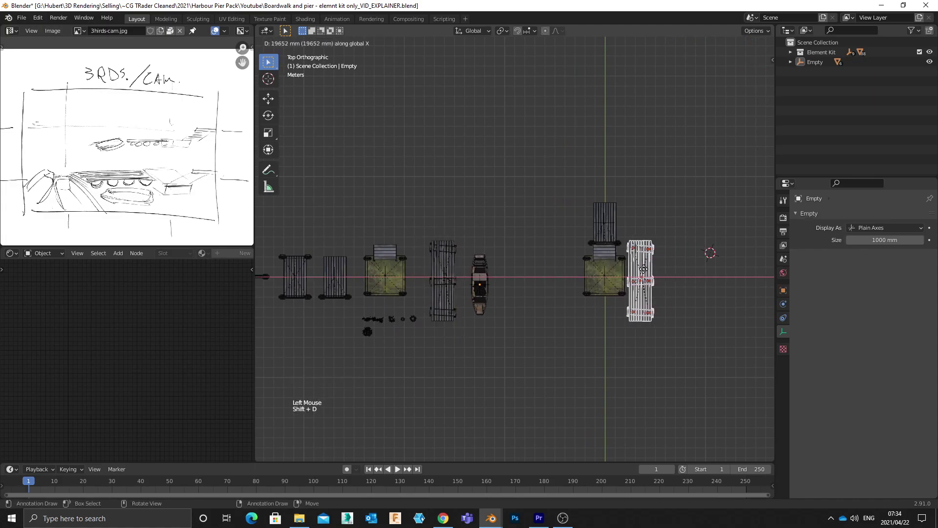
key("r")
scroll("up", 3)
key("g")
scroll("down", 3)
right_click(602, 155)
scroll("up", 3)
right_click(671, 203)
key("shift+s")
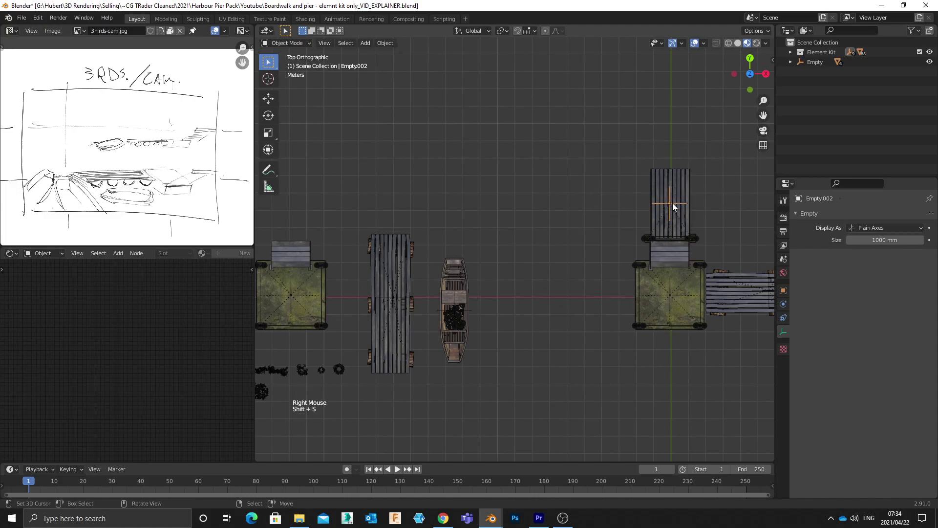
key("shift+g")
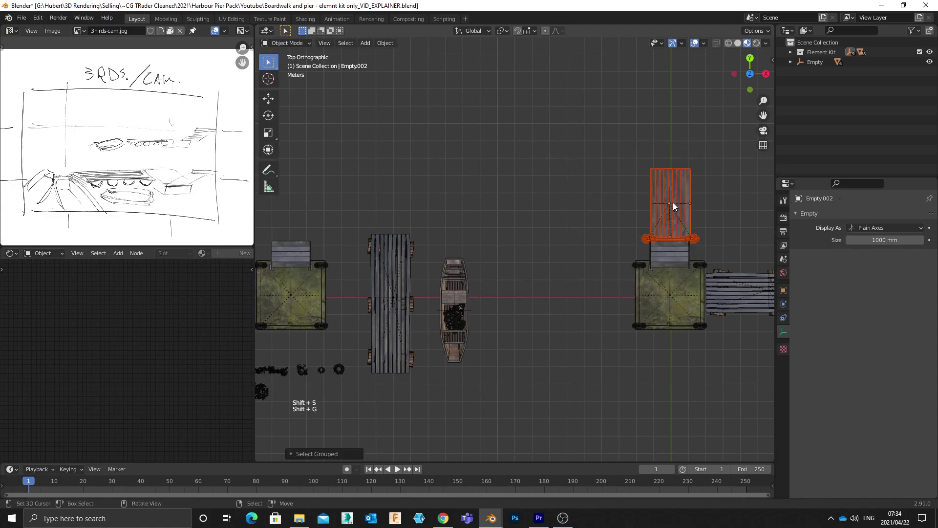
Step: Copy the north walkway to extend the pier eastward, then select a boat from the kit
left_click(620, 185)
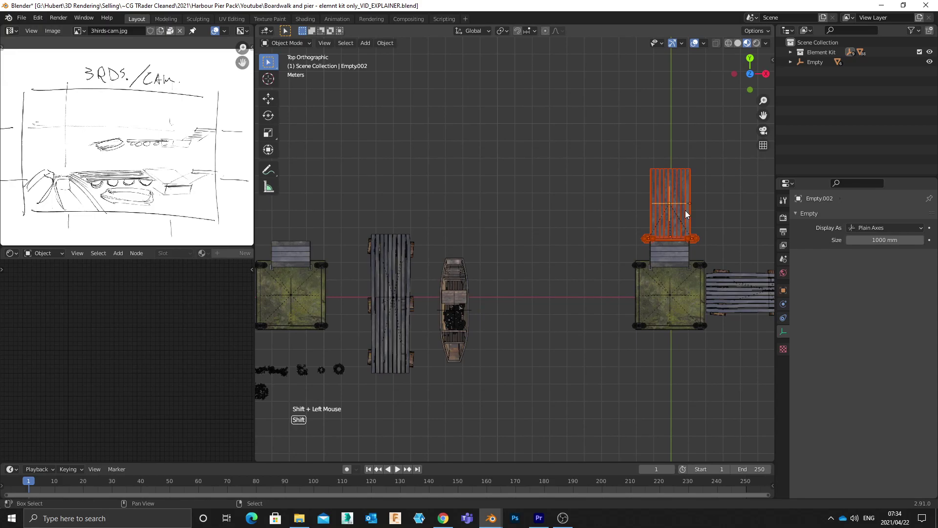
key("shift+d")
scroll("down", 3)
middle_click(629, 212)
right_click(657, 238)
middle_click(711, 230)
left_click(405, 257)
middle_click(454, 290)
Step: Moor two boat copies beside the east walkway, the second turned around 180 degrees
key("shift+d")
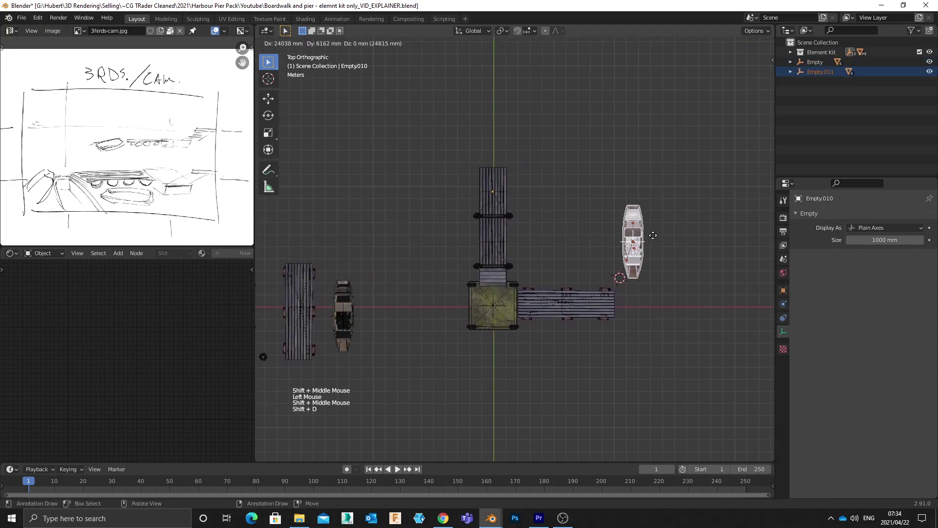
key("r")
key("g")
key("shift+d")
key("r")
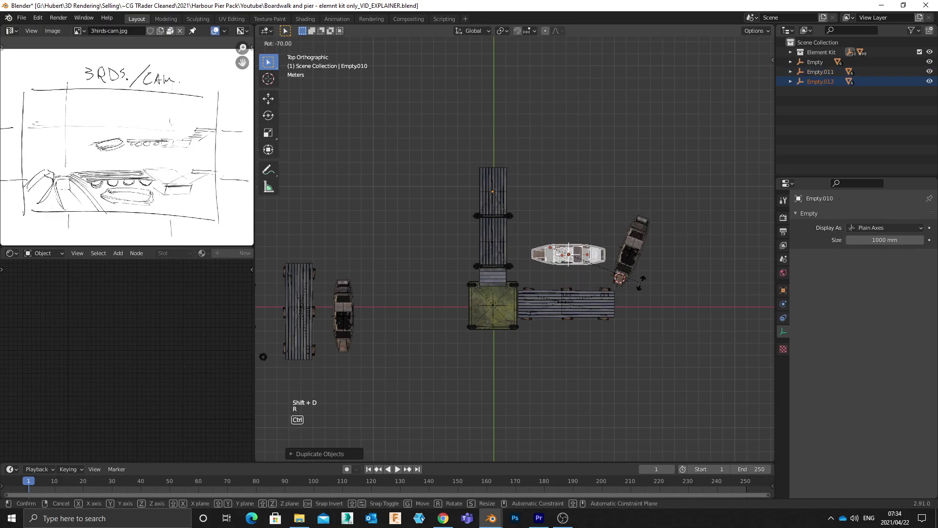
key("r")
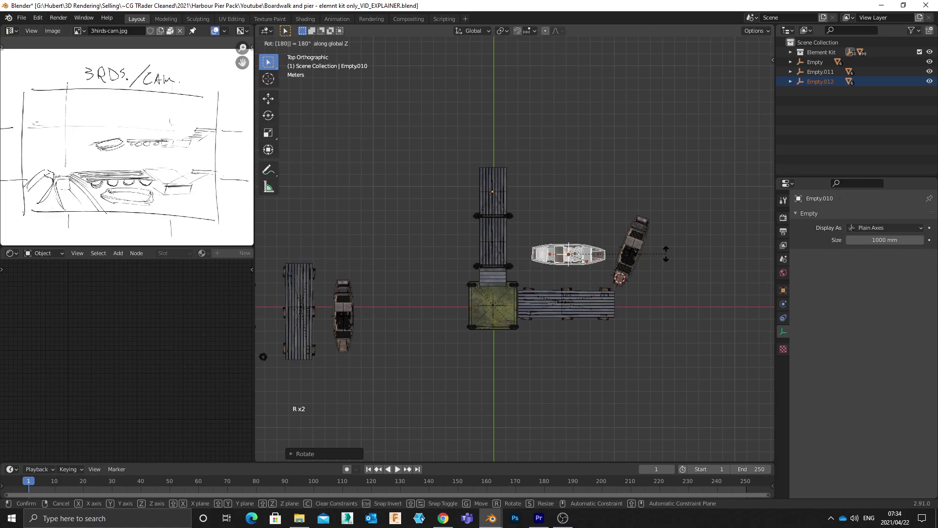
key("g")
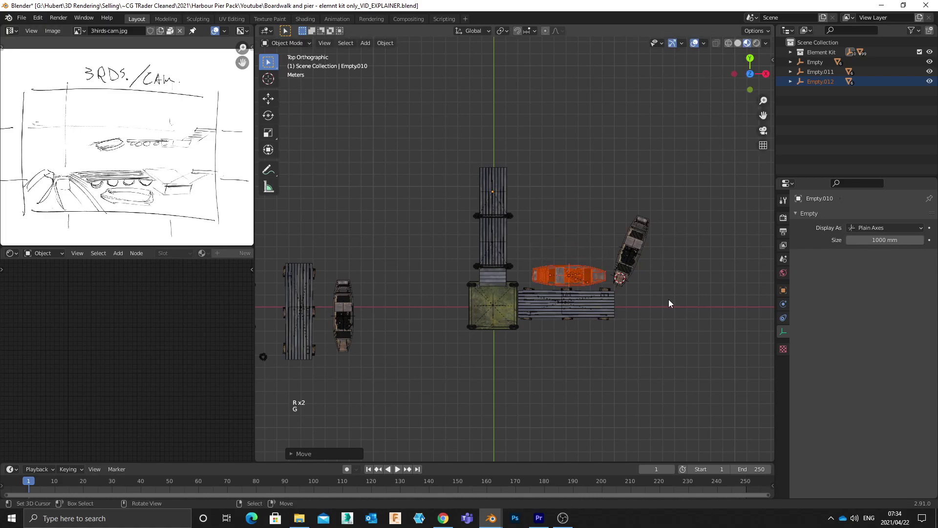
Step: Add a third boat copy rotated to an angle beside the walkway
key("g")
key("shift+d")
key("r")
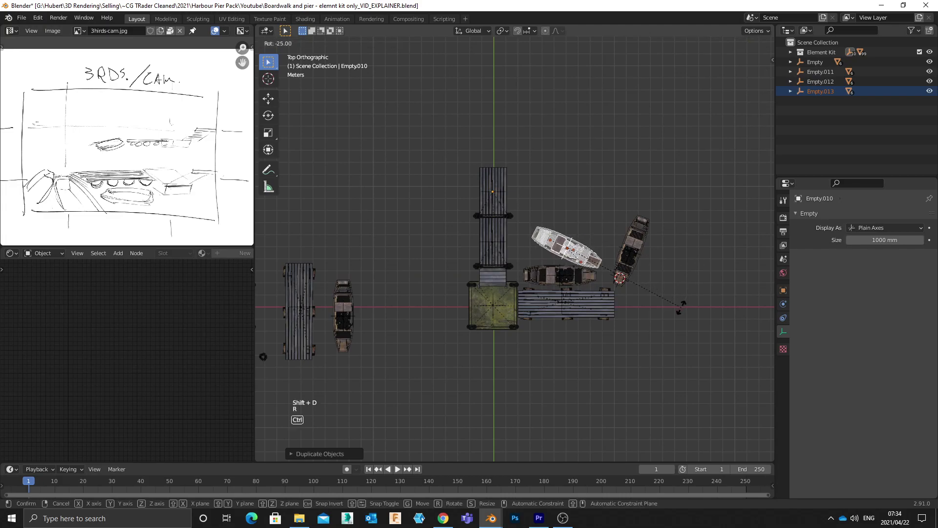
scroll("up", 3)
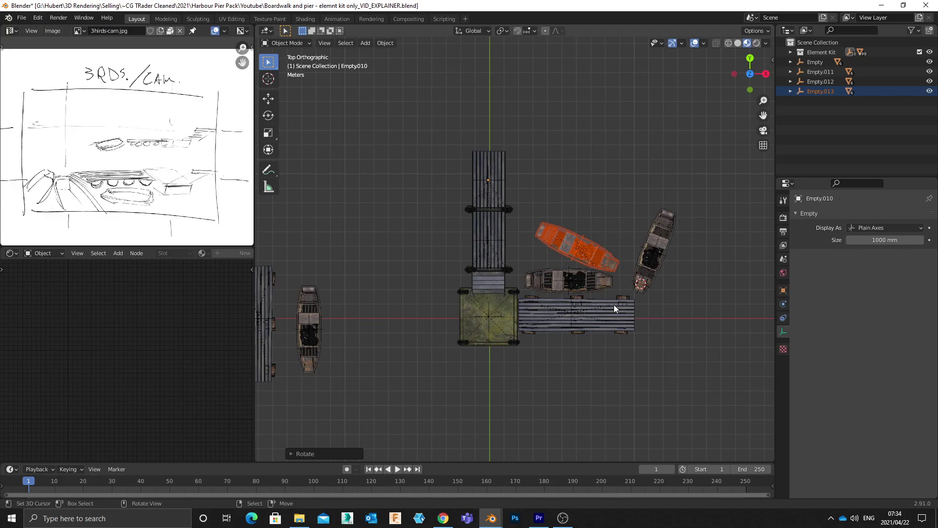
middle_click(636, 266)
Step: Bring the viewport around the moored boats to choose the camera location
scroll("down", 3)
middle_click(656, 296)
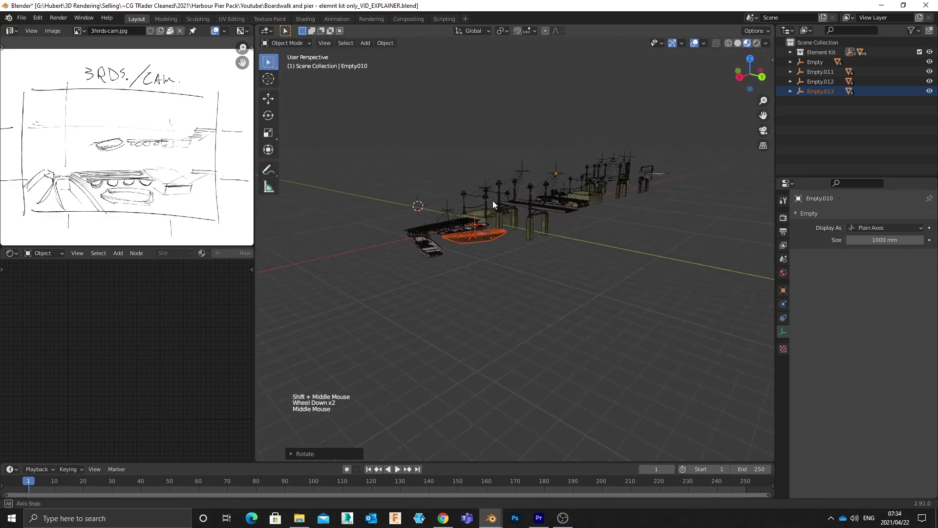
scroll("up", 3)
middle_click(488, 191)
middle_click(508, 209)
middle_click(621, 276)
middle_click(600, 262)
middle_click(638, 246)
middle_click(648, 256)
scroll("up", 3)
right_click(472, 244)
left_click(470, 244)
Step: Add a camera with Shift+A and move it up and sideways above the boats
key("shift+a")
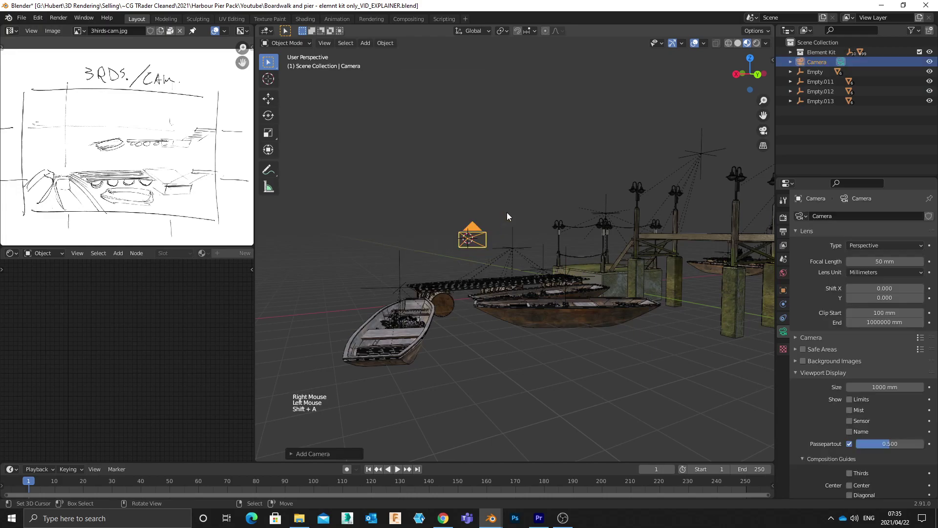
key("g")
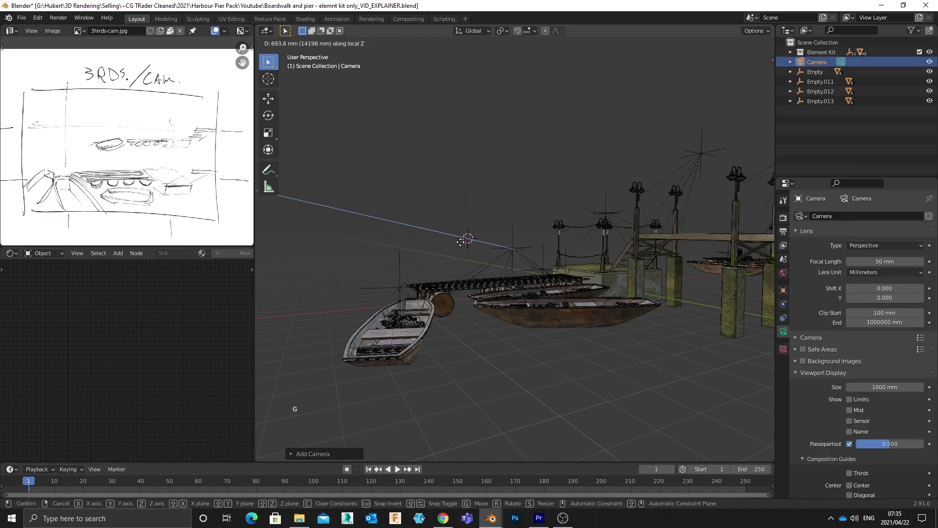
key("g")
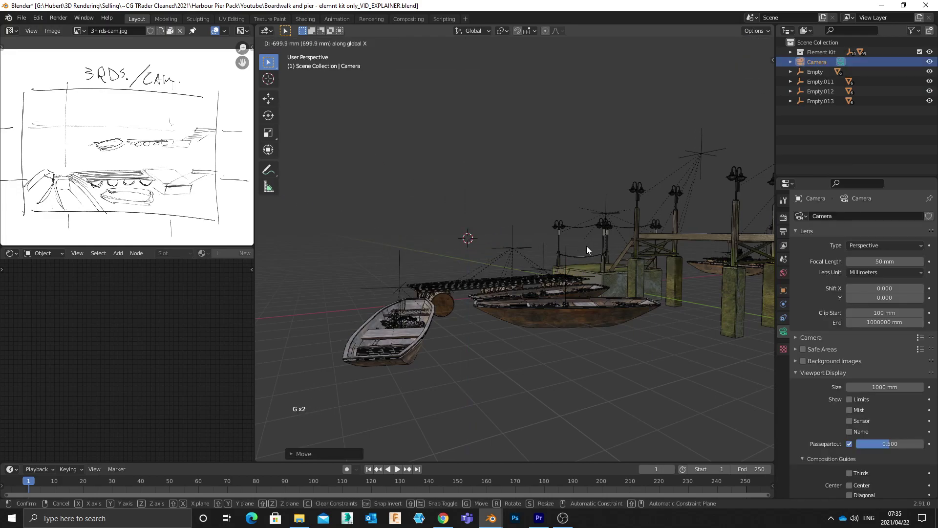
key("g")
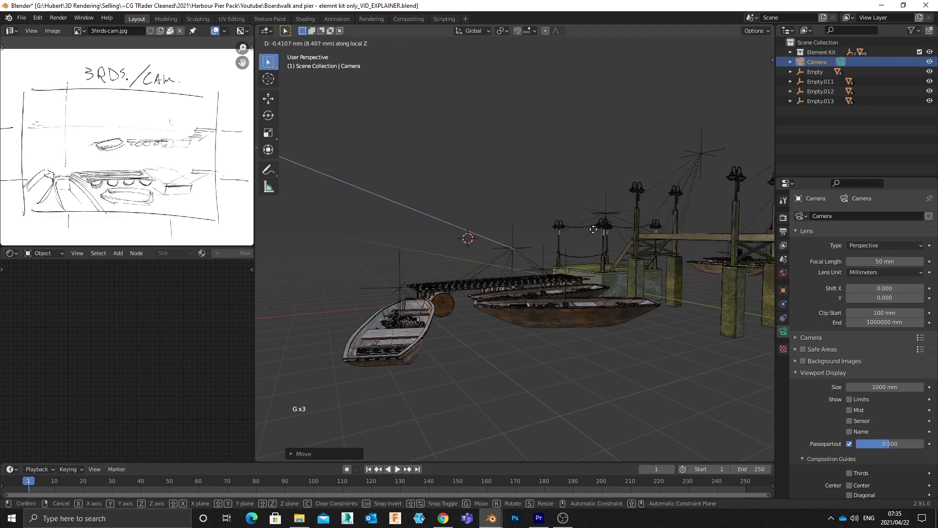
key("g")
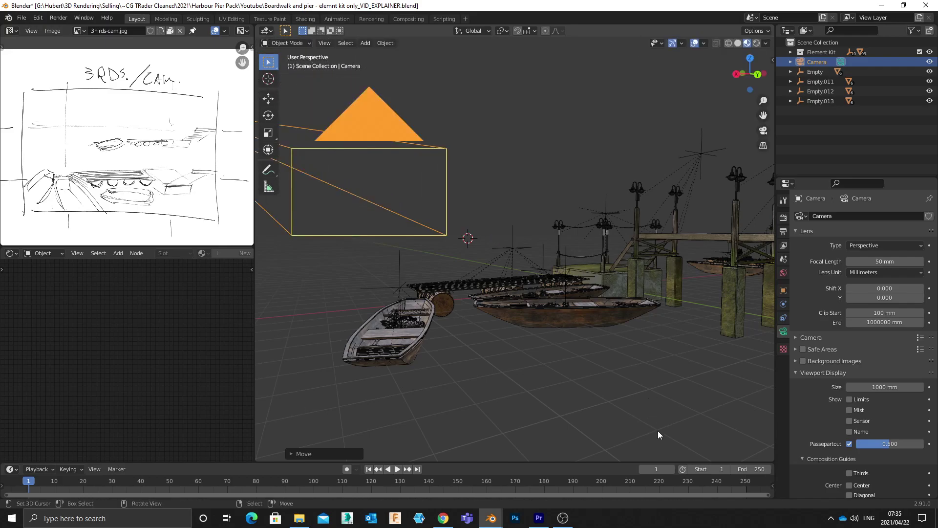
Step: Enter camera view, lock the camera to the view in the N panel and start framing the boats
key("ctrl+KP_0")
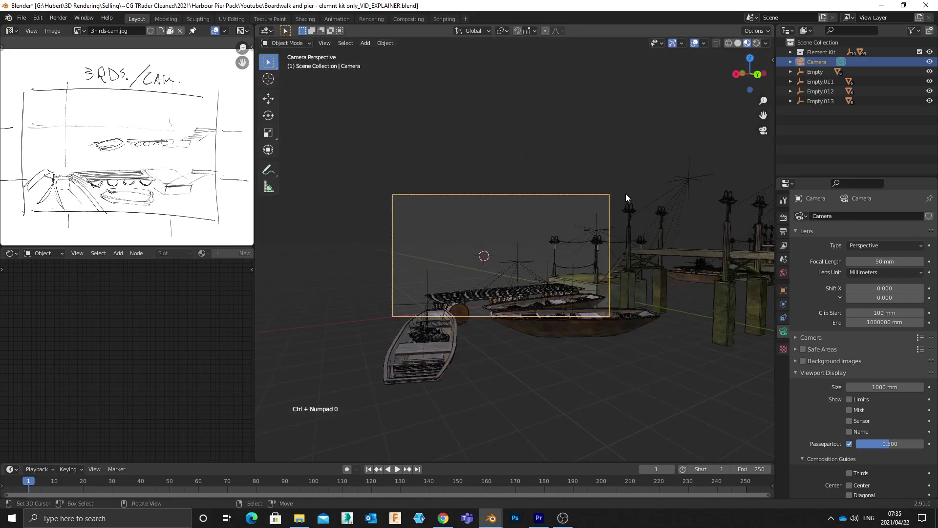
key("n")
left_click(729, 179)
middle_click(609, 232)
middle_click(580, 229)
middle_click(547, 226)
middle_click(557, 246)
middle_click(561, 251)
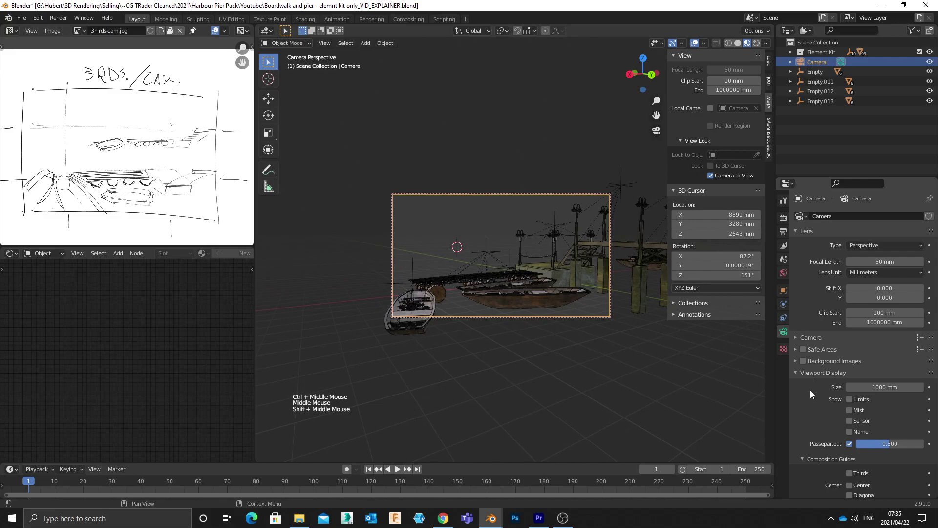
scroll("down", 3)
scroll("down", 3)
Step: Enable rule-of-thirds composition guides and frame the boats and pier against them as in the sketch
left_click(855, 420)
middle_click(571, 270)
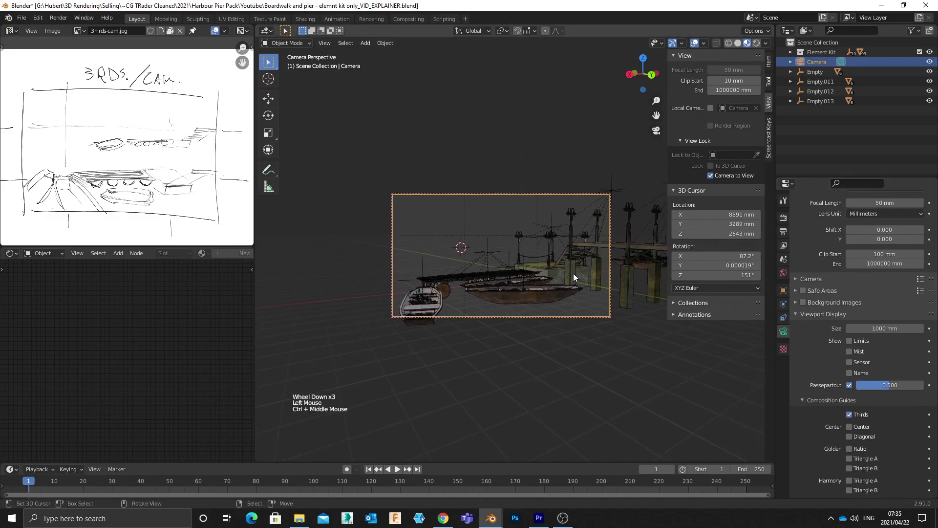
middle_click(569, 279)
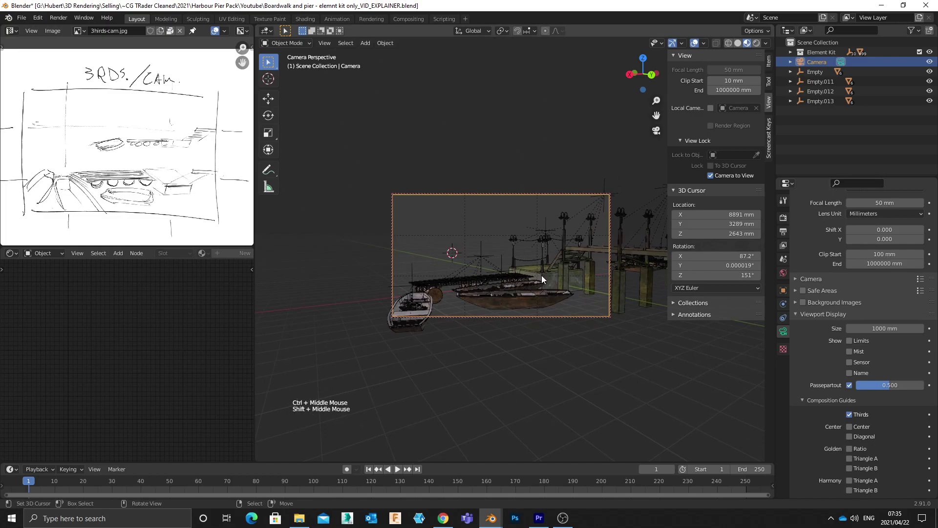
middle_click(544, 280)
middle_click(458, 285)
middle_click(485, 290)
middle_click(489, 295)
scroll("up", 3)
middle_click(481, 300)
middle_click(490, 300)
middle_click(486, 295)
middle_click(484, 294)
middle_click(477, 296)
middle_click(481, 300)
middle_click(484, 304)
middle_click(489, 309)
middle_click(492, 306)
middle_click(488, 315)
middle_click(488, 317)
middle_click(492, 317)
middle_click(496, 316)
middle_click(501, 317)
middle_click(498, 318)
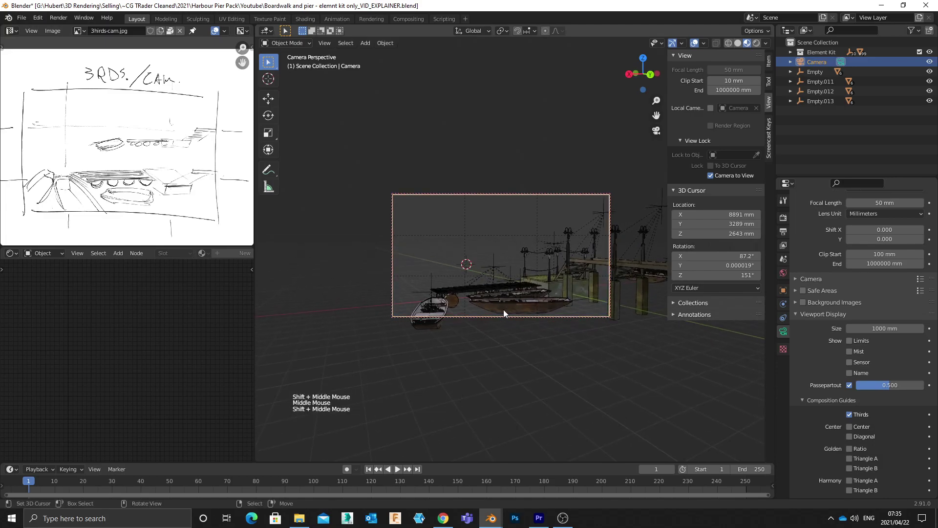
Step: Release the camera lock in the View panel and check the framed shot
left_click(715, 181)
scroll("up", 3)
scroll("down", 3)
middle_click(620, 301)
Step: Close the N panel, select the camera and dolly it along its local Z axis toward the boats
key("n")
middle_click(628, 302)
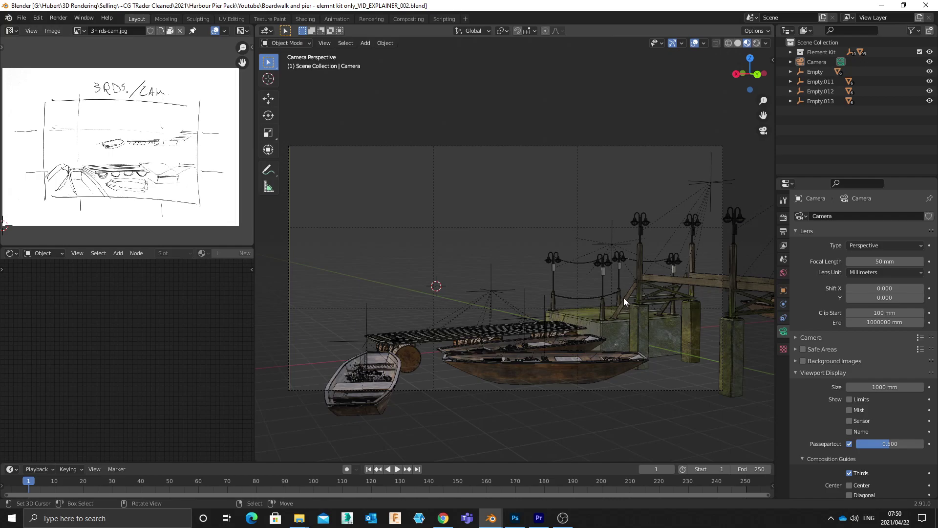
right_click(491, 146)
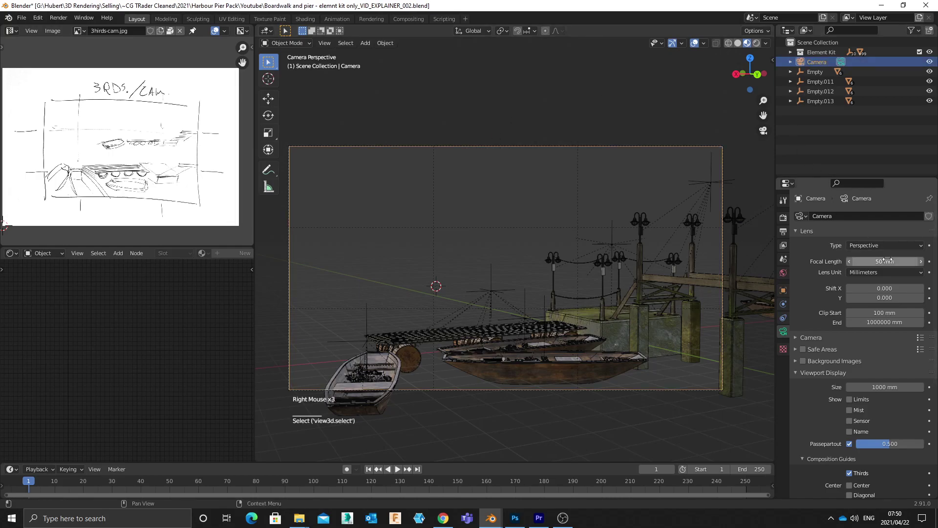
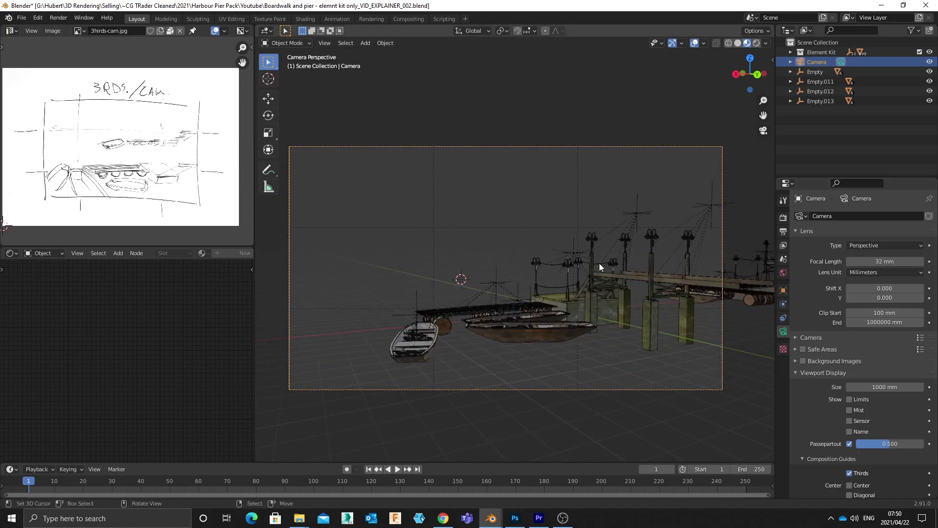
key("g")
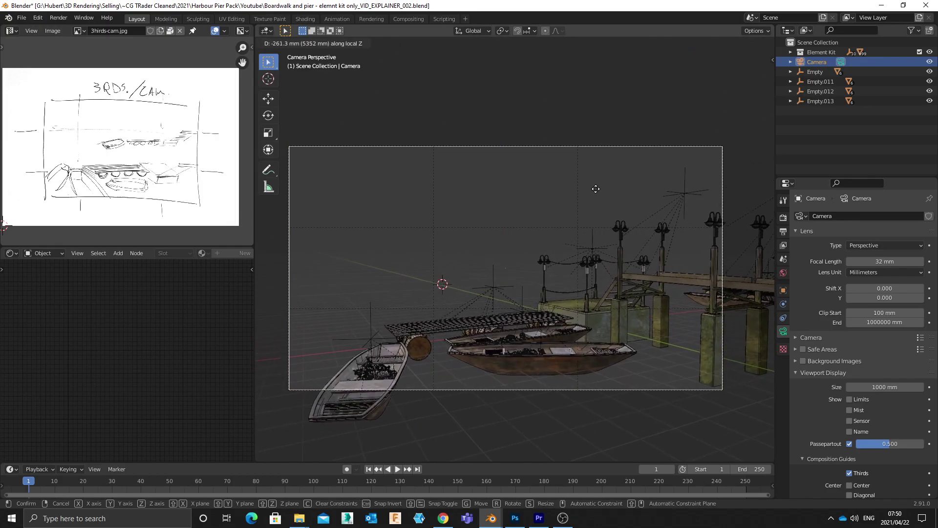
key("z")
Step: Fine-tune the camera along its depth axis so the pier fills the frame, then save with Ctrl+S
key("g")
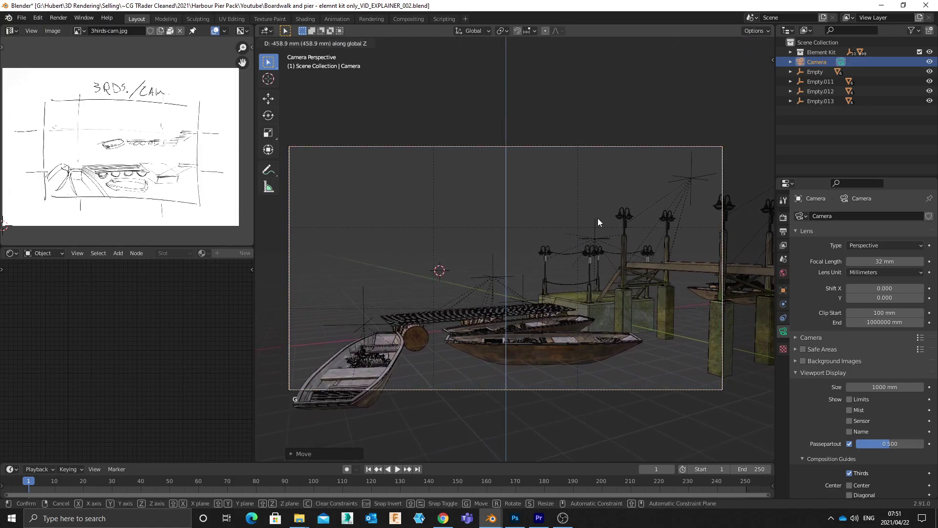
key("g")
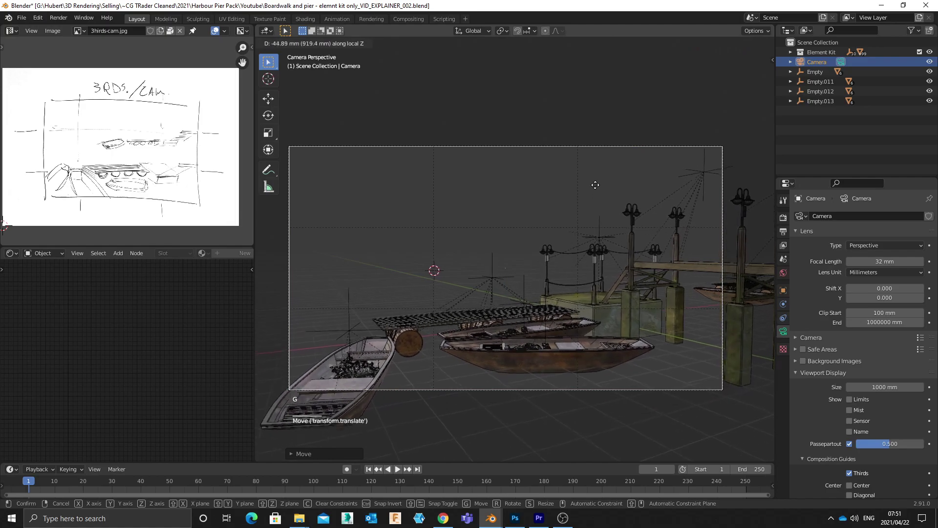
key("g")
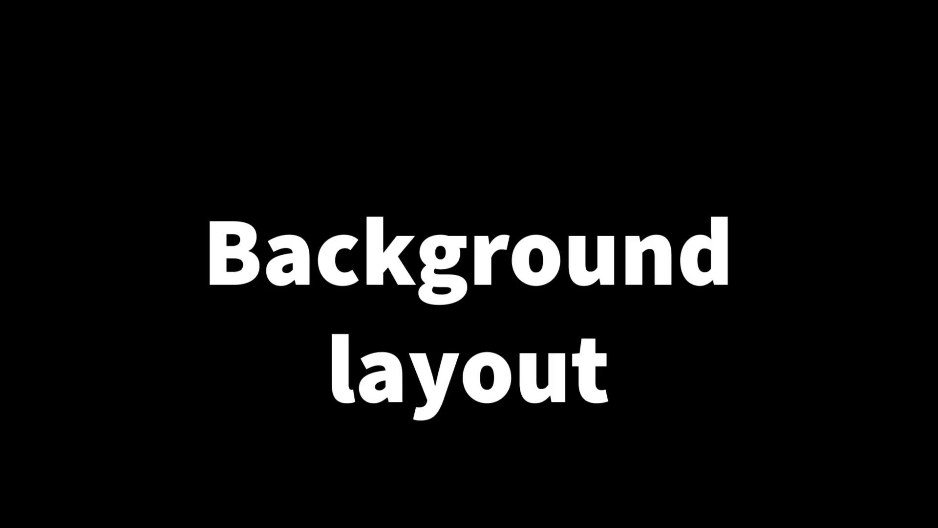
key("ctrl+s")
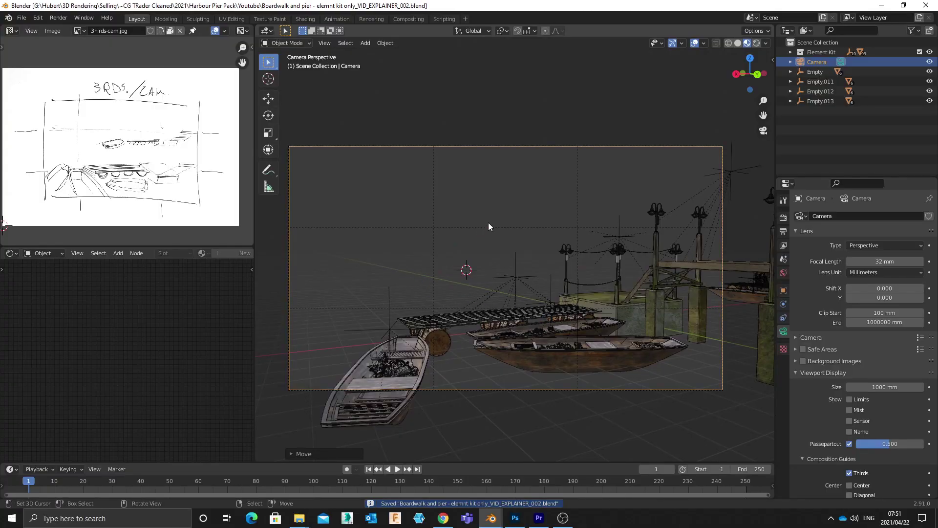
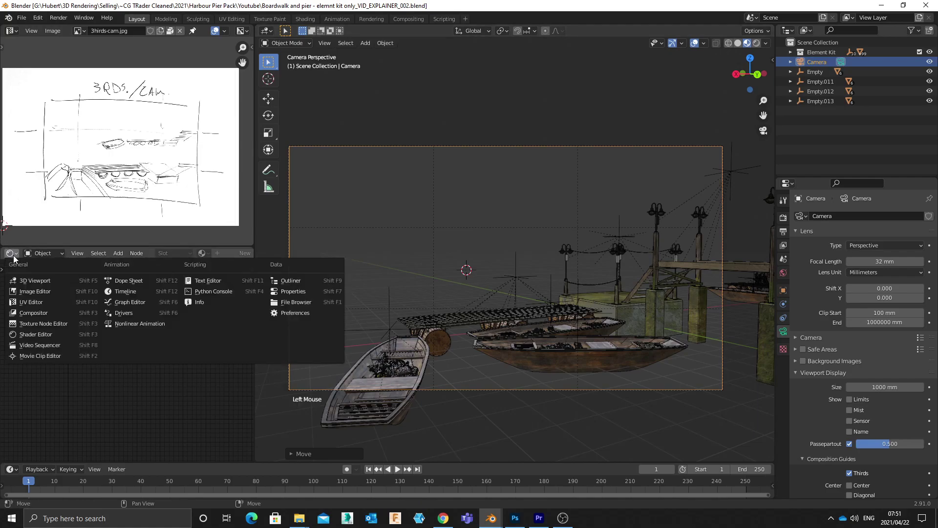
Step: Set the lower-left viewport to Top orthographic view and pan/zoom to frame the pier and boats
scroll("down", 3)
key("KP_7")
scroll("down", 3)
middle_click(136, 357)
scroll("up", 3)
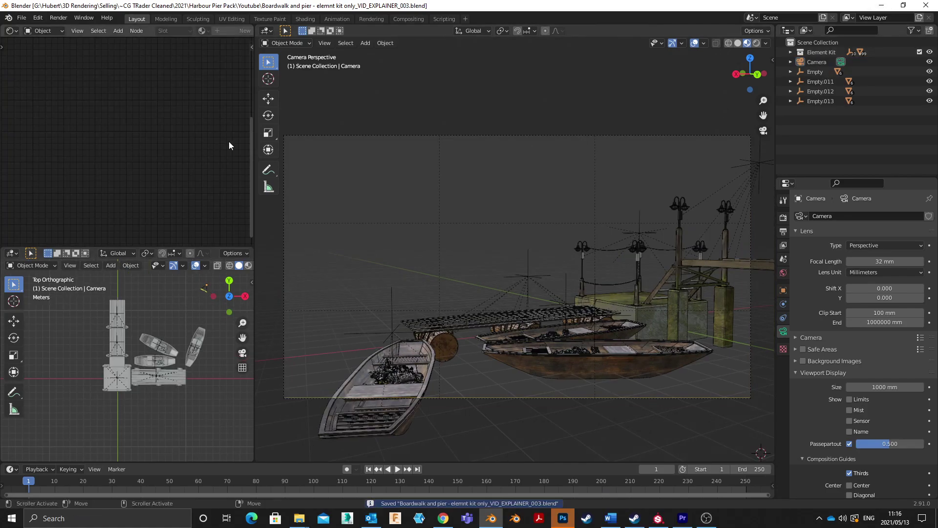
Step: Duplicate the selected pier pieces with Shift+D and move the copy further out along Y
left_click(79, 304)
left_click(222, 413)
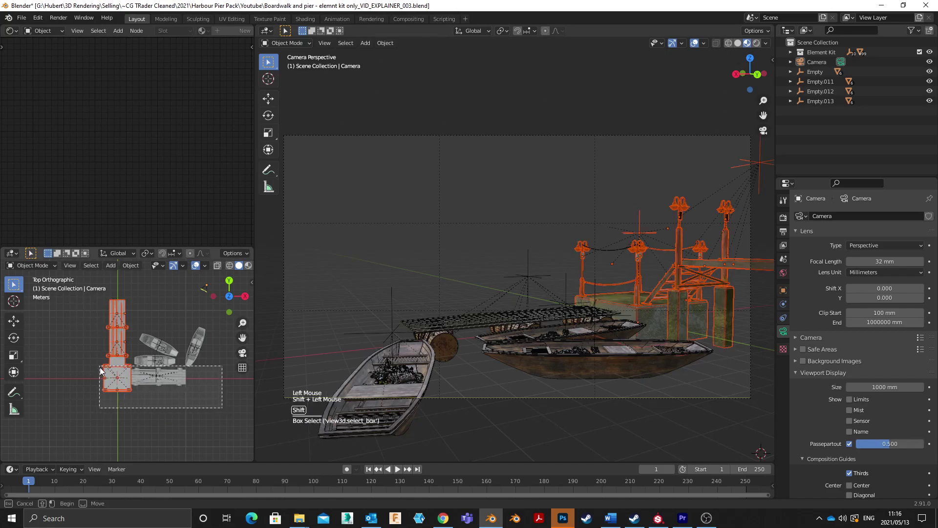
middle_click(181, 338)
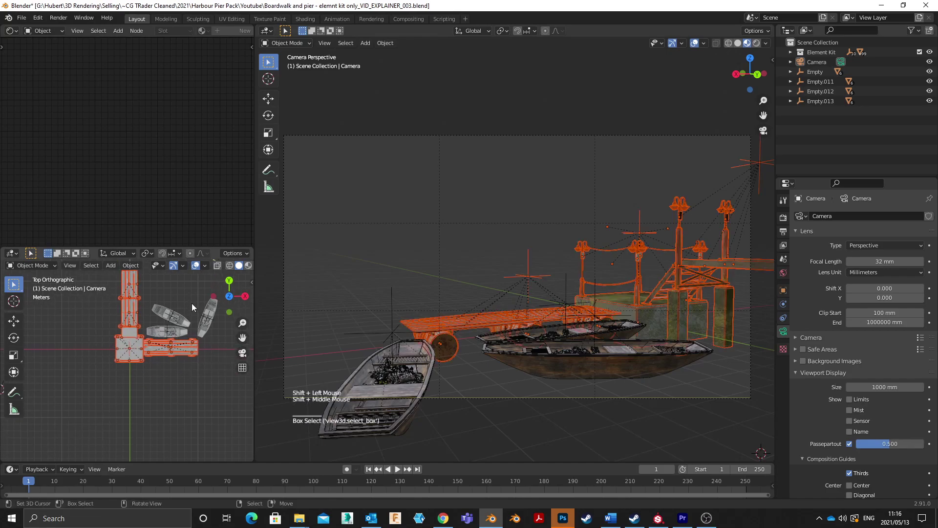
scroll("down", 3)
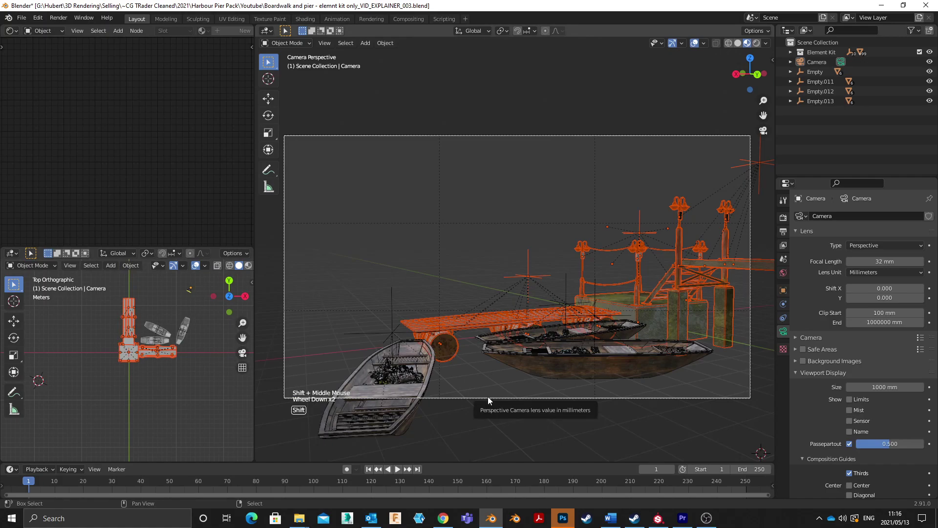
right_click(117, 292)
left_click(109, 299)
left_click(197, 385)
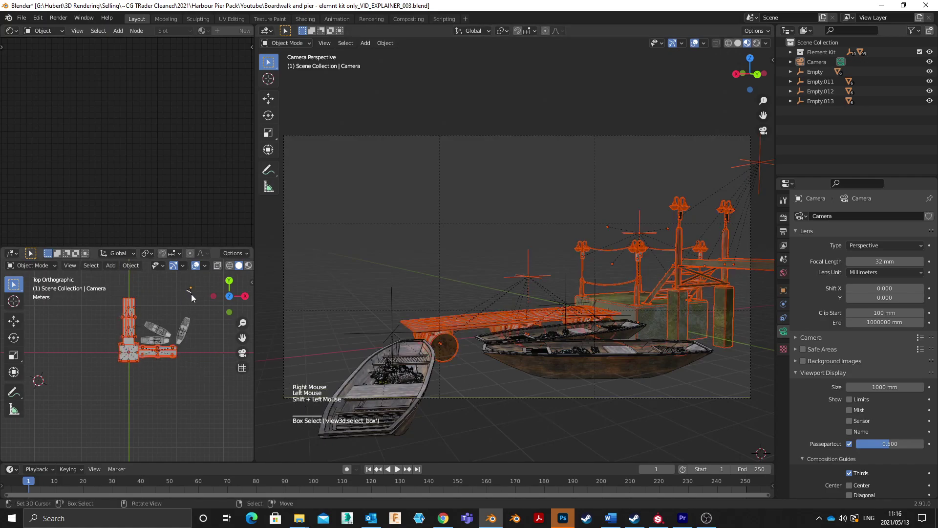
scroll("down", 3)
key("shift+d")
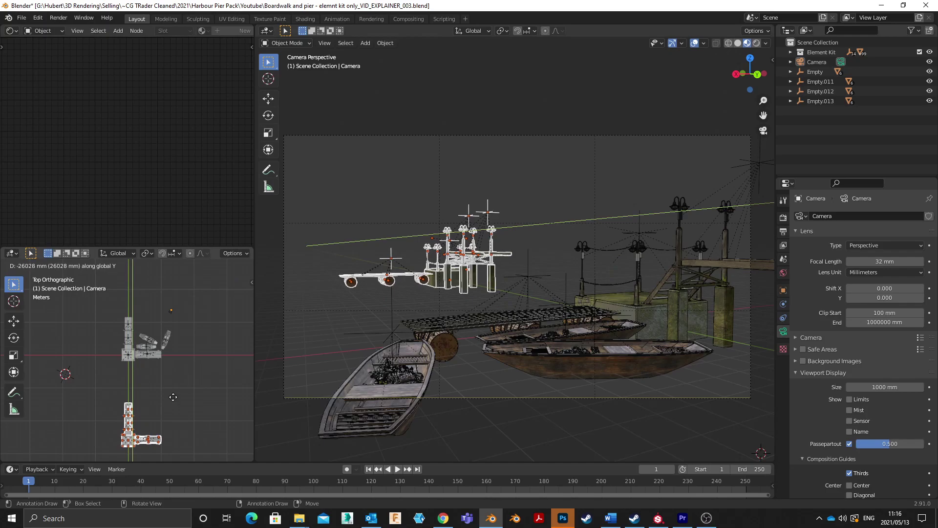
key("g")
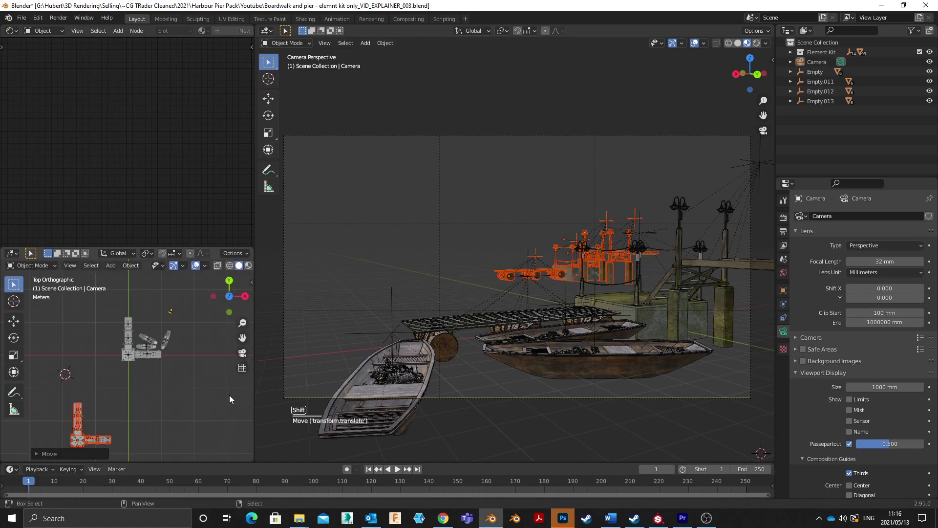
Step: Duplicate a walkway section twice to extend the walkway along the pier
middle_click(127, 398)
scroll("up", 3)
right_click(177, 347)
left_click(81, 315)
middle_click(158, 359)
key("shift+d")
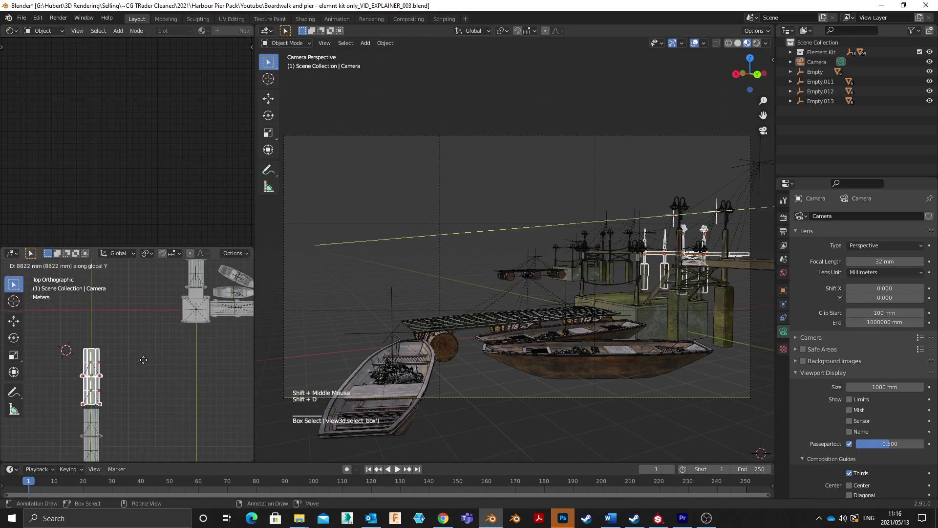
key("shift+g")
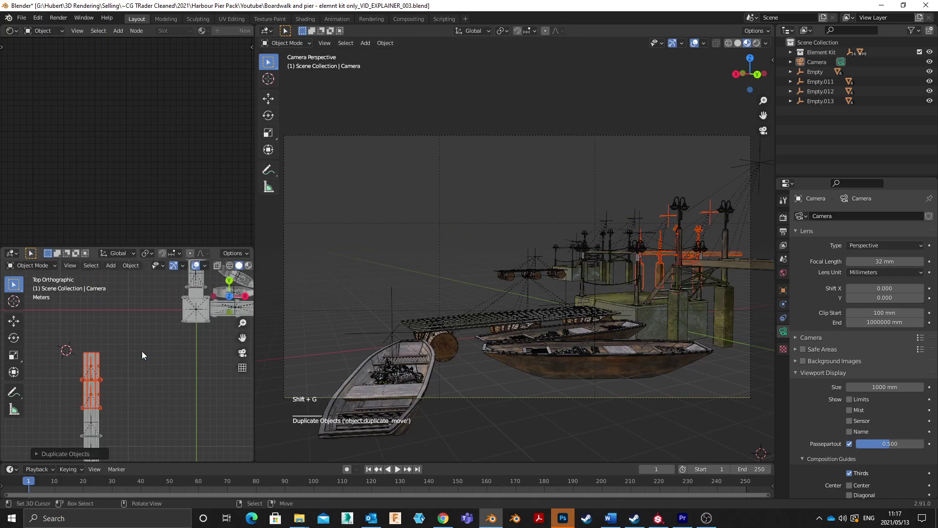
key("shift+d")
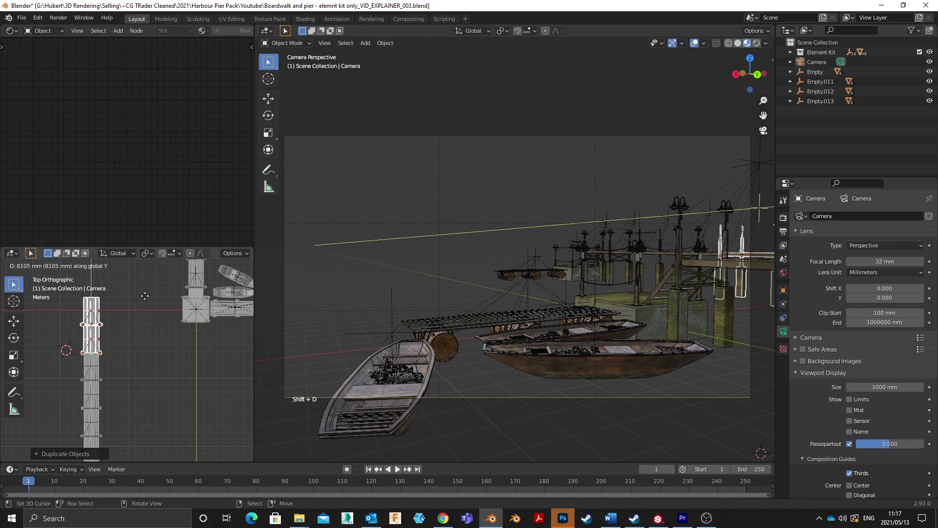
scroll("down", 3)
scroll("down", 3)
scroll("up", 3)
right_click(122, 320)
scroll("down", 3)
middle_click(96, 333)
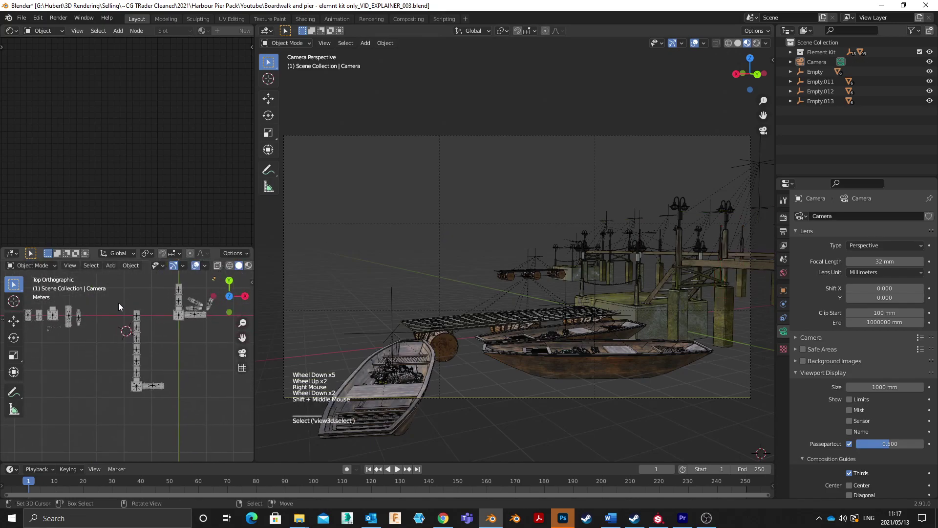
scroll("up", 3)
Step: Rotate the walkway chain 10 degrees around the vertical axis and nudge it into place
left_click(110, 296)
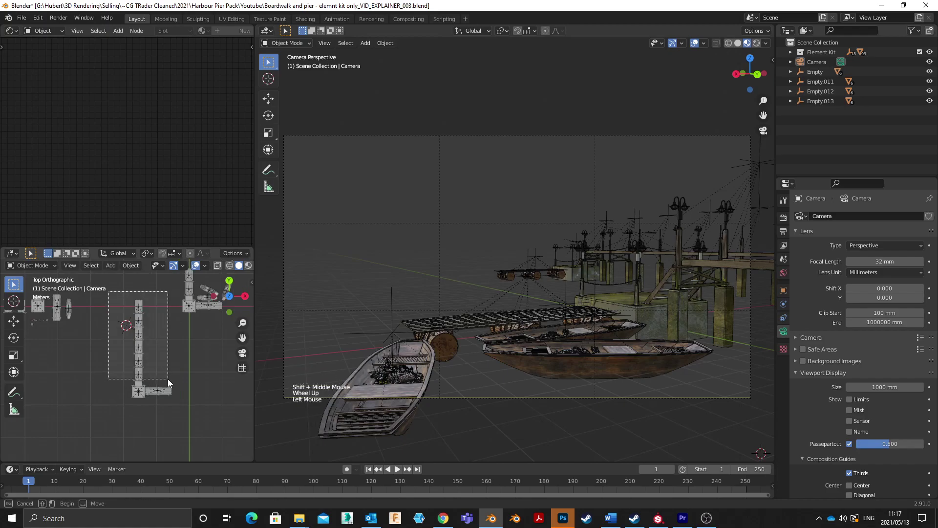
middle_click(138, 342)
key("r")
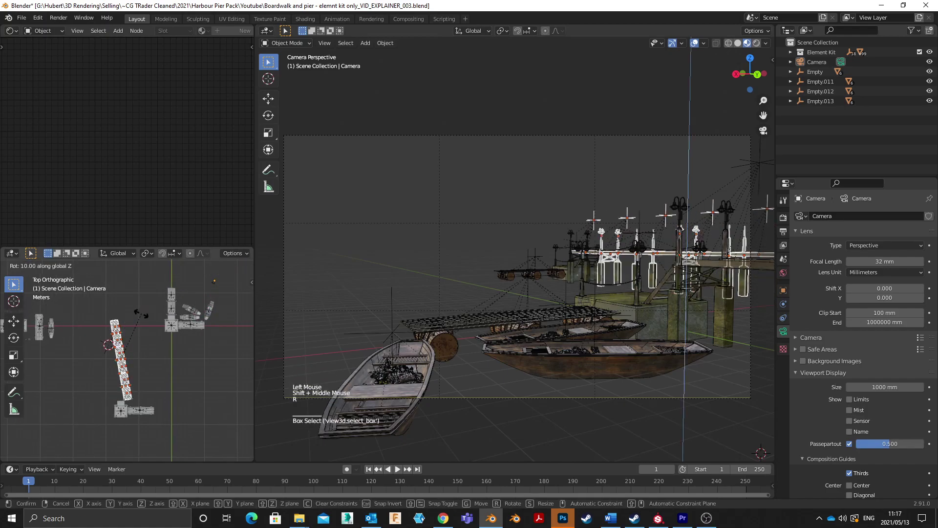
key("g")
scroll("down", 3)
middle_click(106, 333)
scroll("down", 3)
middle_click(65, 328)
Step: Duplicate another pier piece, undoing a misplaced copy, and move the new copy onto the boardwalk
right_click(90, 320)
scroll("up", 3)
left_click(39, 314)
scroll("down", 3)
middle_click(124, 334)
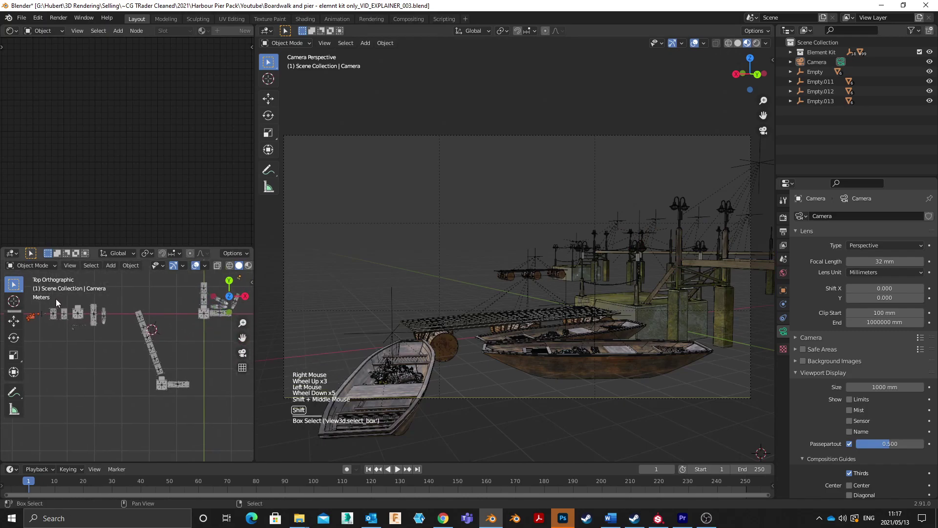
key("shift+d")
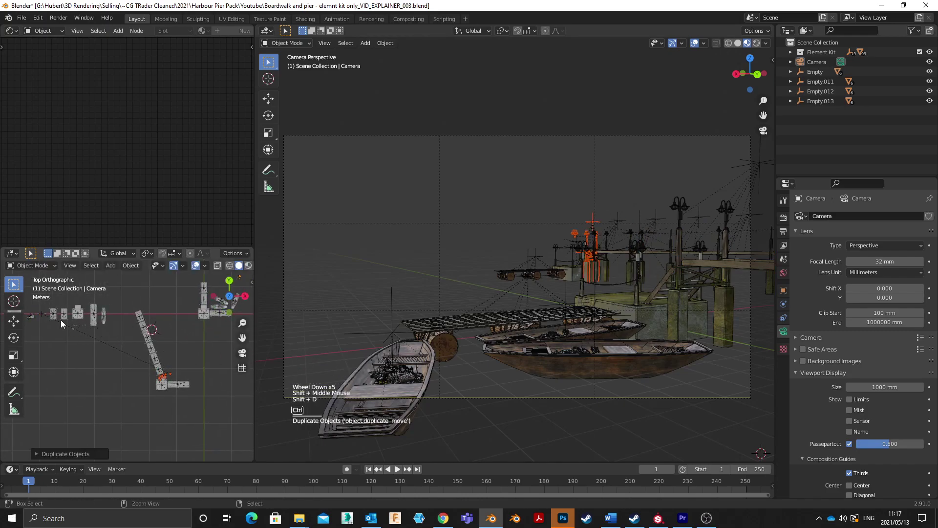
key("ctrl+z")
scroll("up", 3)
middle_click(77, 326)
middle_click(43, 334)
scroll("up", 3)
middle_click(73, 315)
right_click(104, 321)
left_click(77, 341)
scroll("down", 3)
middle_click(145, 366)
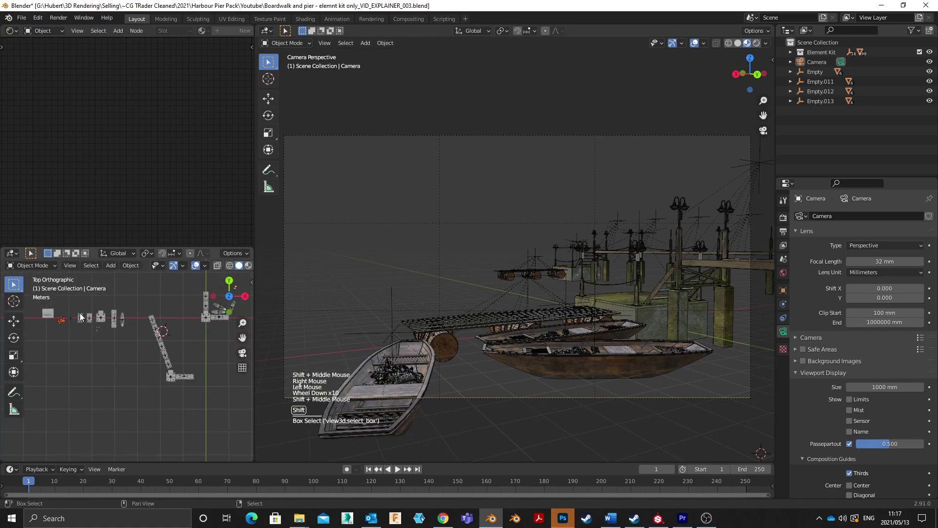
key("shift+d")
scroll("up", 3)
middle_click(170, 380)
scroll("up", 3)
middle_click(160, 376)
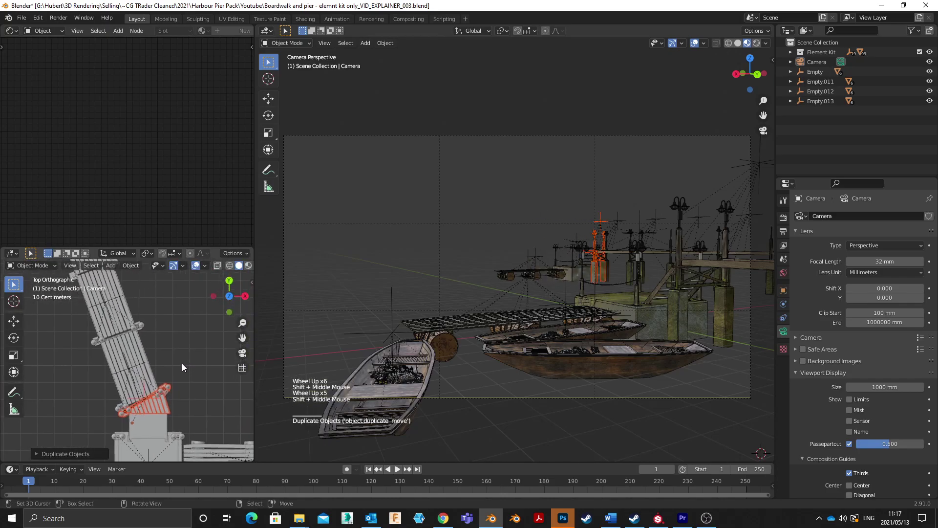
key("g")
Step: Reposition and rotate the angled walkway pieces so the boardwalk chain lines up
scroll("down", 3)
middle_click(155, 330)
right_click(127, 314)
left_click(107, 327)
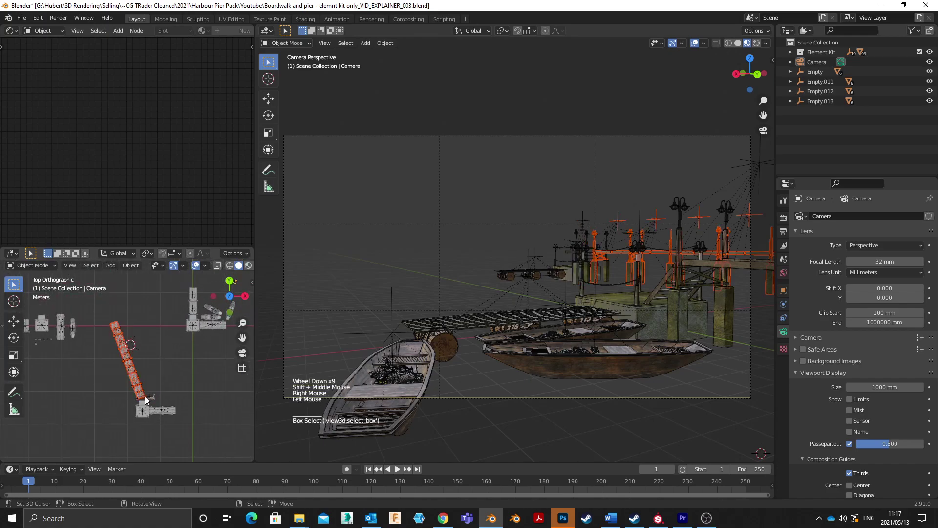
scroll("up", 3)
key("g")
scroll("up", 3)
middle_click(168, 400)
scroll("up", 3)
left_click(110, 305)
middle_click(167, 330)
key("g")
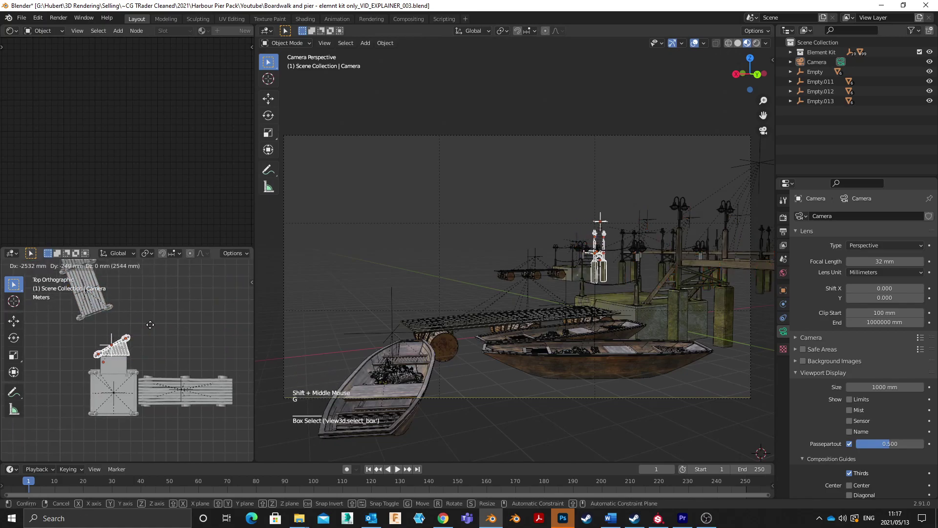
scroll("down", 3)
middle_click(143, 333)
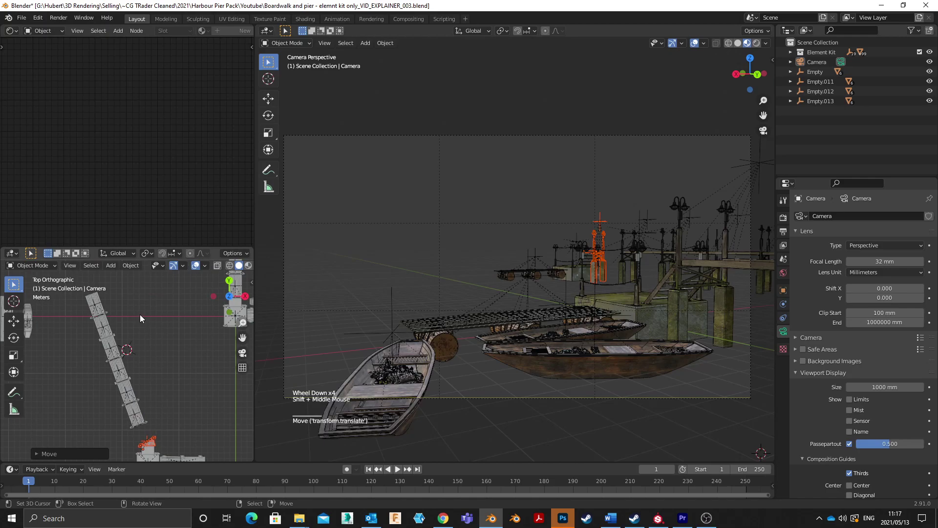
left_click(74, 291)
key("r")
key("g")
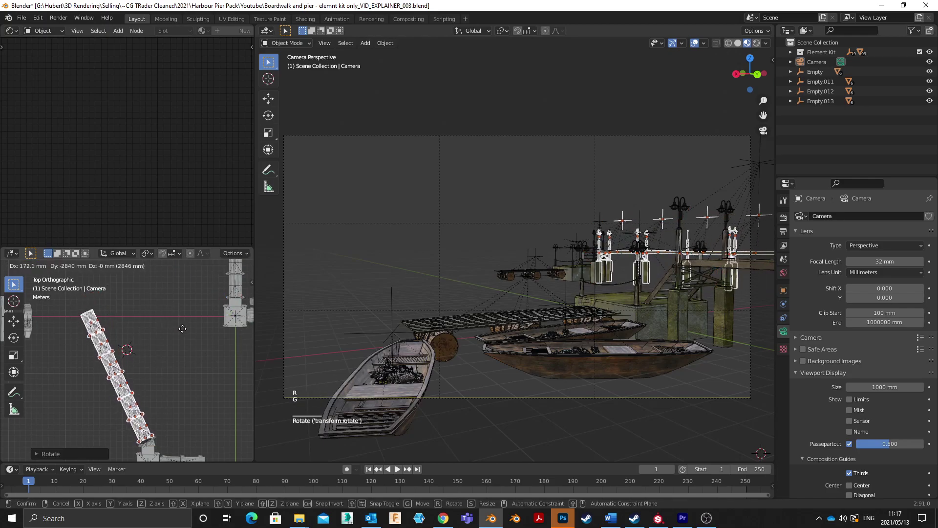
Step: Save the scene file with Ctrl+S
scroll("down", 3)
middle_click(176, 356)
right_click(661, 170)
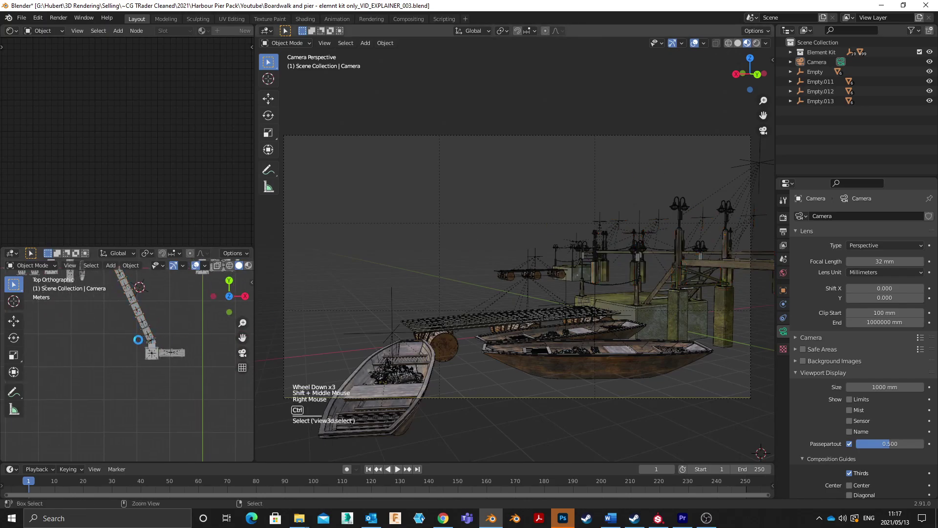
key("ctrl+s")
scroll("down", 3)
scroll("up", 3)
middle_click(157, 335)
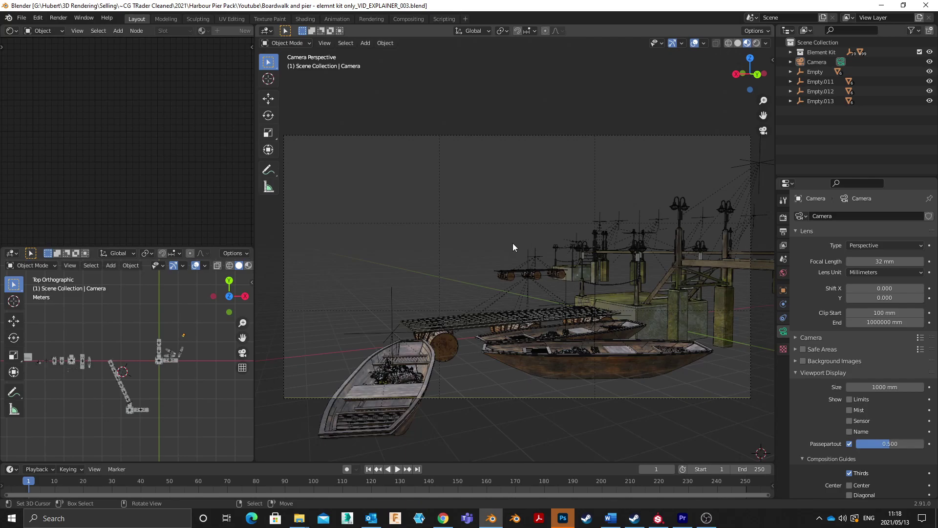
Step: Place the 3D cursor before the camera and import the harbour photo as an image plane
left_click(518, 249)
key("shift+a")
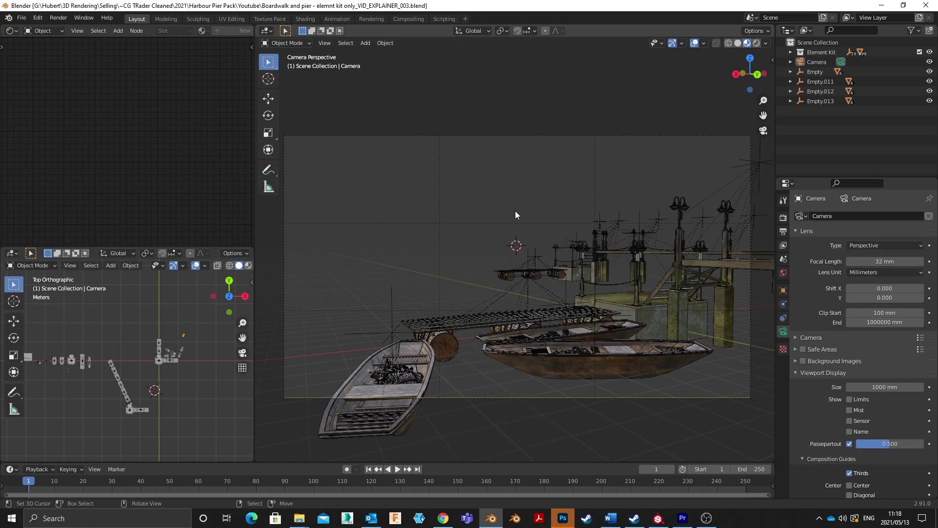
left_click(42, 21)
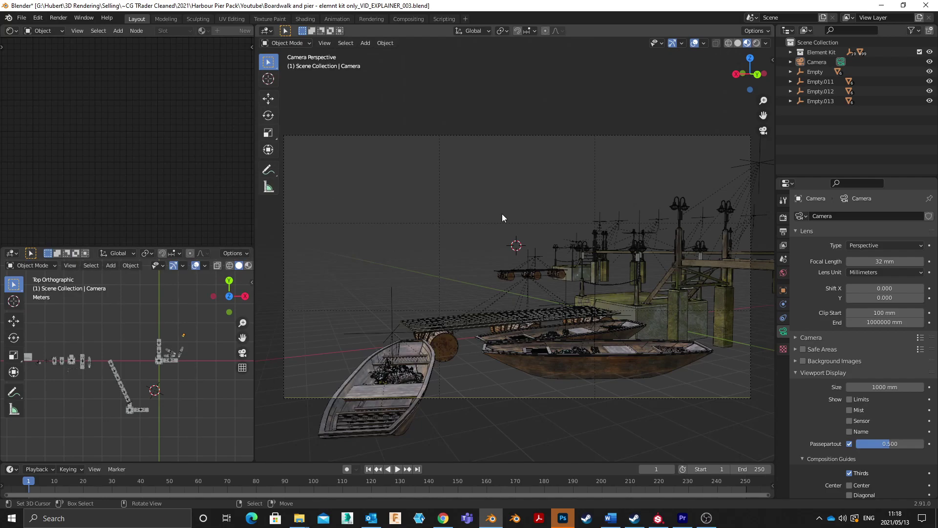
key("shift+a")
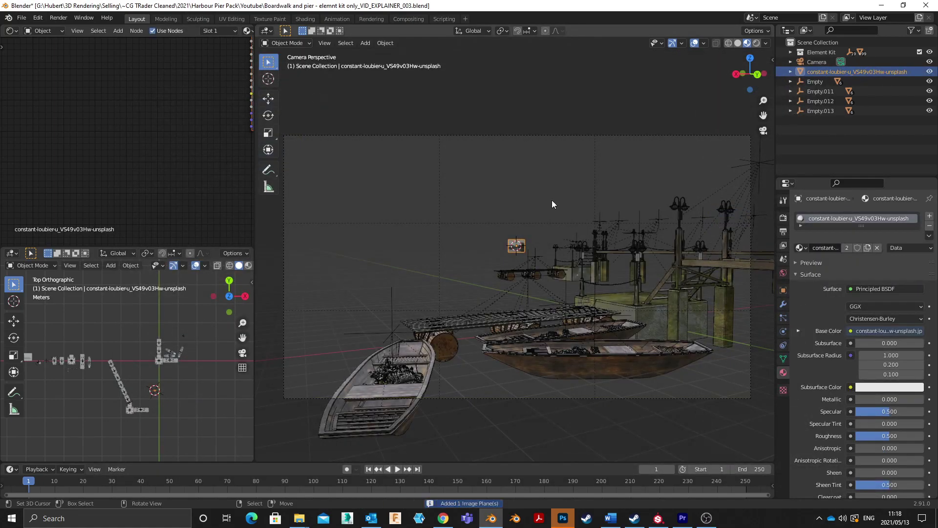
Step: Scale up, rotate and push back the photo plane so it fills the camera frame behind the pier
key("s")
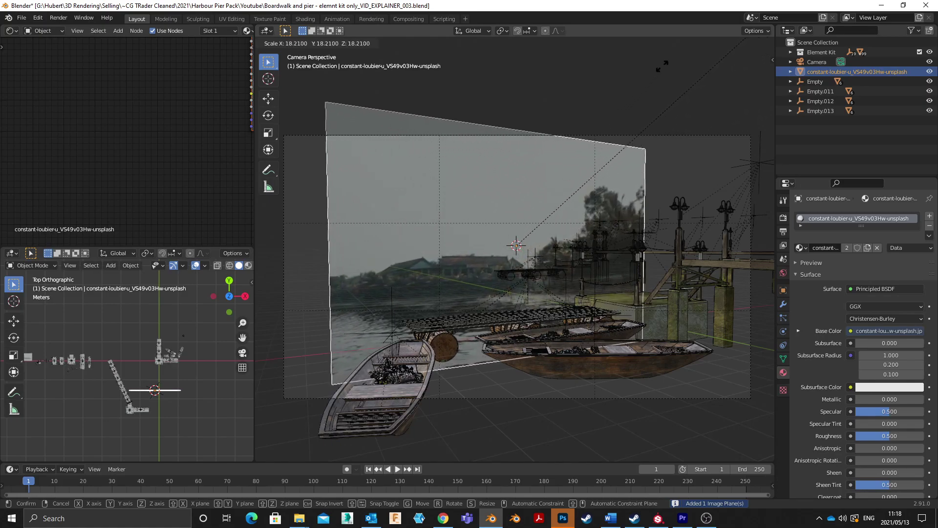
middle_click(161, 405)
key("r")
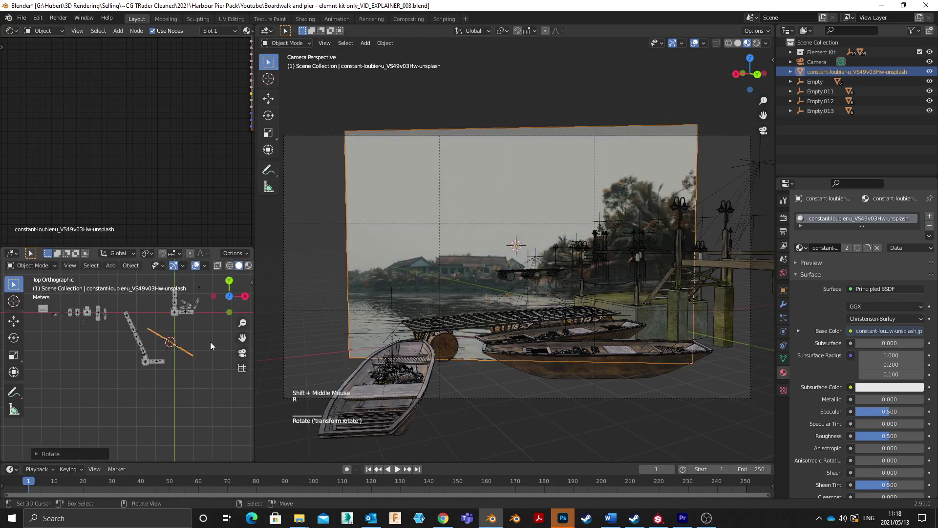
key("g")
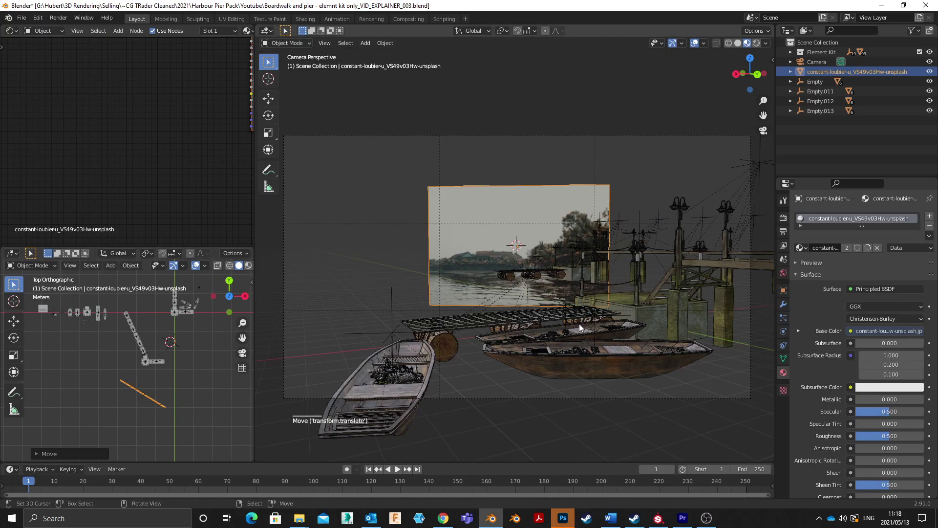
key("s")
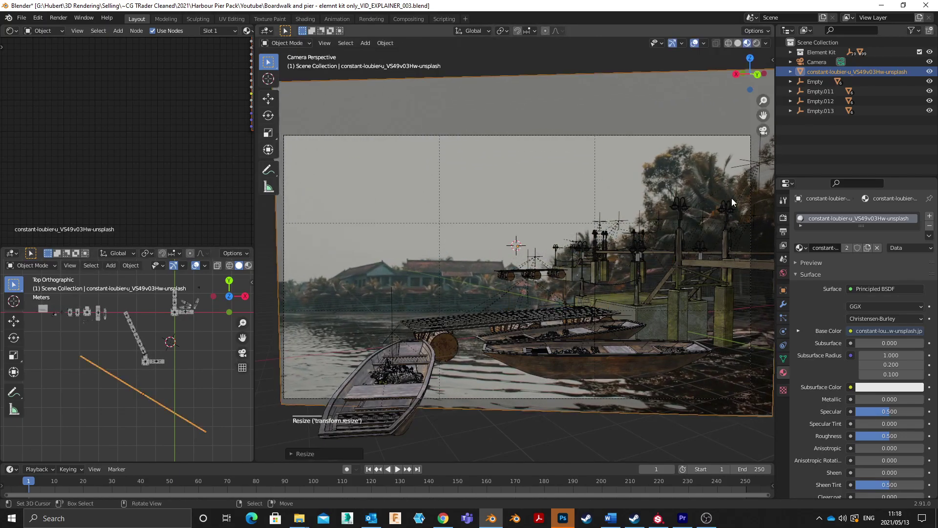
middle_click(503, 287)
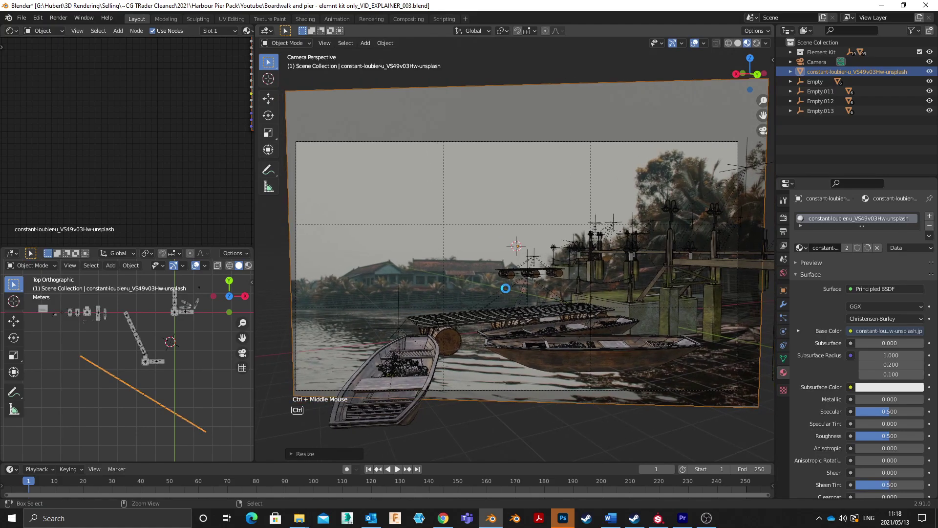
Step: Save the blend file with the backplate in place
key("ctrl+s")
middle_click(508, 303)
middle_click(509, 301)
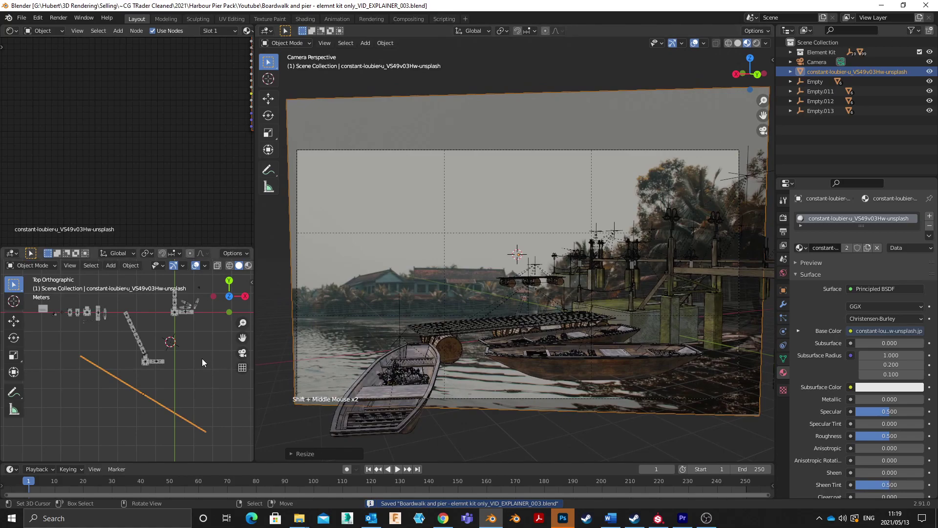
left_click(171, 346)
key("shift+a")
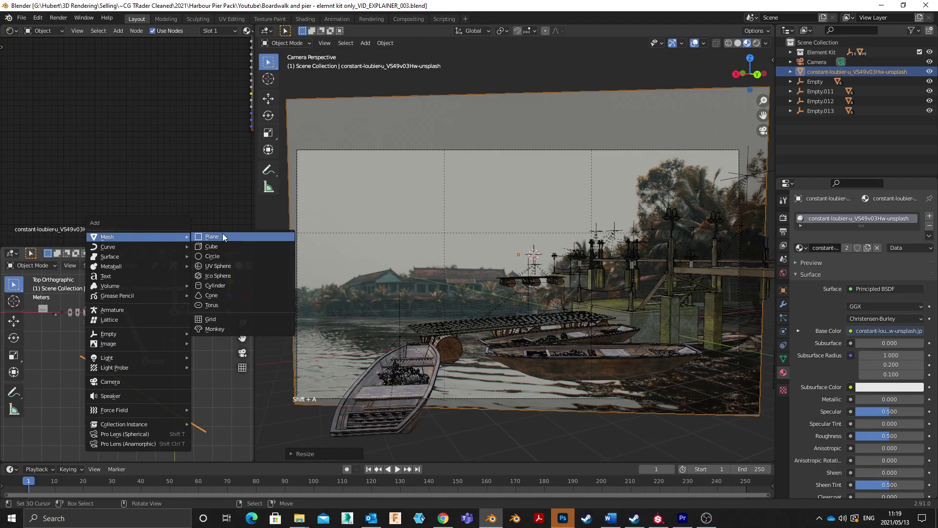
Step: Add a mesh plane, scale it to cover the whole scene at height zero and apply its scale
key("s")
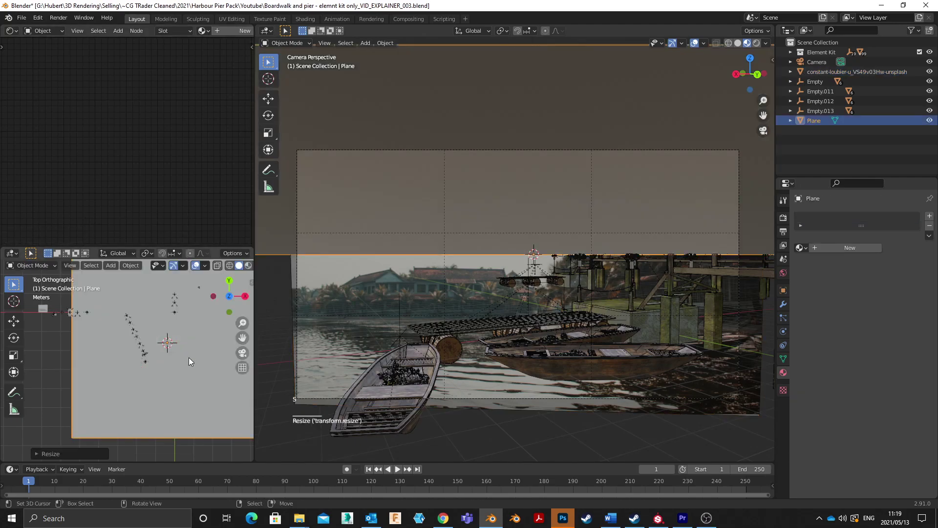
key("s")
key("s")
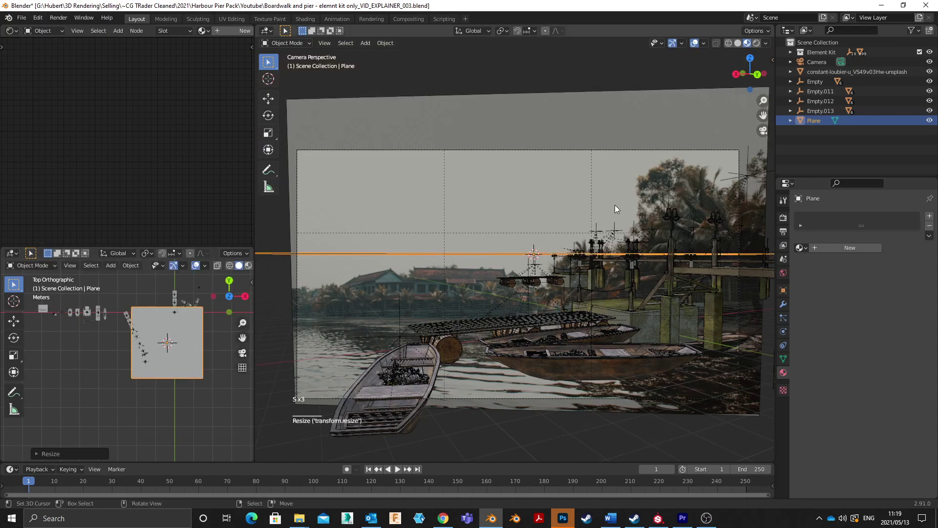
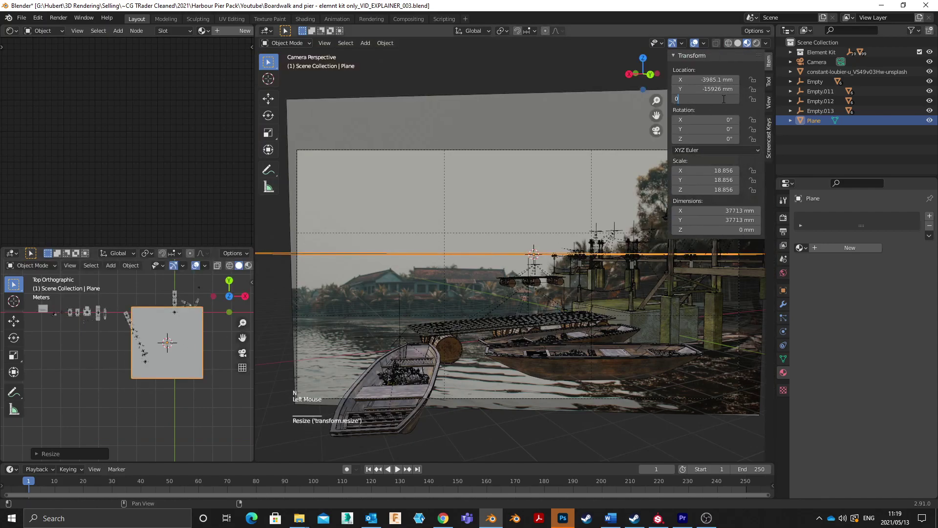
scroll("up", 3)
middle_click(191, 350)
key("g")
key("s")
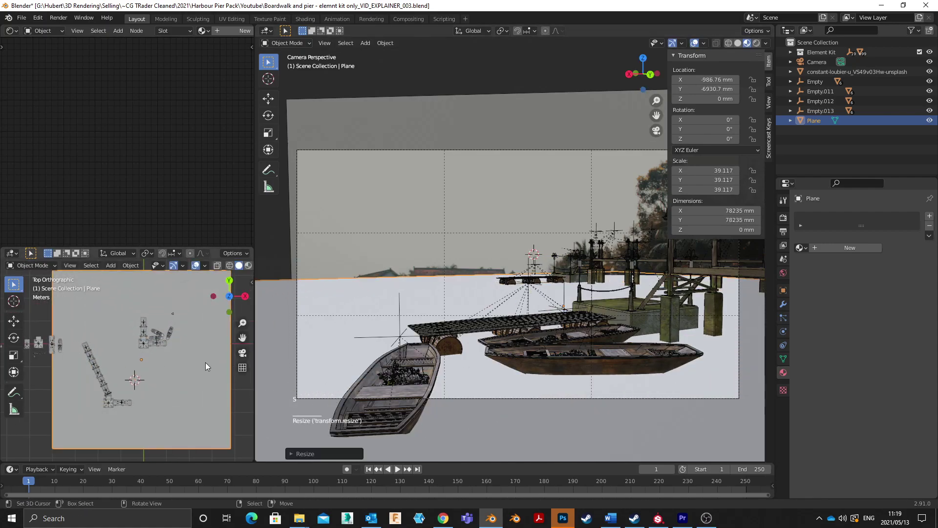
key("g")
key("ctrl+a")
scroll("down", 3)
middle_click(138, 348)
scroll("up", 3)
Step: Create a new material on the plane and rename it water.001
left_click(856, 254)
double_click(834, 227)
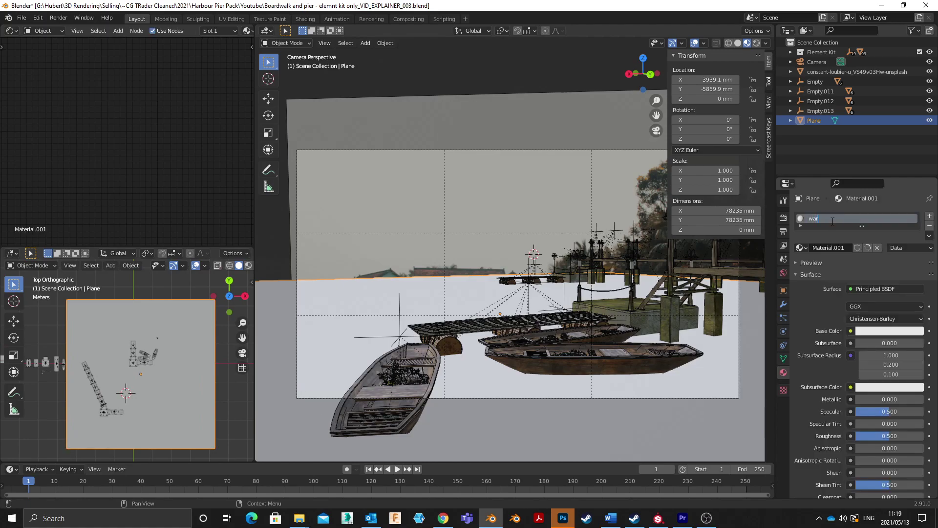
double_click(830, 220)
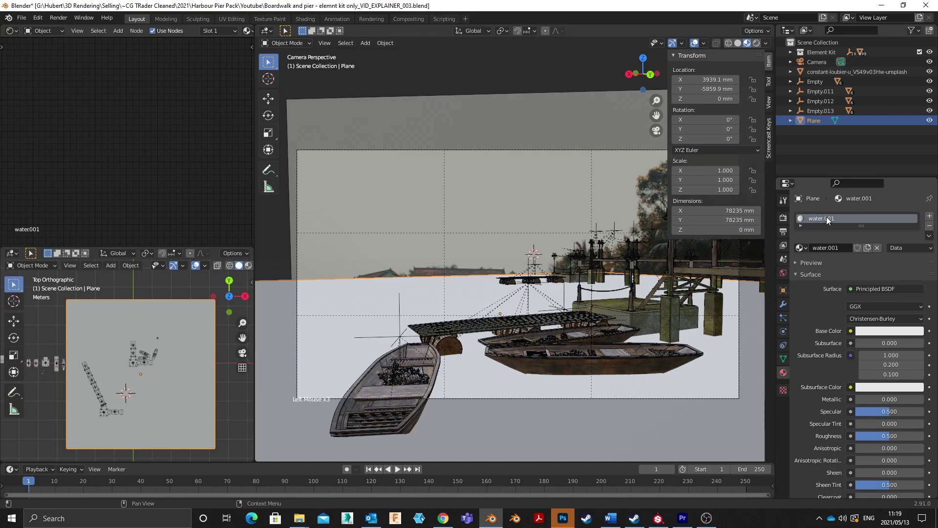
Step: Add a Bump node to the water.001 material in the Shader Editor
scroll("down", 3)
middle_click(166, 128)
middle_click(136, 187)
scroll("up", 3)
middle_click(116, 197)
scroll("up", 3)
scroll("up", 3)
scroll("down", 3)
middle_click(125, 205)
left_click(130, 182)
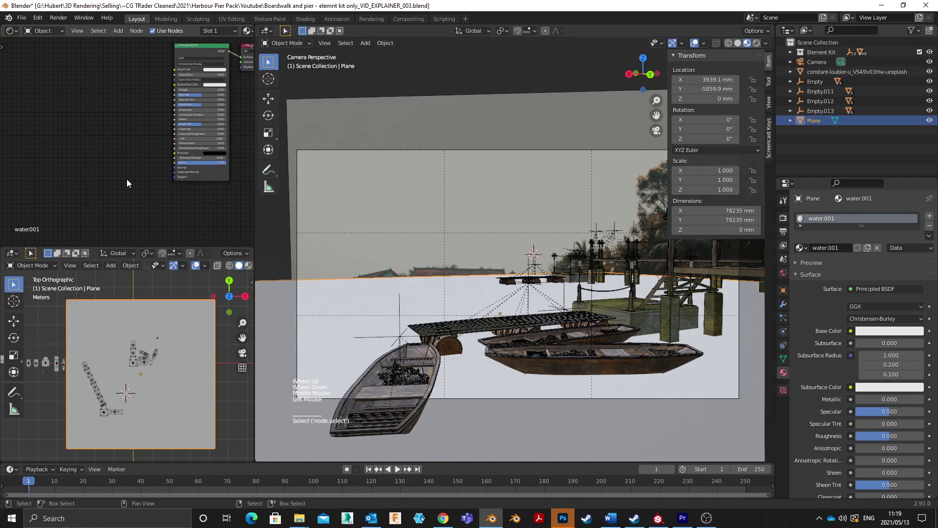
key("shift+a")
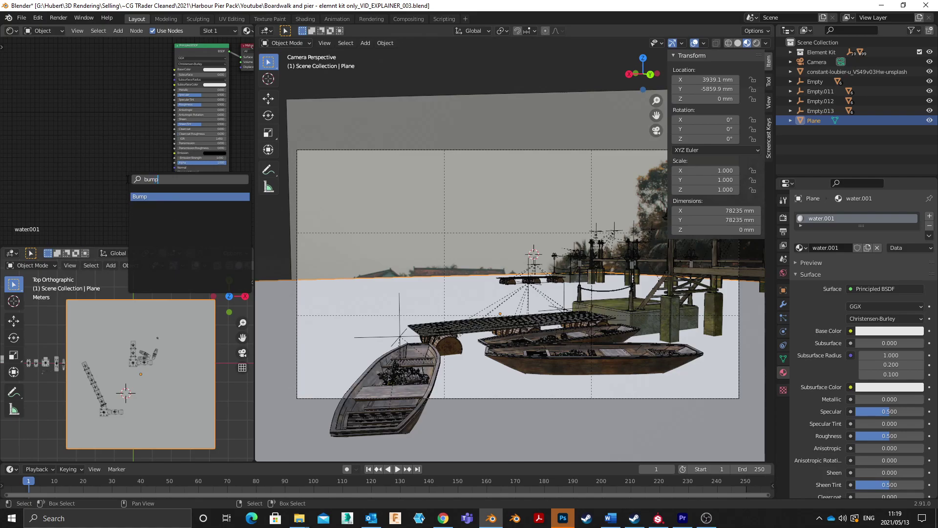
scroll("up", 3)
key("q")
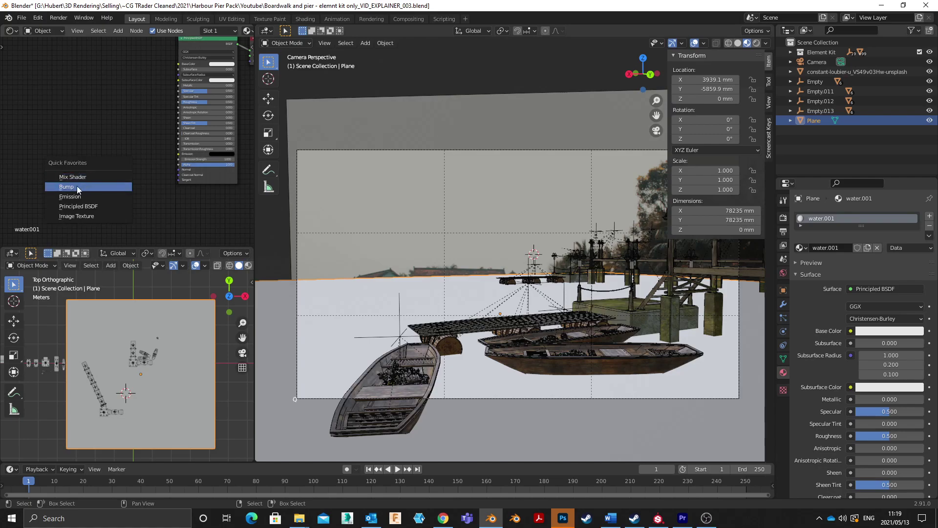
scroll("up", 3)
left_click(169, 195)
scroll("down", 3)
middle_click(109, 178)
left_click(147, 160)
Step: Add a Noise Texture node and feed it into the Bump height, with Bump driving the shader normal
key("shift+a")
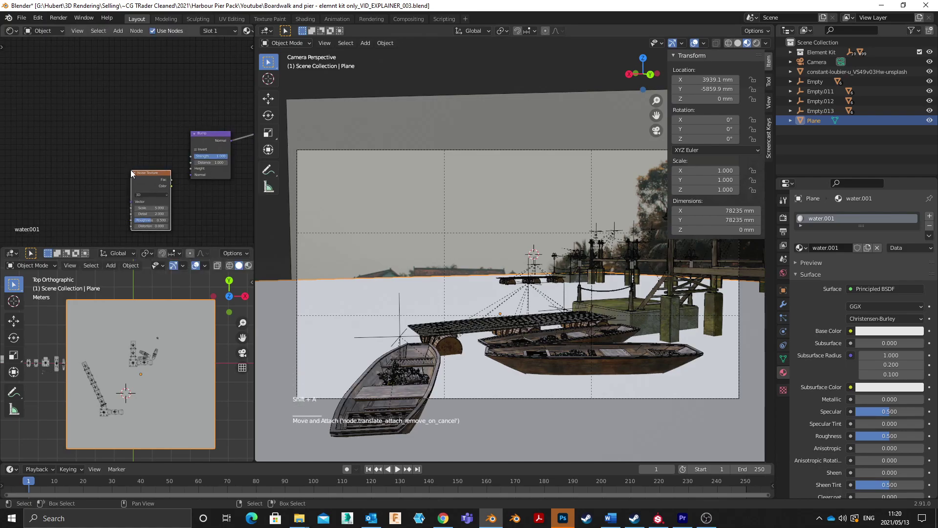
scroll("up", 3)
left_click(183, 190)
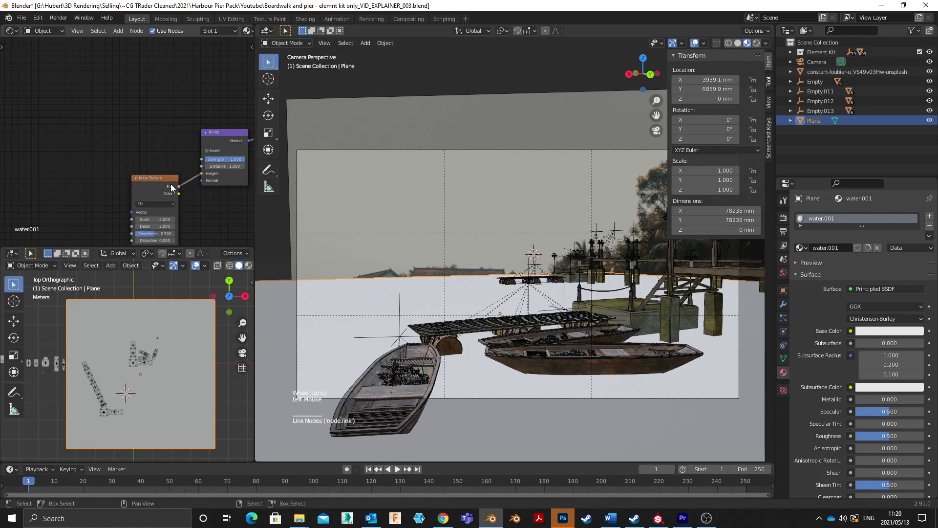
left_click(166, 183)
middle_click(214, 134)
scroll("down", 3)
middle_click(126, 135)
middle_click(105, 140)
Step: Preview the noise texture on the ground plane with Ctrl+Shift+click
key("ctrl+a")
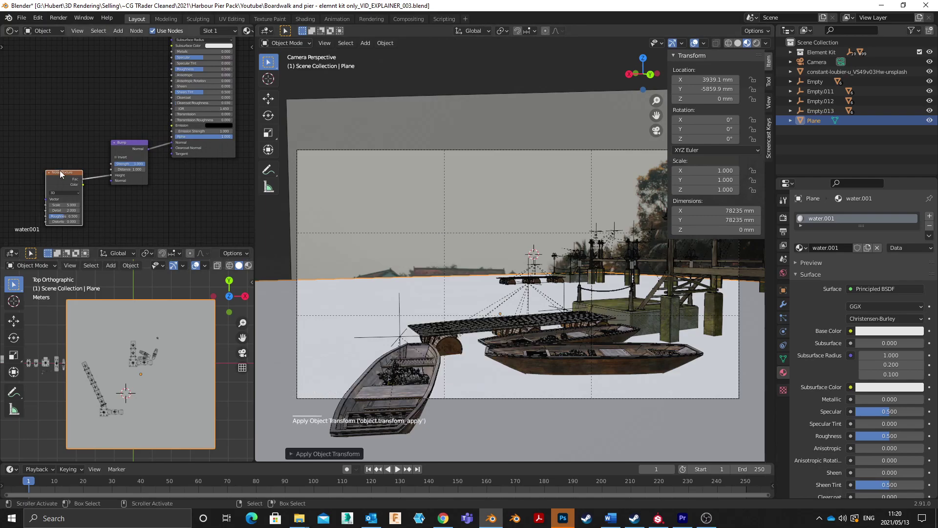
left_click(63, 185)
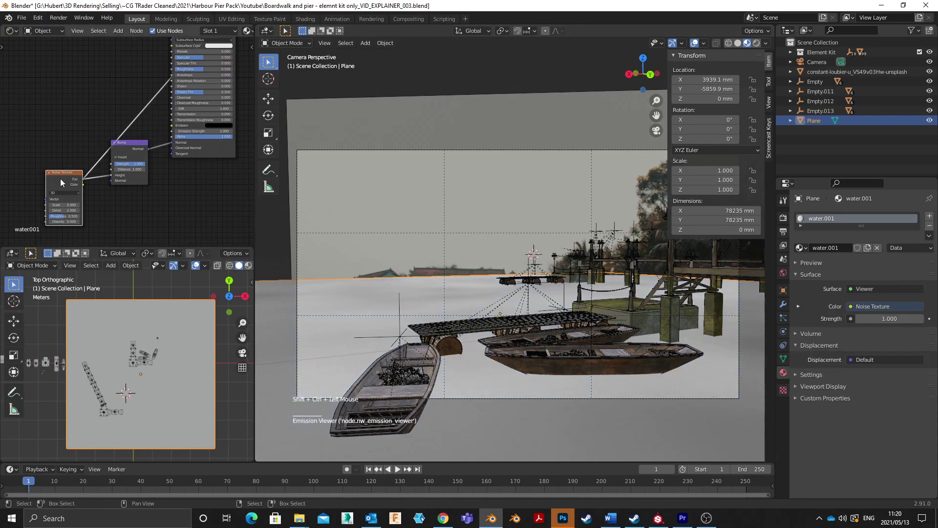
middle_click(56, 185)
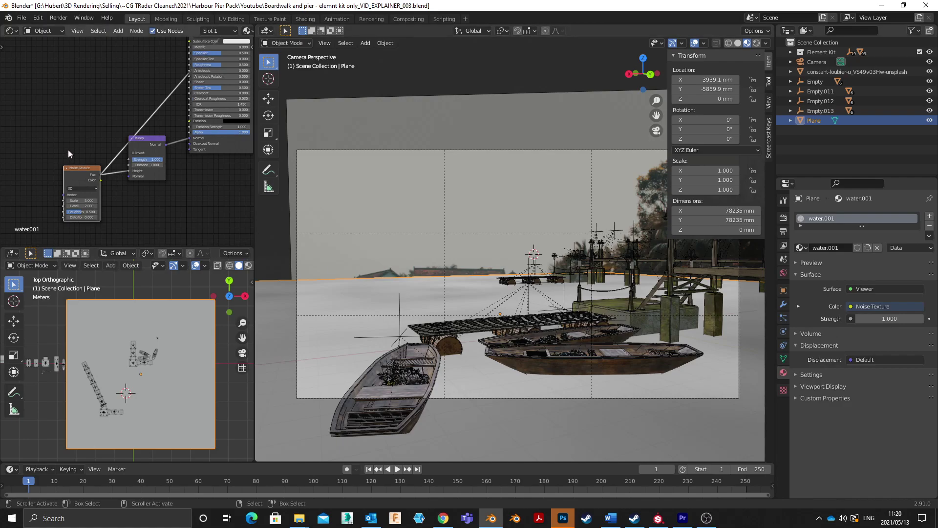
middle_click(63, 151)
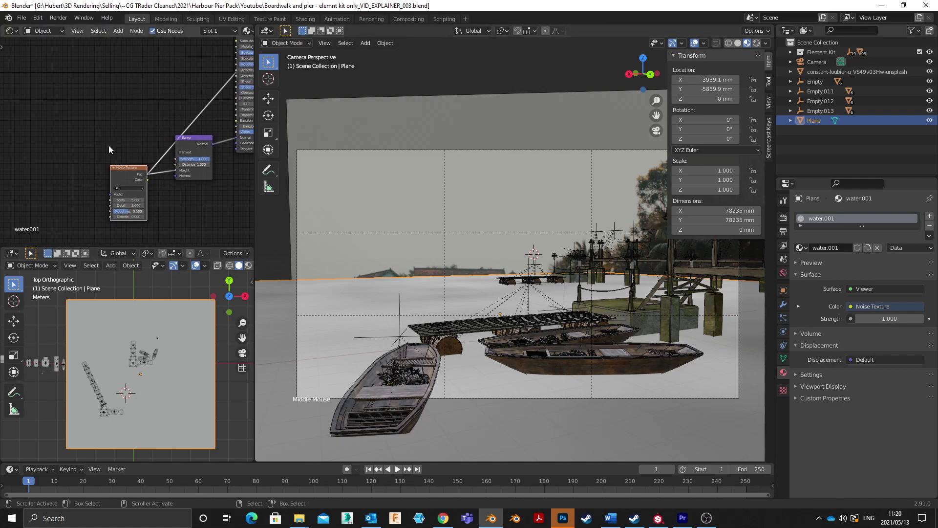
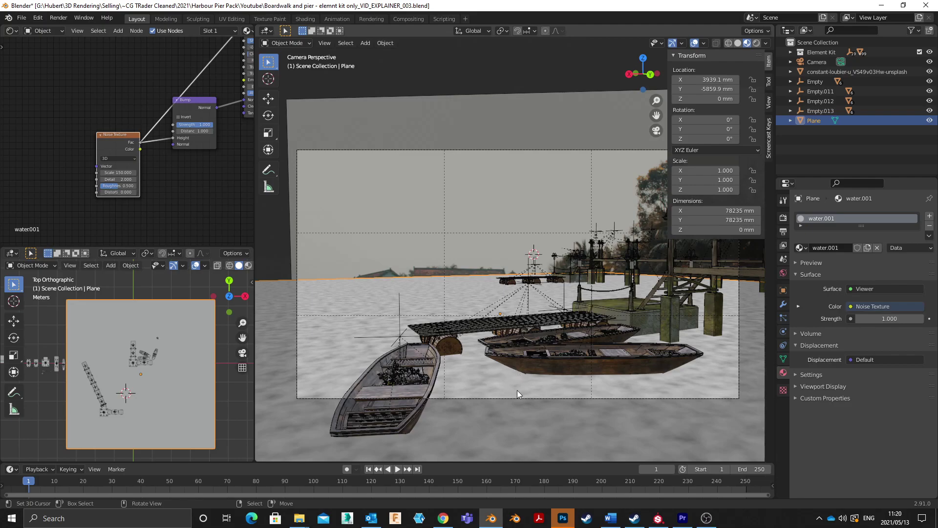
Step: Set the water material's Principled BSDF roughness to 0.010 for a near-glossy surface
scroll("up", 3)
scroll("down", 3)
left_click(103, 142)
key("ctrl+t")
middle_click(88, 138)
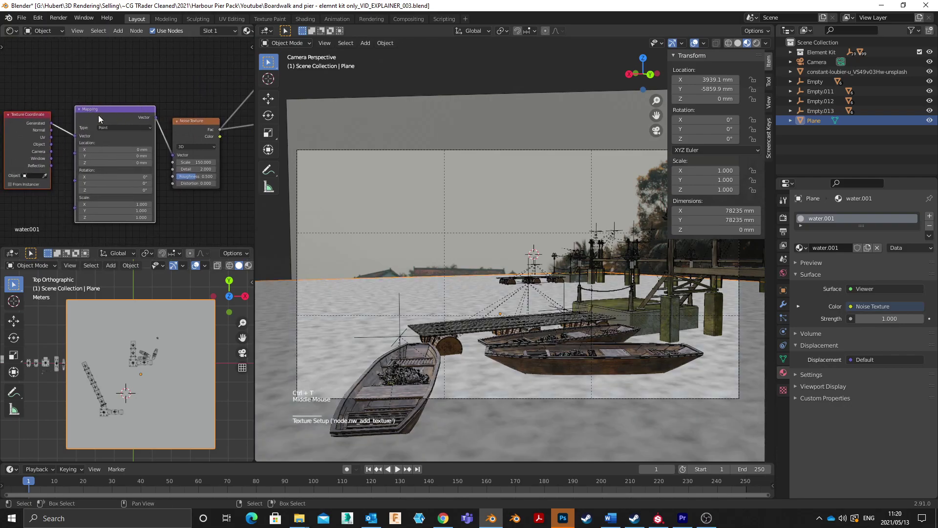
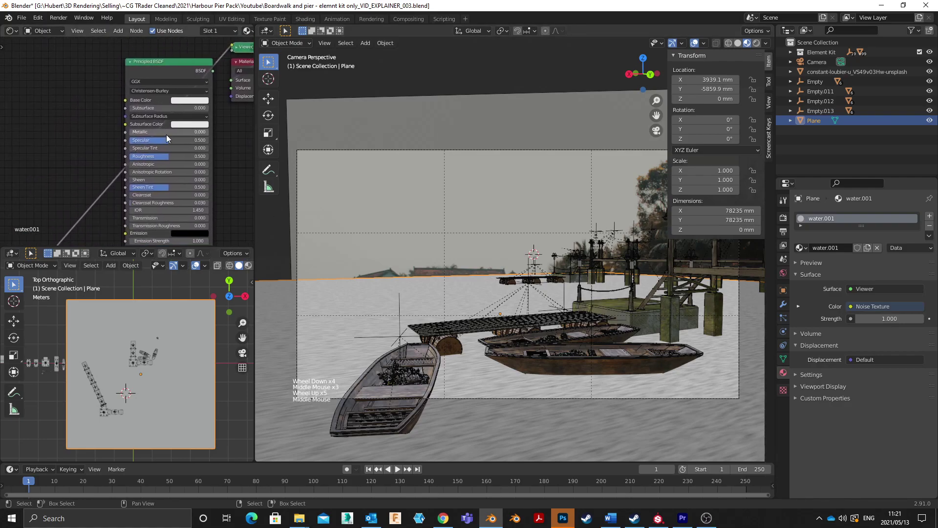
left_click(150, 160)
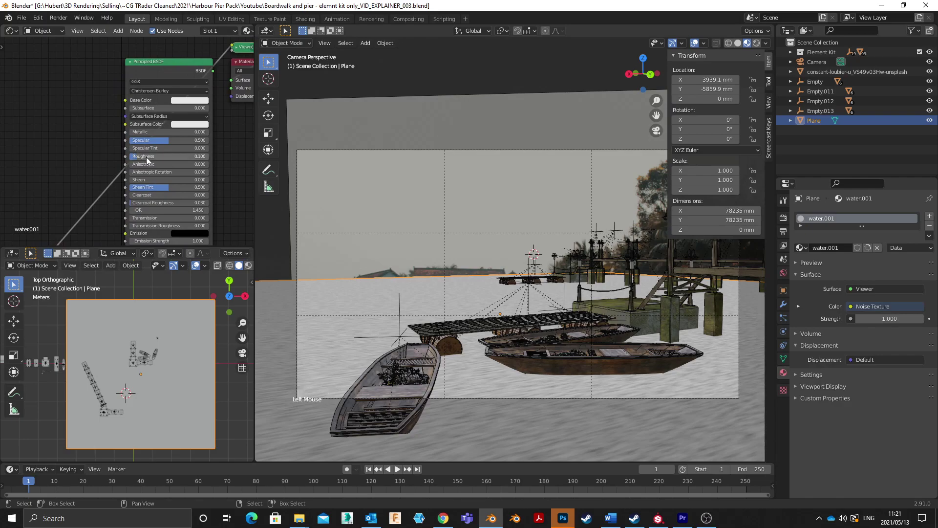
left_click(148, 162)
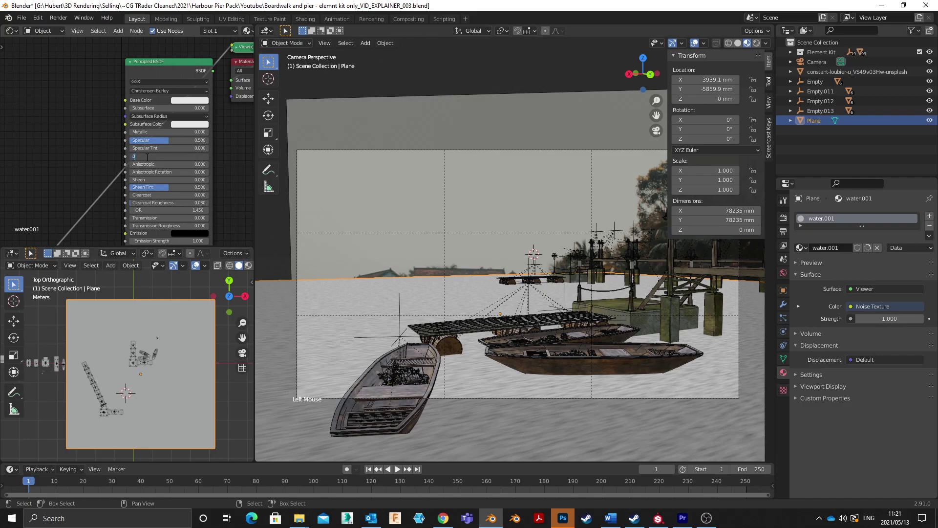
scroll("down", 3)
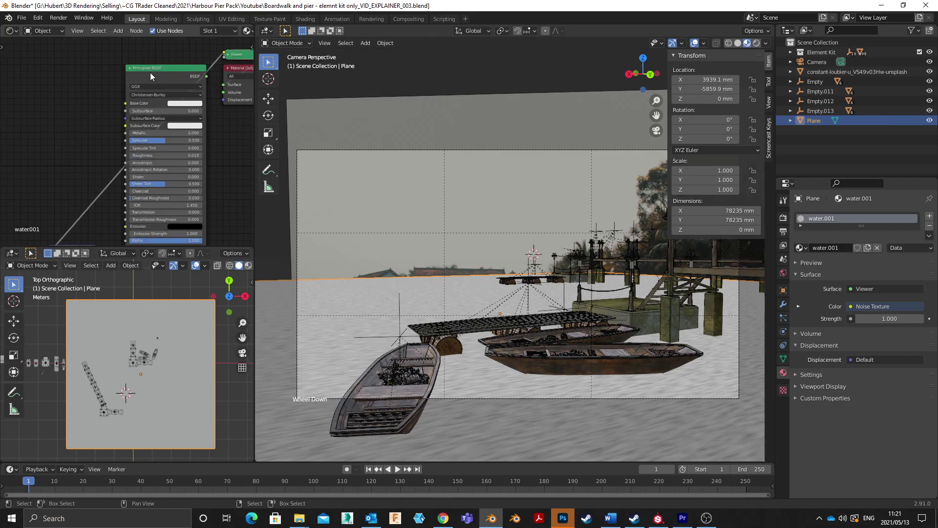
Step: Wire the Principled BSDF into the Material Output, save, and preview the camera view rendered
left_click(150, 76)
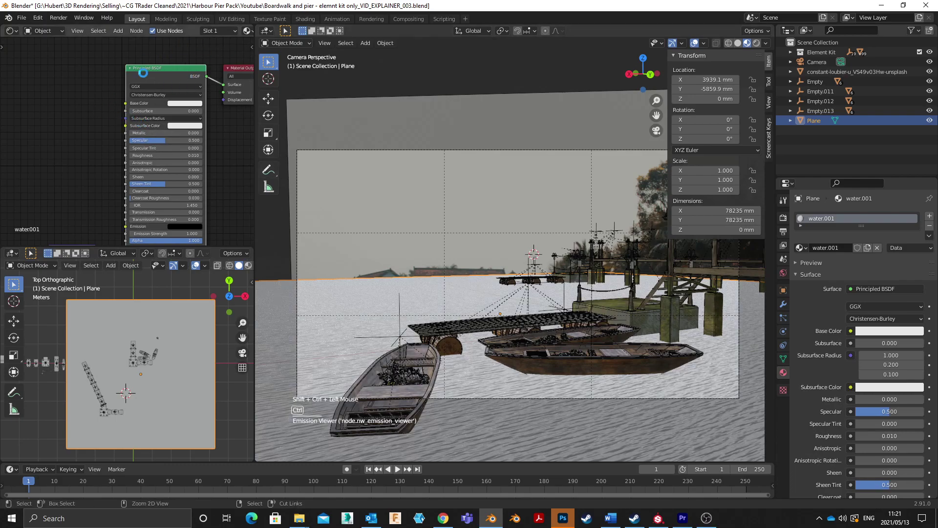
key("ctrl+s")
scroll("down", 3)
middle_click(114, 119)
key("z")
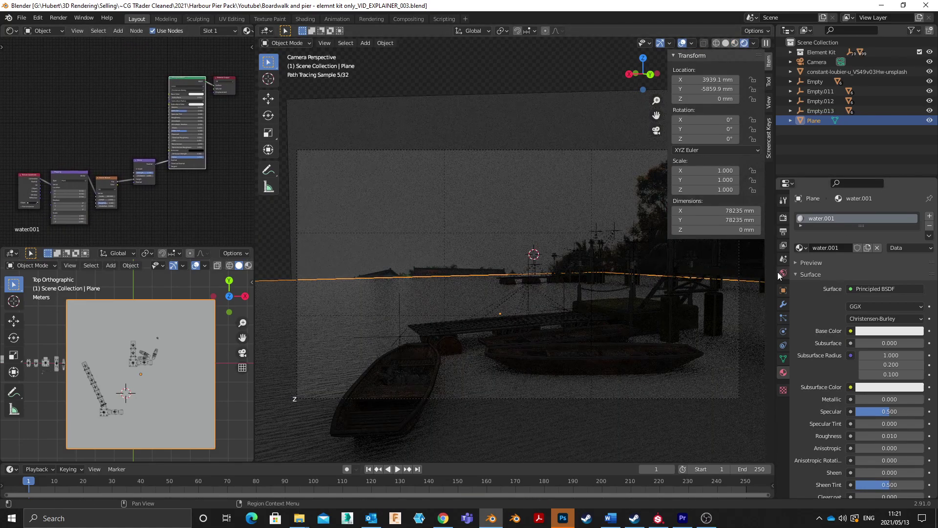
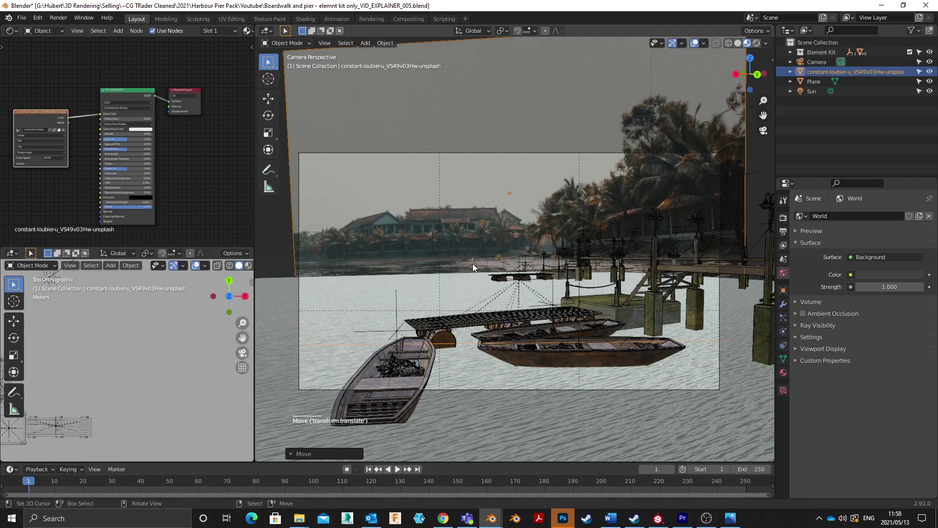
Step: Move the background photo plane lower in the camera view and save the file
key("g")
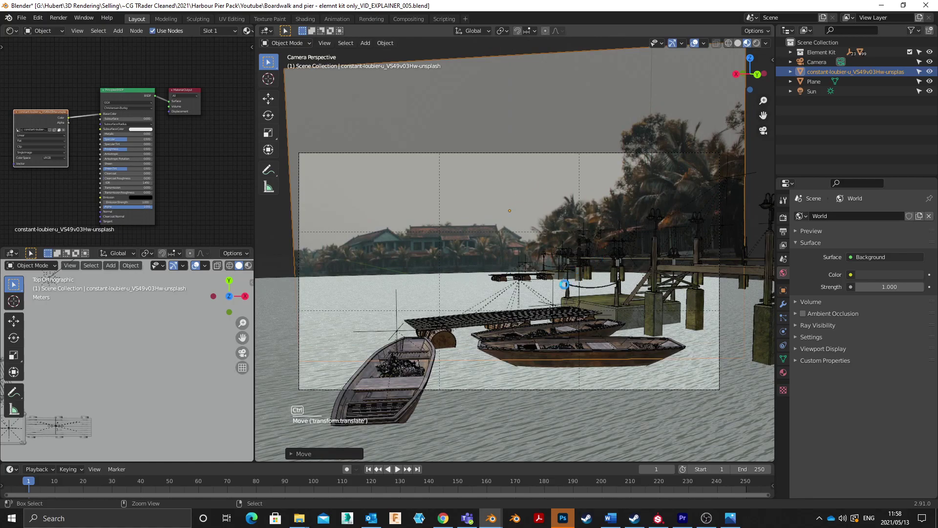
key("ctrl+s")
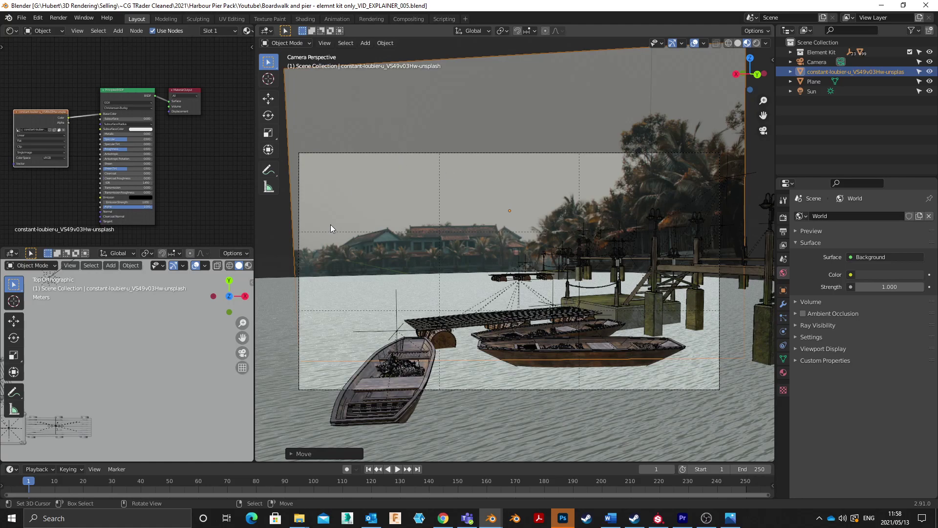
right_click(358, 211)
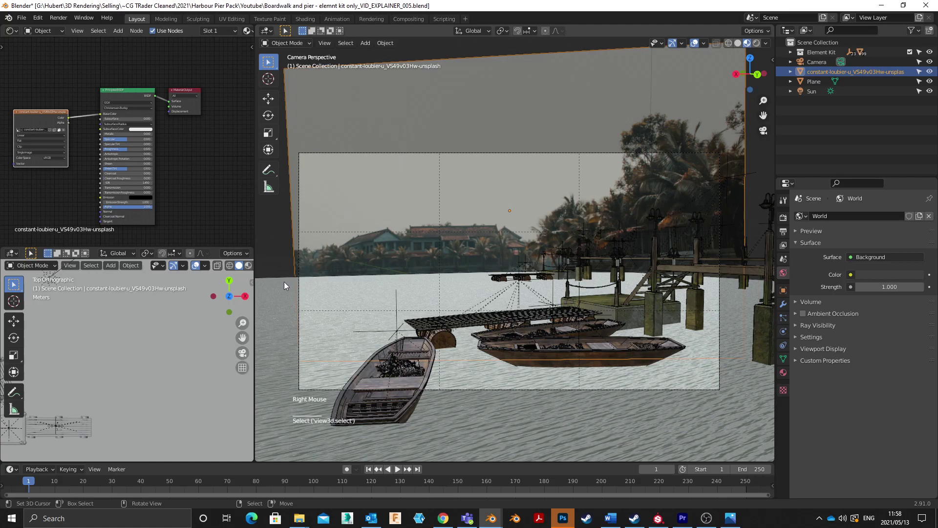
right_click(285, 288)
Step: Hide the water and photo planes and navigate to the small boats from above
right_click(285, 288)
right_click(280, 282)
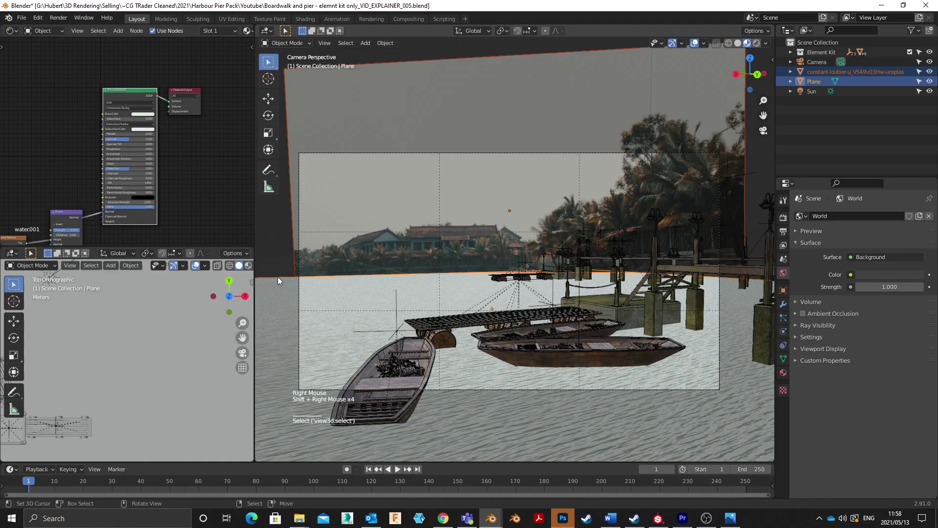
key("h")
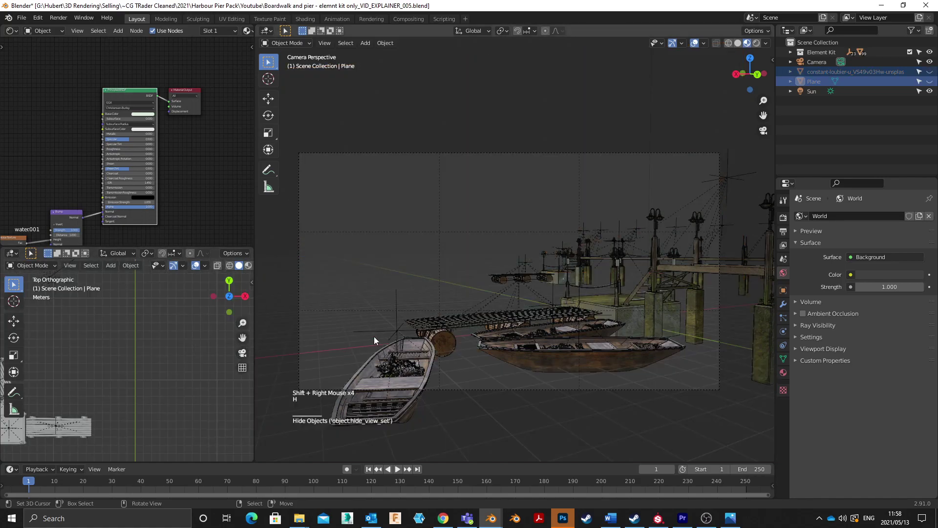
scroll("down", 3)
middle_click(105, 399)
middle_click(142, 361)
scroll("up", 3)
middle_click(140, 320)
Step: Duplicate the selected small boats, rotate them to a new angle and move them beside the pier
left_click(107, 308)
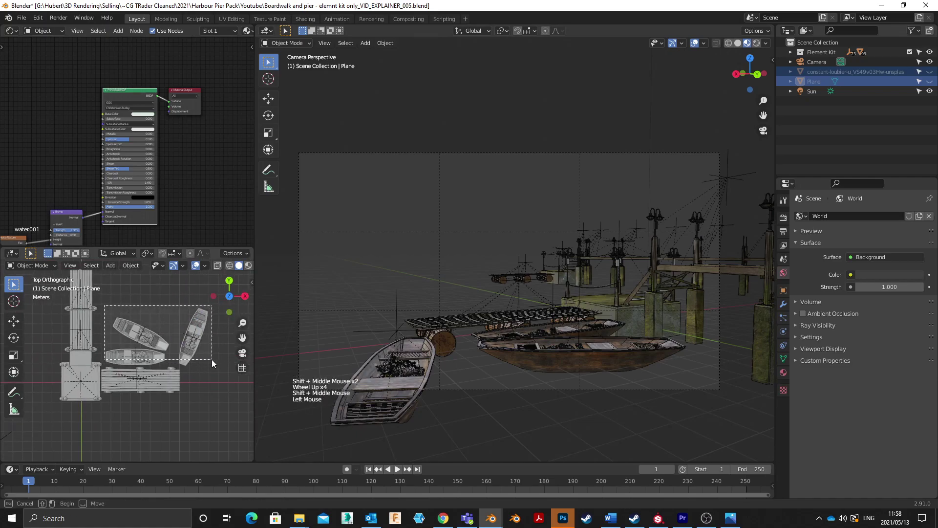
scroll("down", 3)
middle_click(162, 354)
key("shift+d")
scroll("up", 3)
middle_click(150, 381)
key("r")
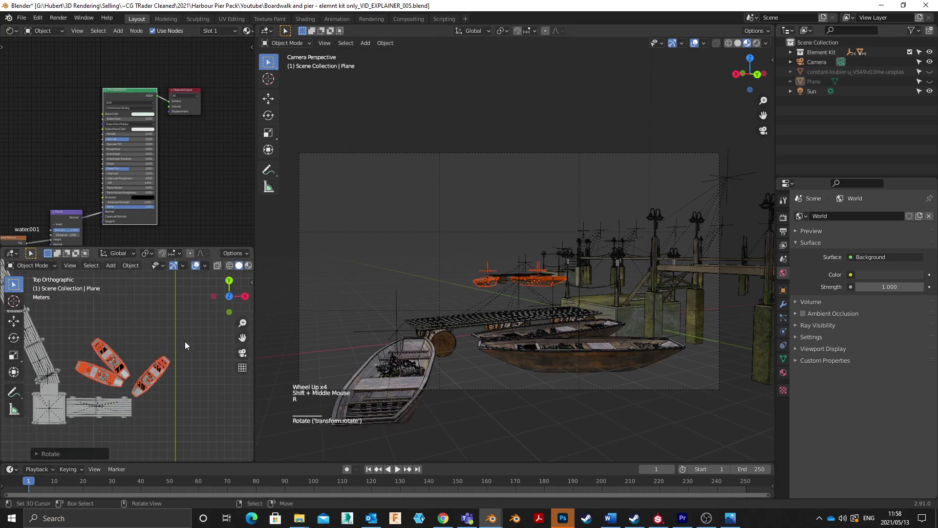
key("g")
scroll("up", 3)
middle_click(183, 362)
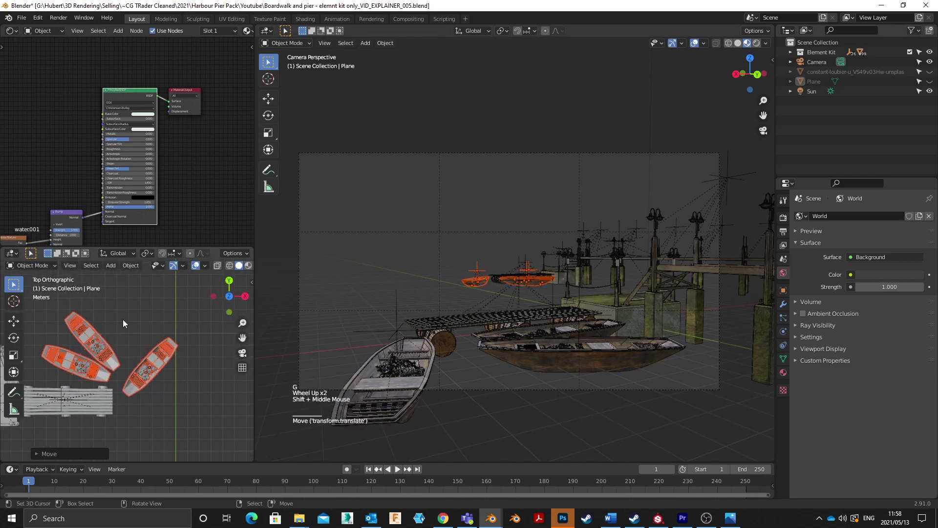
left_click(123, 325)
Step: Fine-tune the new boats' rotation and position into angled moorings by the walkway
scroll("up", 3)
key("r")
key("g")
scroll("up", 3)
right_click(527, 195)
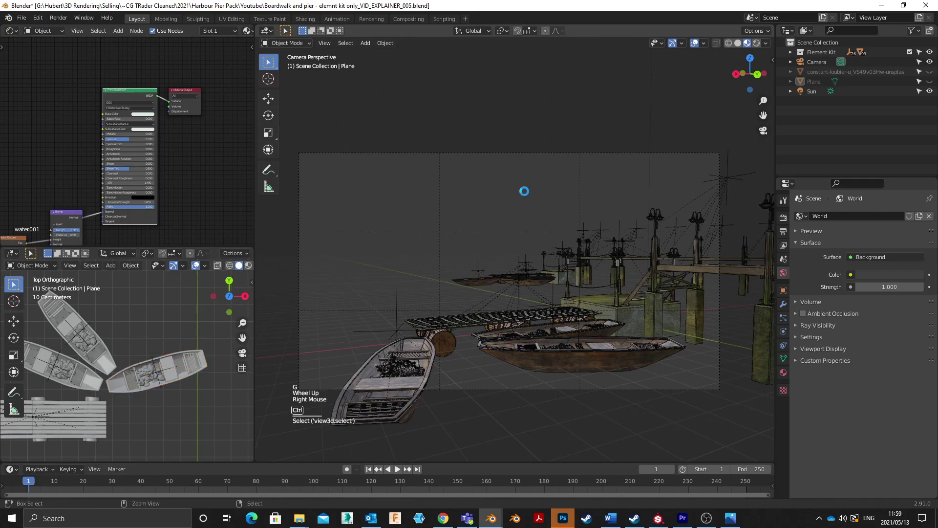
Step: Unhide the water and photo planes so the boats sit on the water again, and save
key("ctrl+s")
key("alt+h")
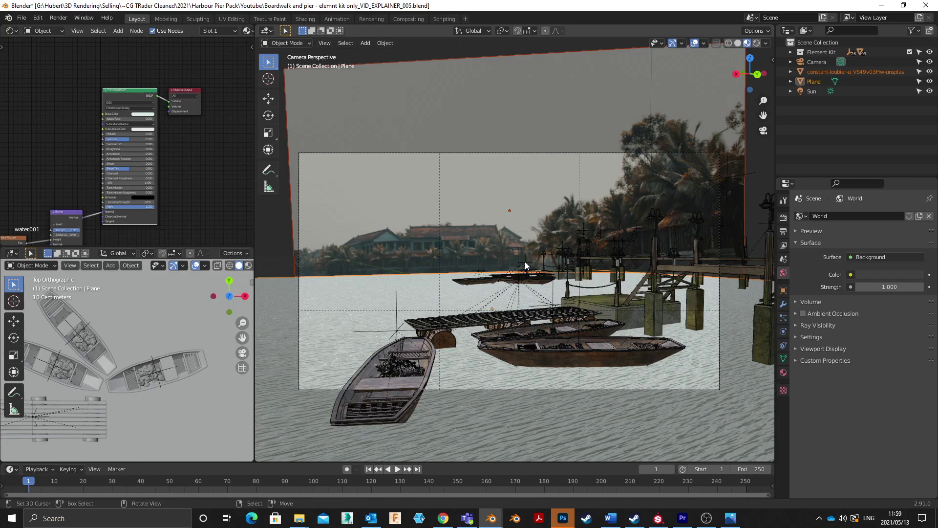
right_click(284, 233)
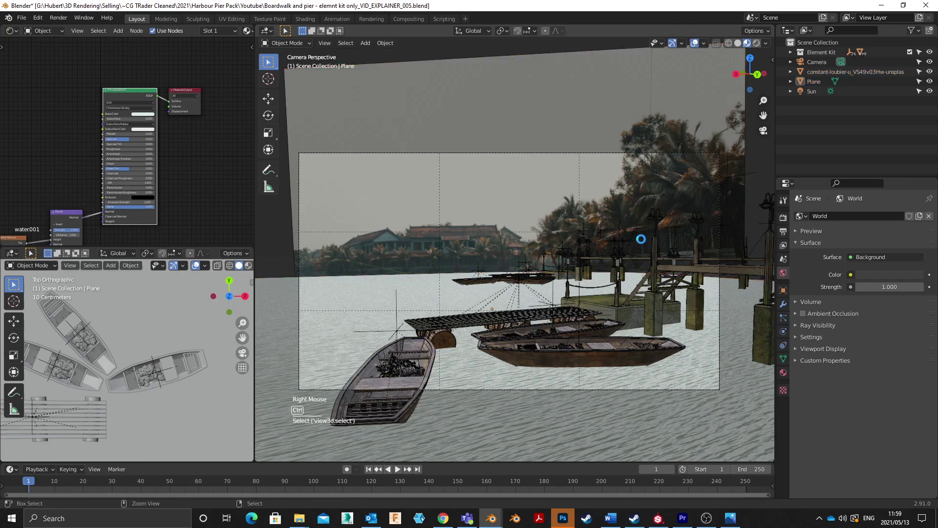
key("ctrl+s")
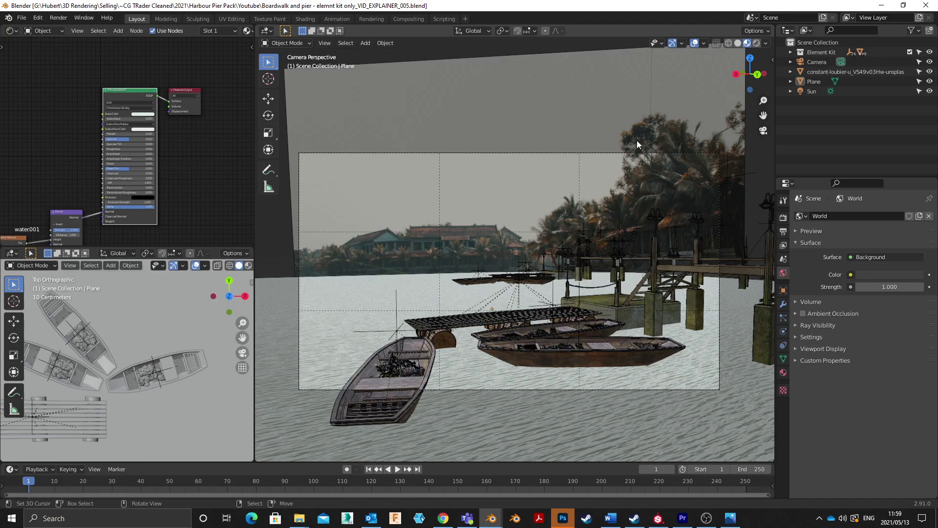
scroll("down", 3)
middle_click(148, 340)
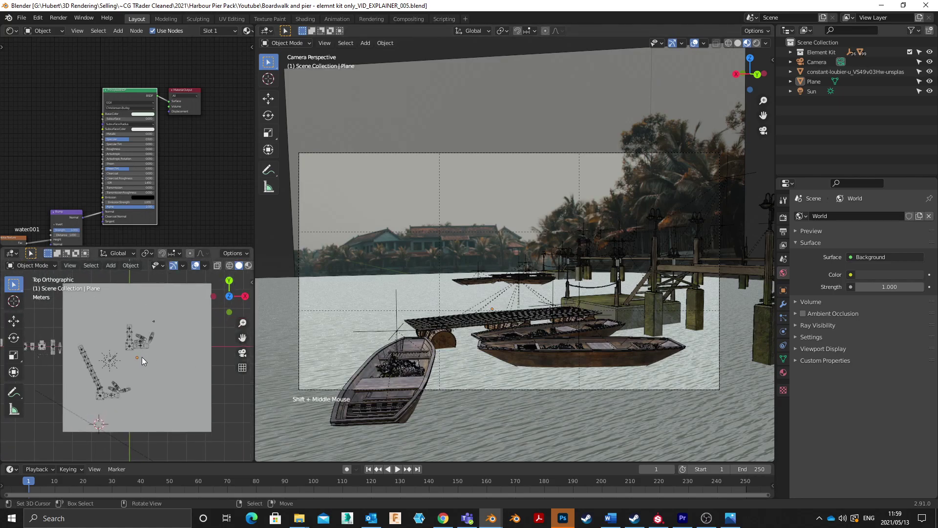
Step: Check the scene from front, back, top and bottom views, then select the Sun light
key("KP_1")
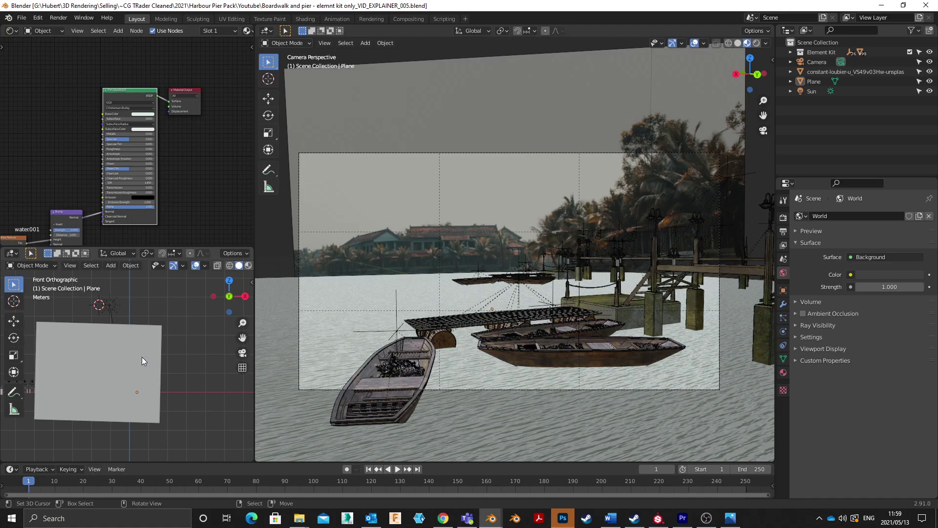
key("ctrl+KP_1")
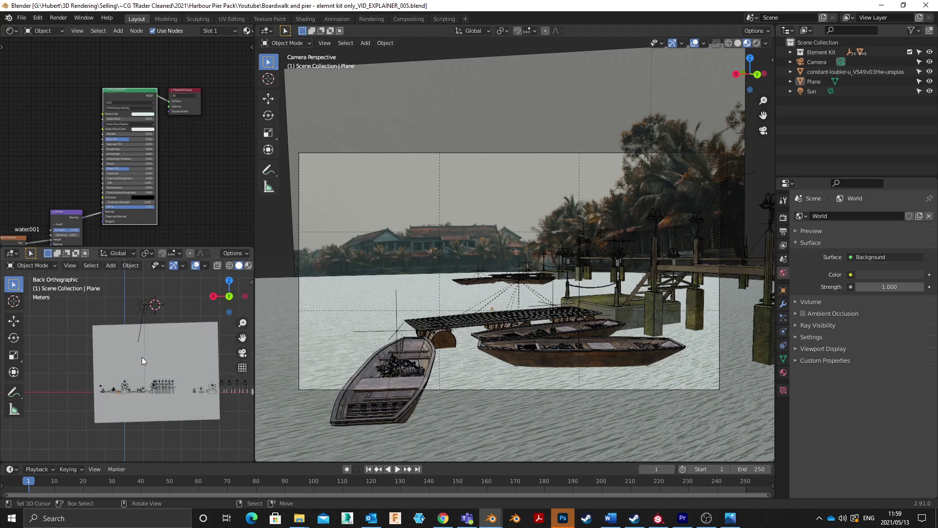
key("KP_7")
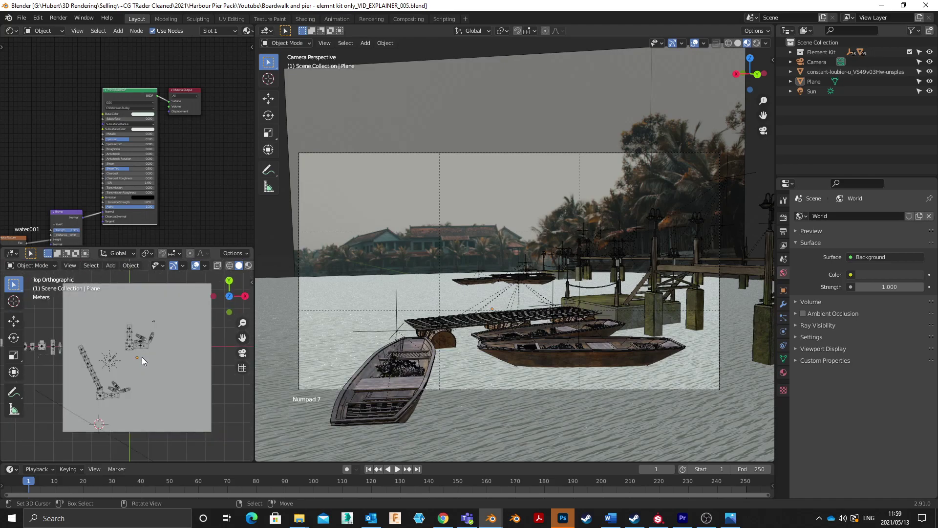
key("ctrl+KP_7")
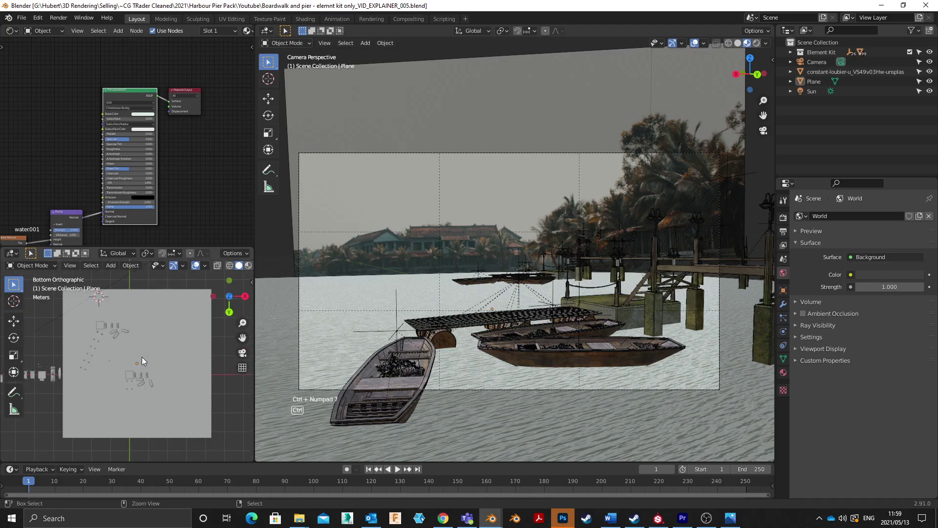
key("ctrl+KP_1")
scroll("up", 3)
right_click(161, 282)
middle_click(142, 293)
key("KP_7")
scroll("up", 3)
scroll("down", 3)
scroll("up", 3)
middle_click(164, 371)
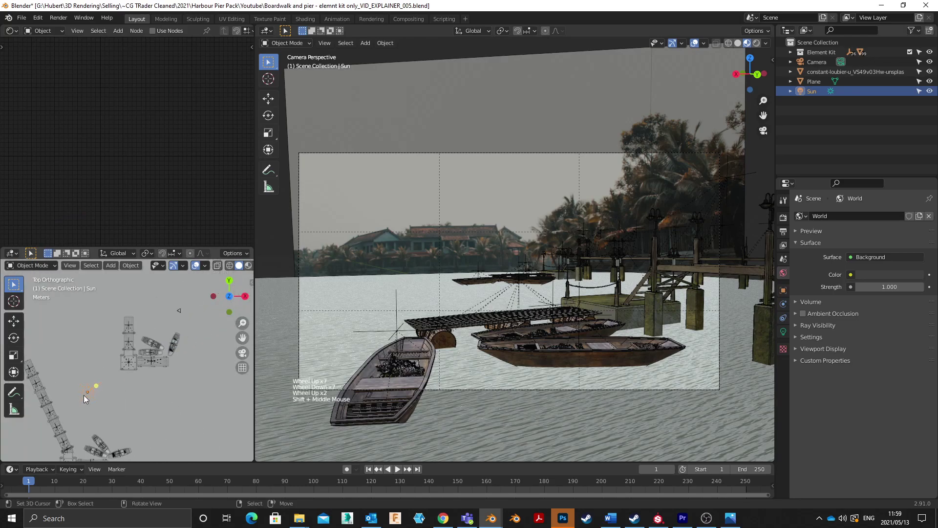
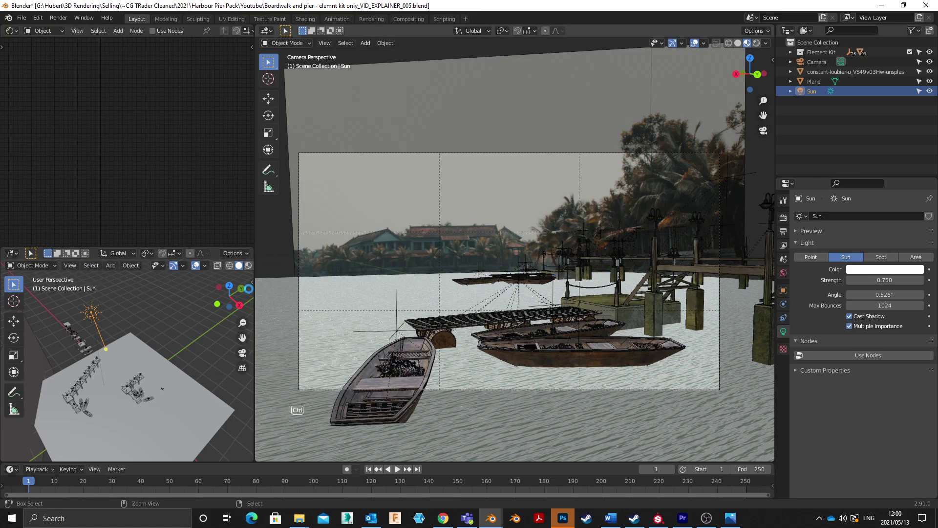
Step: Save the project after setting the Sun light strength to 0.750
key("ctrl+s")
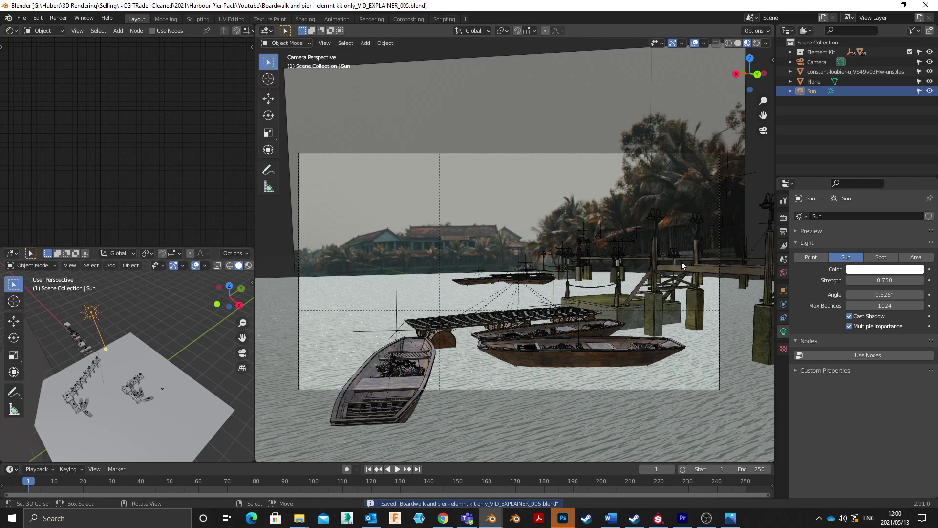
Step: Light the World with the mud_road_4k.hdr environment texture at 0.5 strength, save and preview rendered
left_click(789, 282)
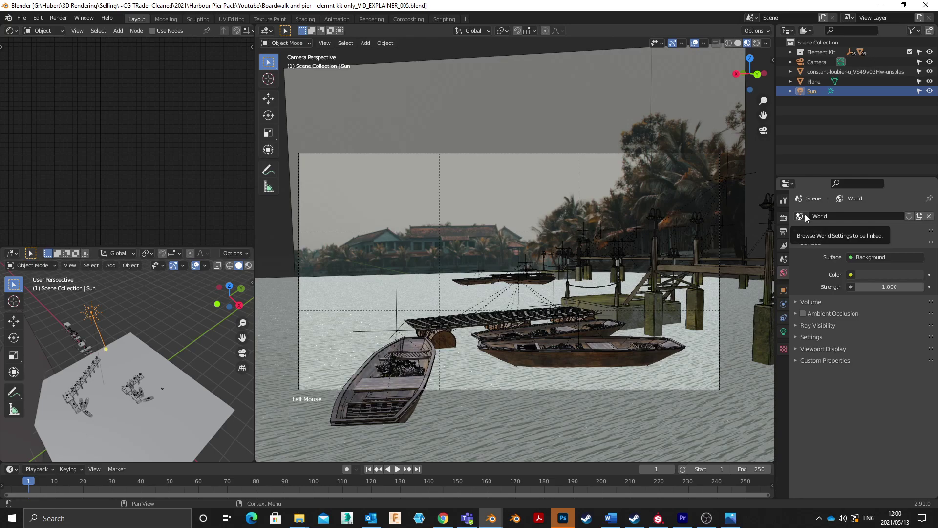
left_click(854, 281)
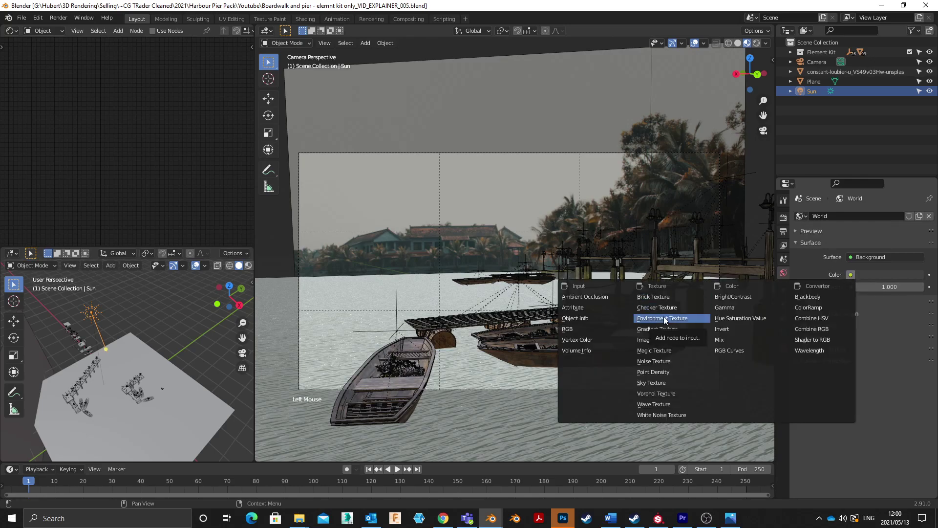
left_click(909, 293)
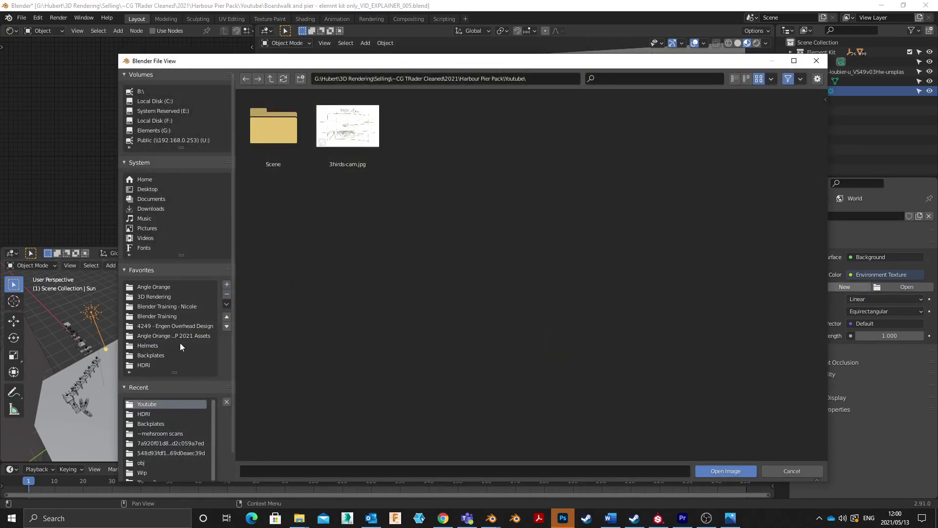
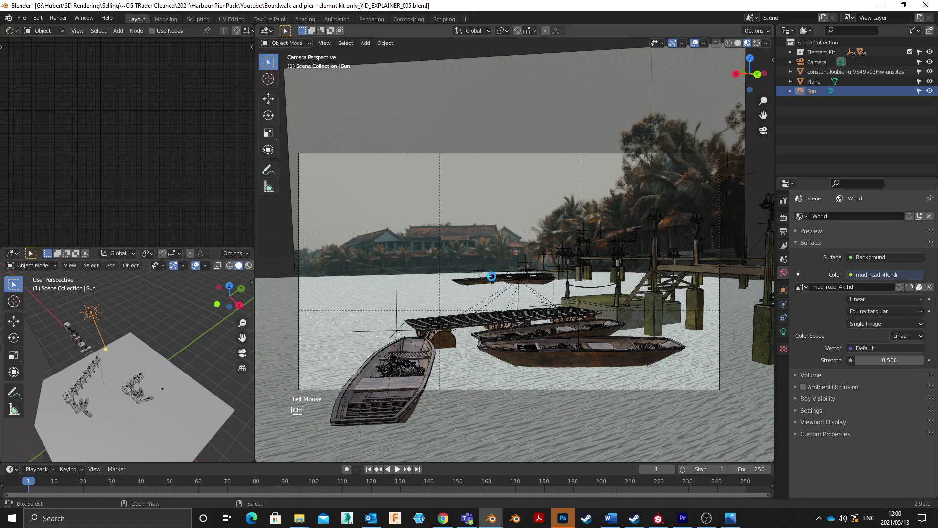
key("ctrl+s")
key("z")
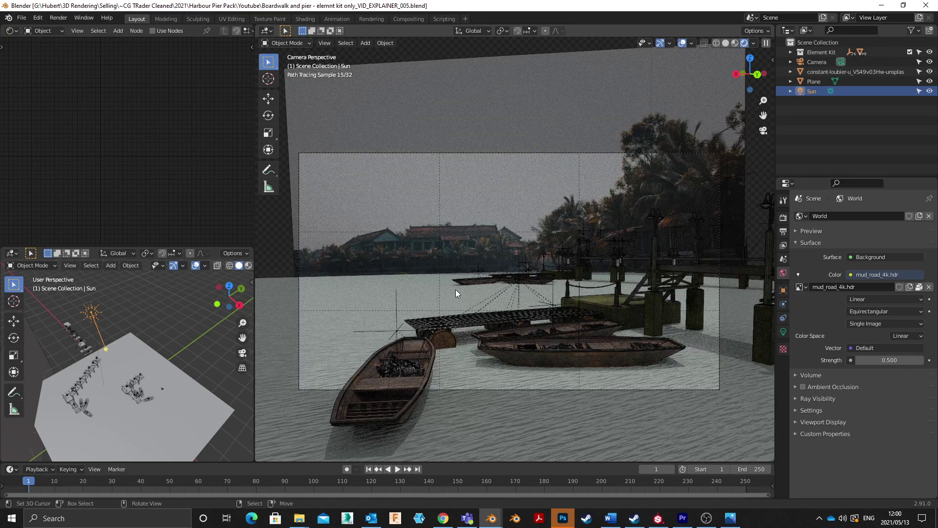
Step: Darken the water plane's Principled BSDF base colour and save the file
right_click(458, 295)
scroll("up", 3)
middle_click(212, 102)
left_click(142, 132)
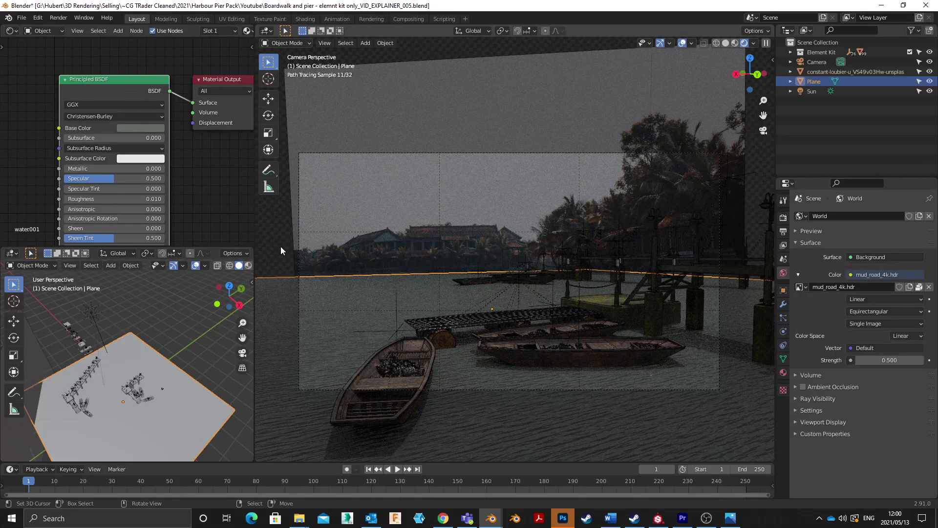
right_click(284, 250)
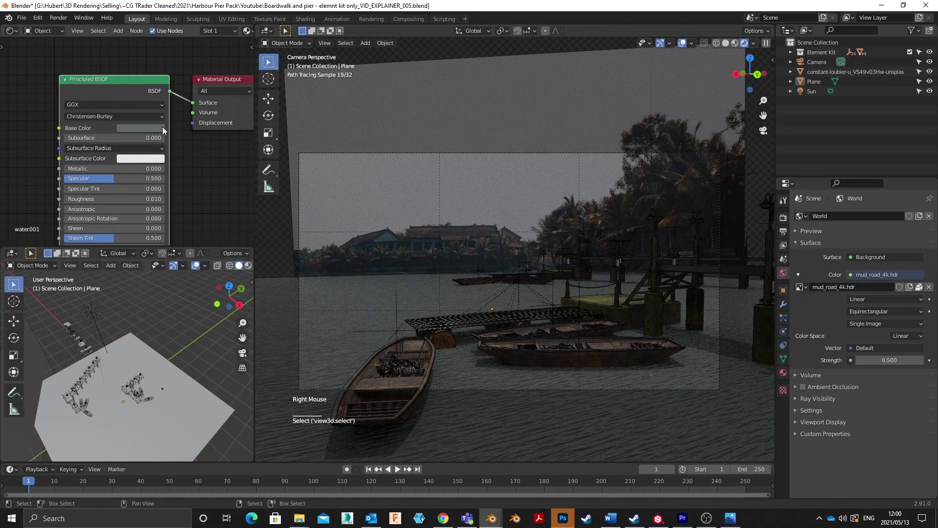
left_click(138, 133)
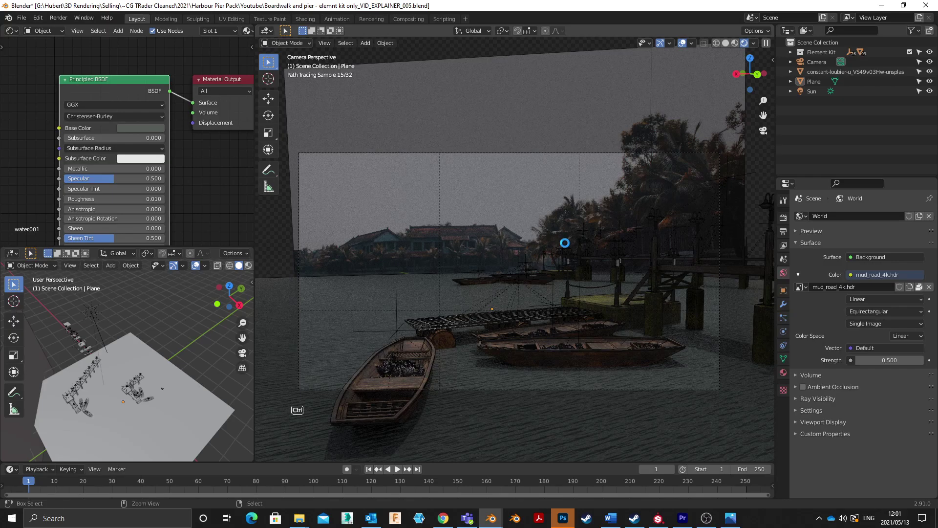
key("ctrl+s")
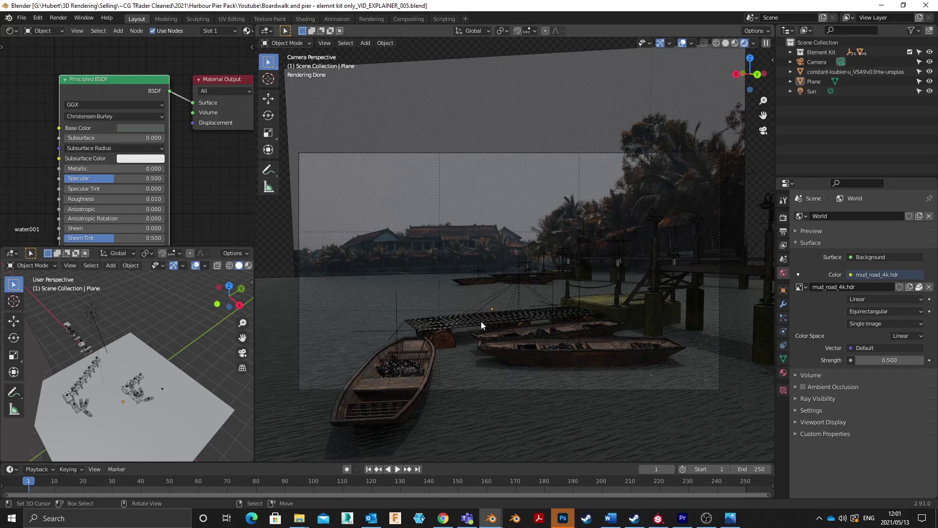
Step: Place the 3D cursor on the near boat
left_click(484, 324)
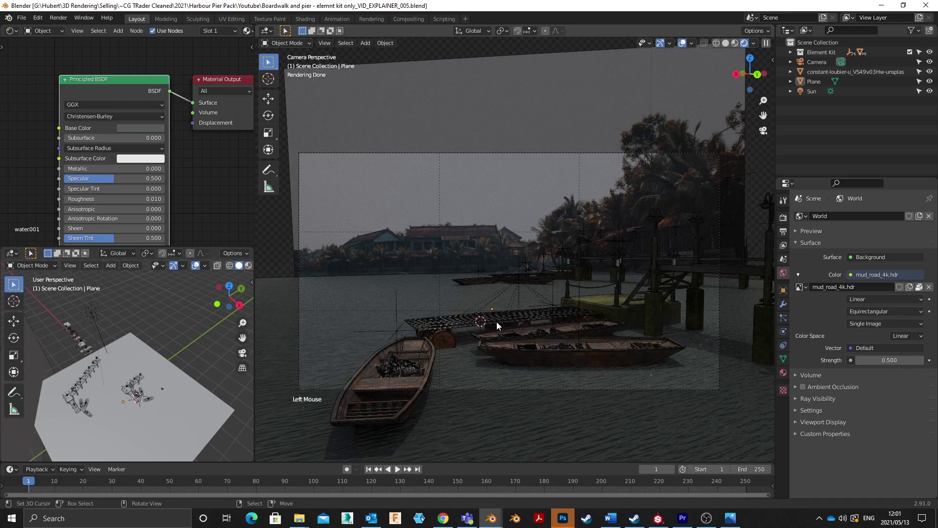
Step: Add a cube empty at the 3D cursor on the near boat and show its object properties
key("shift+a")
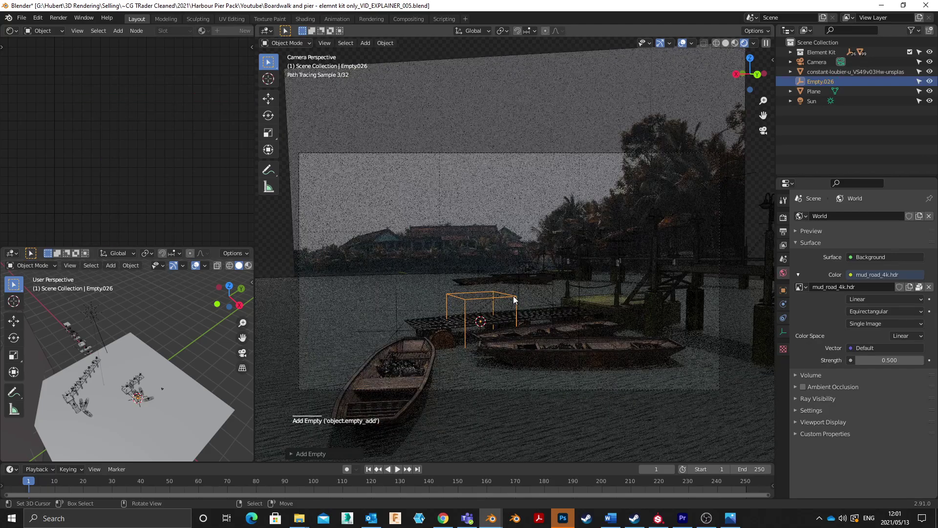
key("g")
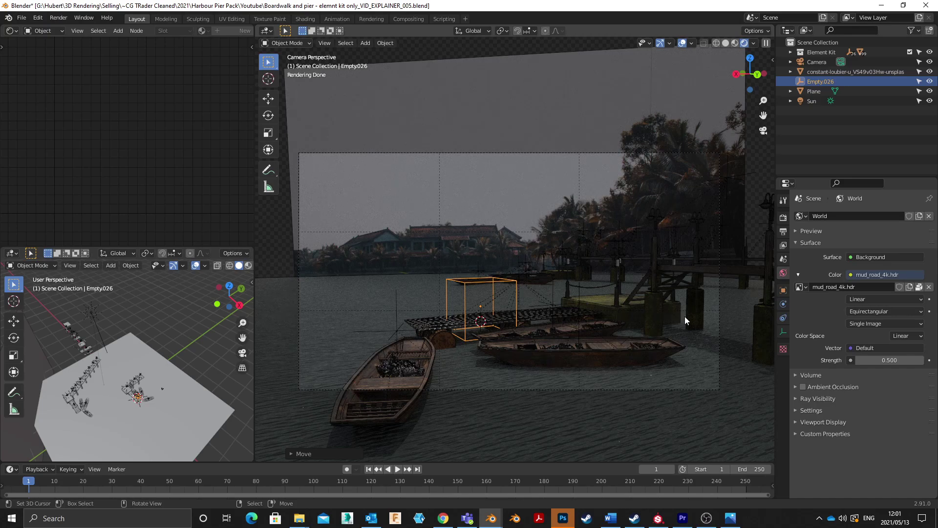
left_click(821, 427)
left_click(820, 443)
scroll("down", 3)
left_click(854, 438)
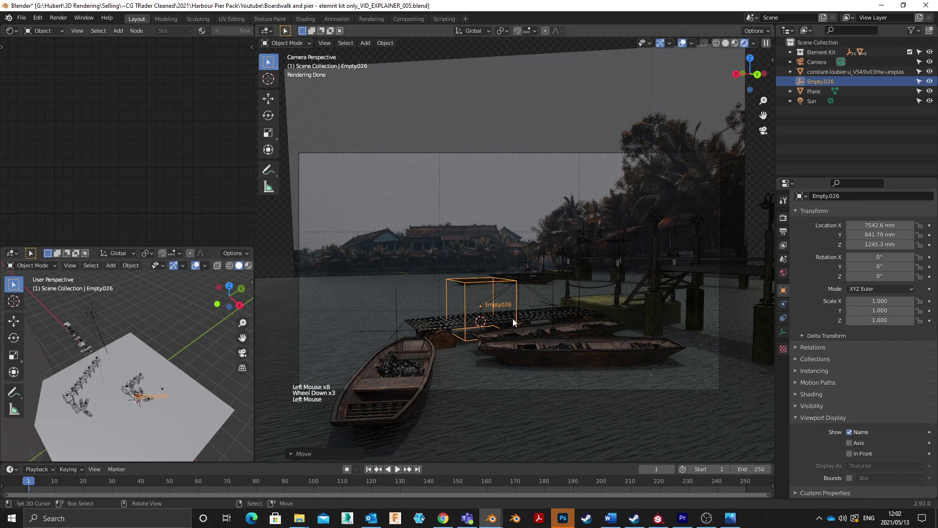
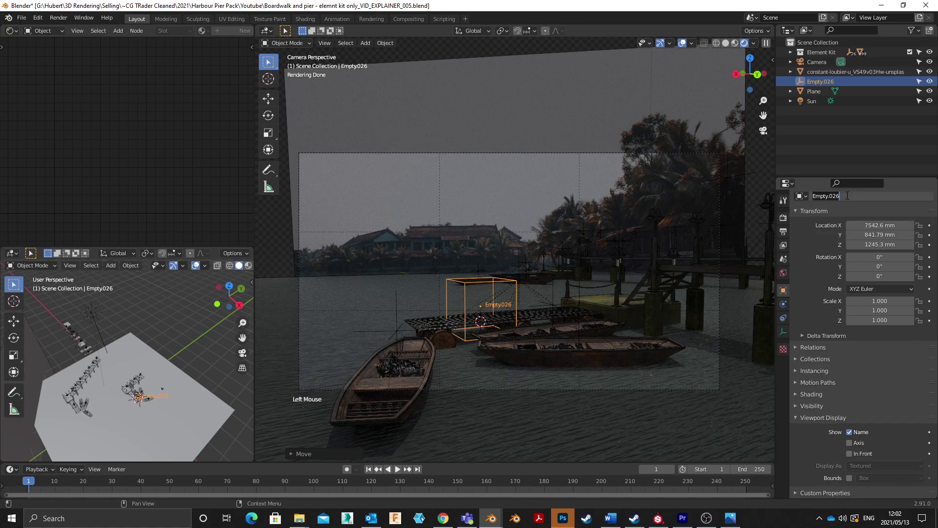
Step: Rename the empty to 'Empty - Focal point' and save the file
key("BackSpace")
key("BackSpace")
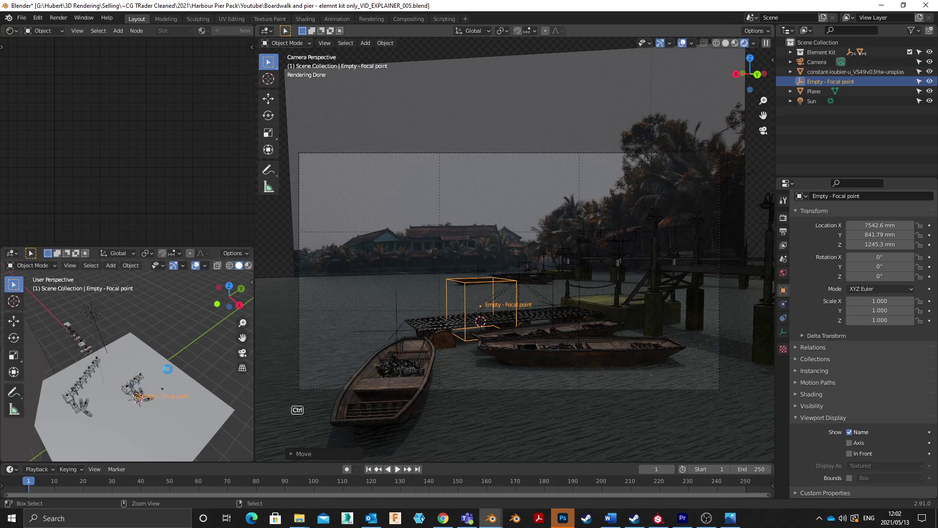
key("ctrl+s")
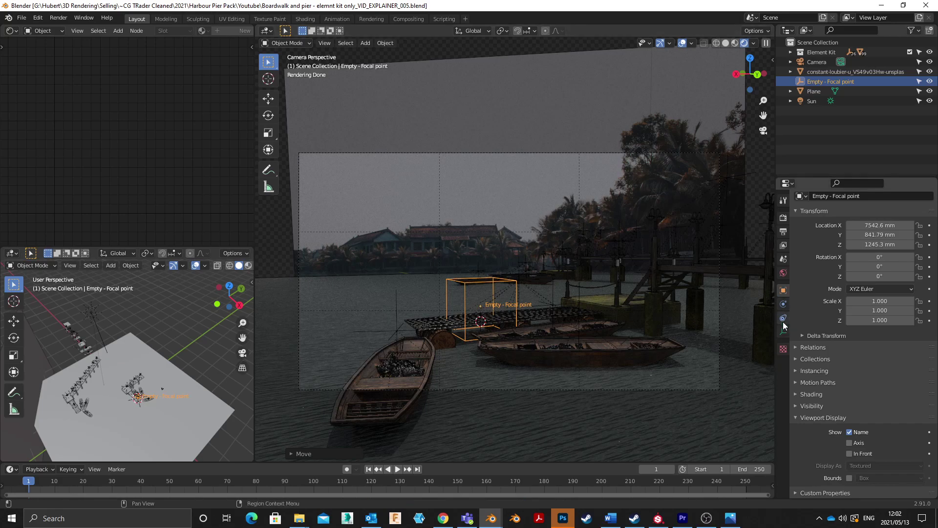
Step: Set the focal-point empty's display size to 500 mm, undoing an accidental resize and selection
scroll("up", 3)
left_click(787, 336)
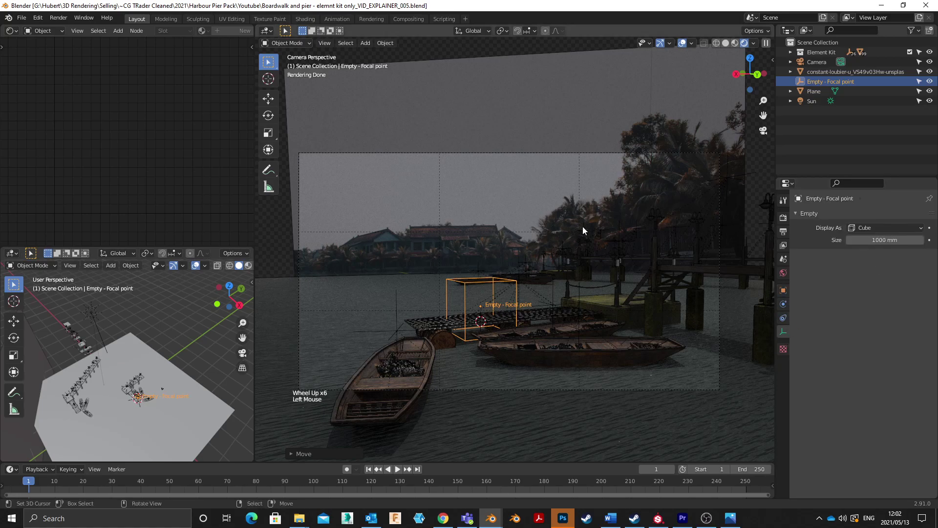
key("s")
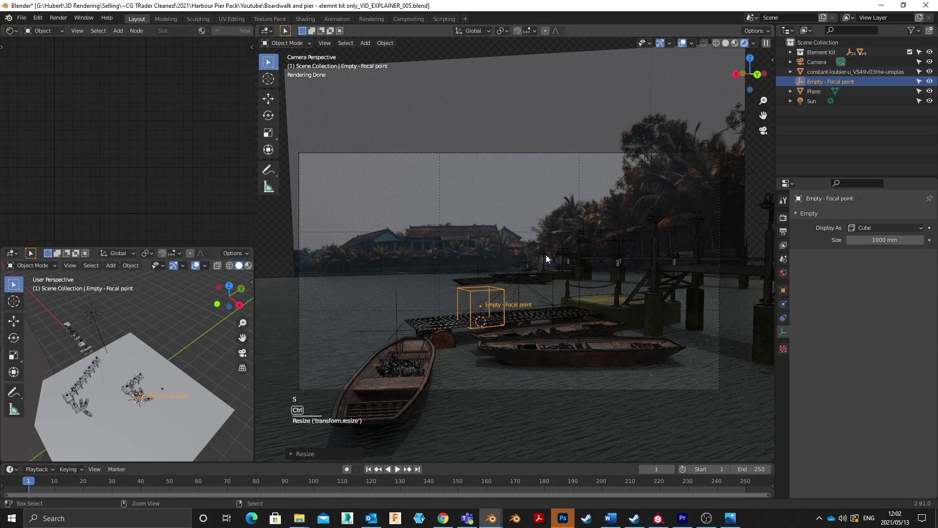
key("ctrl+a")
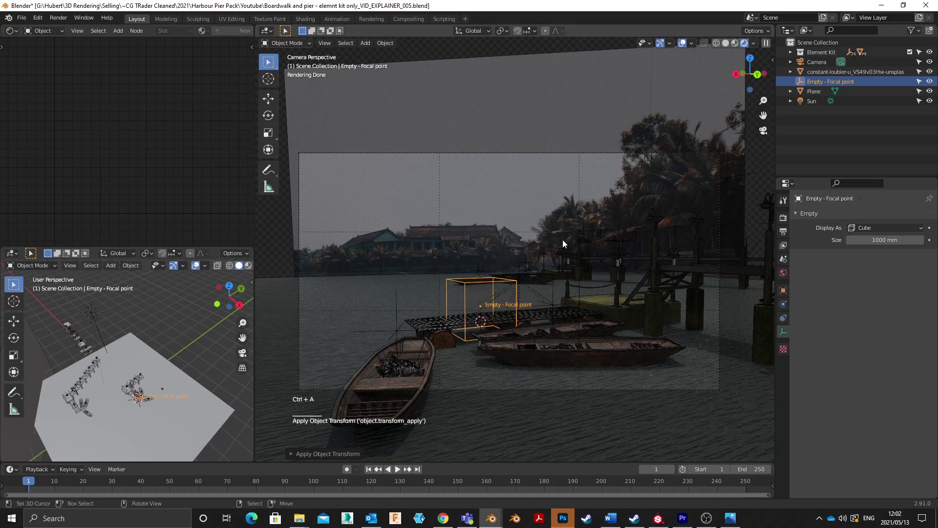
key("s")
key("a")
right_click(550, 260)
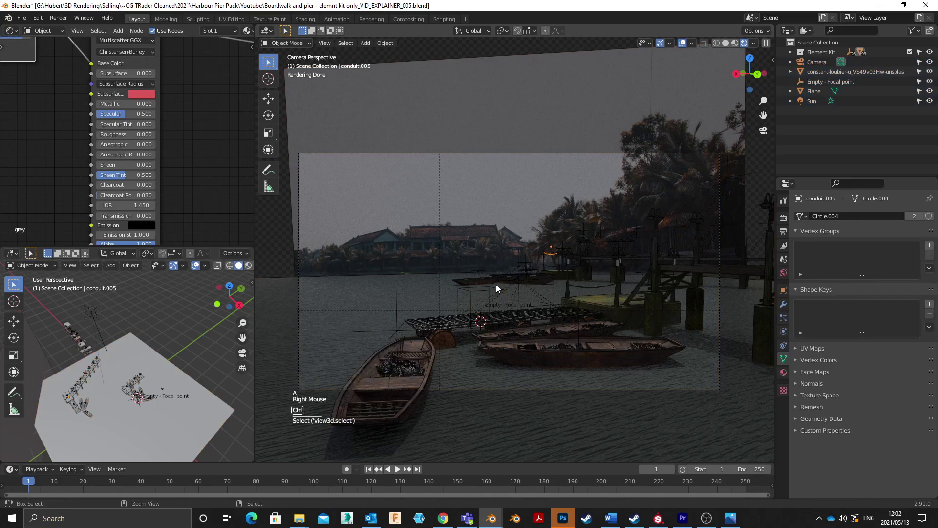
key("ctrl+z")
key("ctrl+z")
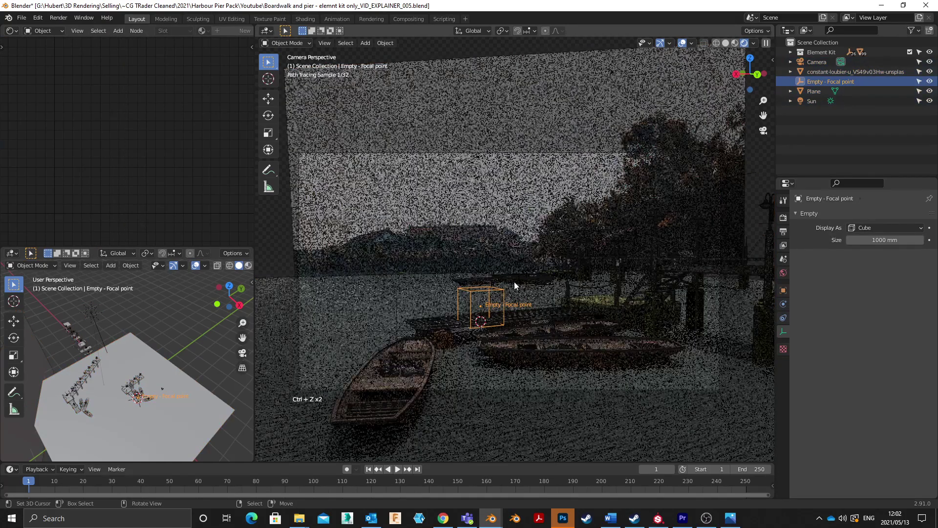
key("ctrl+z")
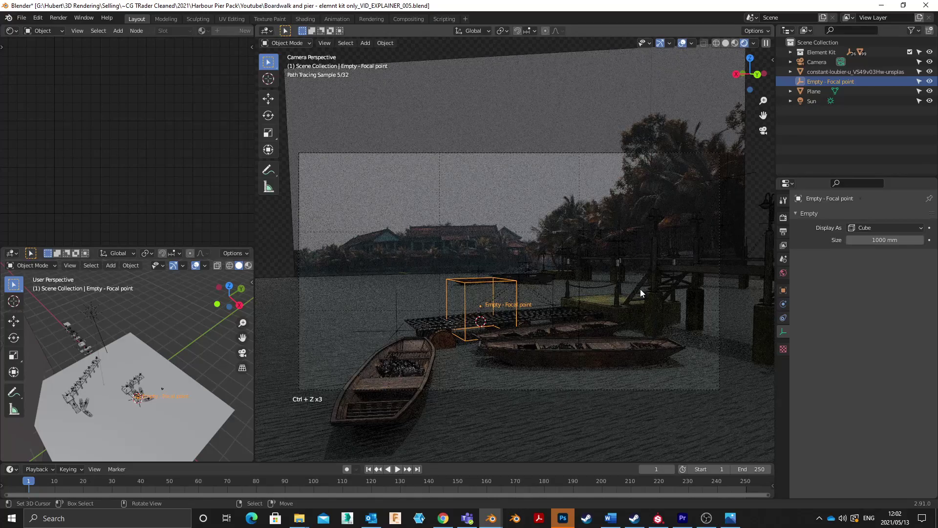
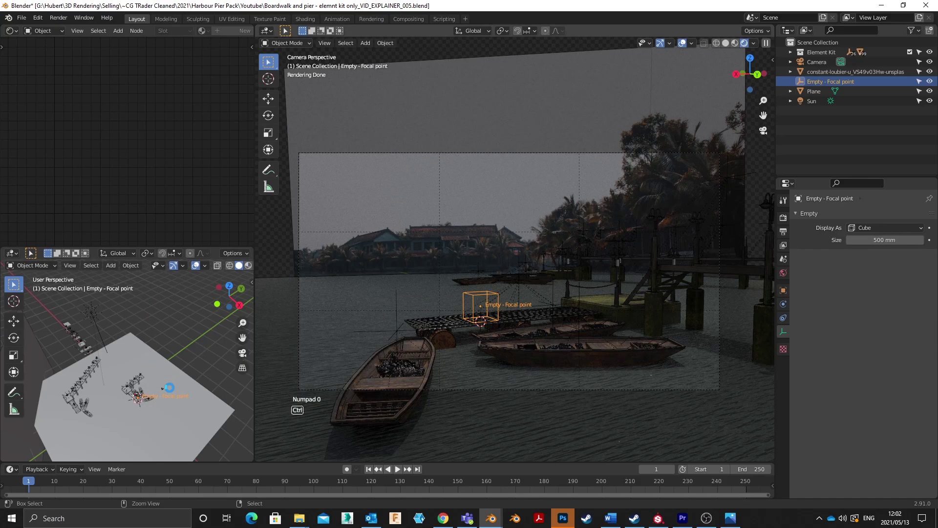
Step: Save the blend file and return to the camera area of the scene
key("ctrl+s")
scroll("up", 3)
middle_click(175, 398)
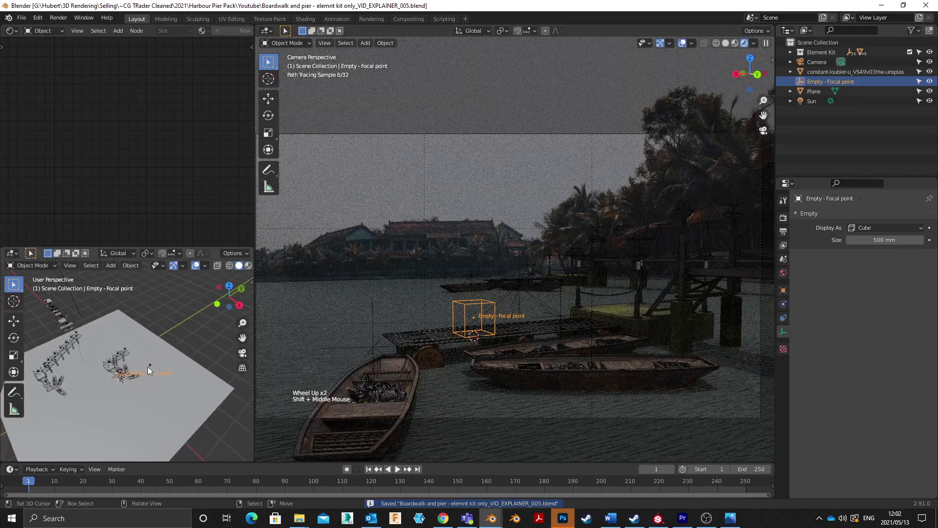
Step: Enable camera depth of field focused on 'Empty - Focal point' at f-stop 1.4 and save
right_click(153, 370)
scroll("up", 3)
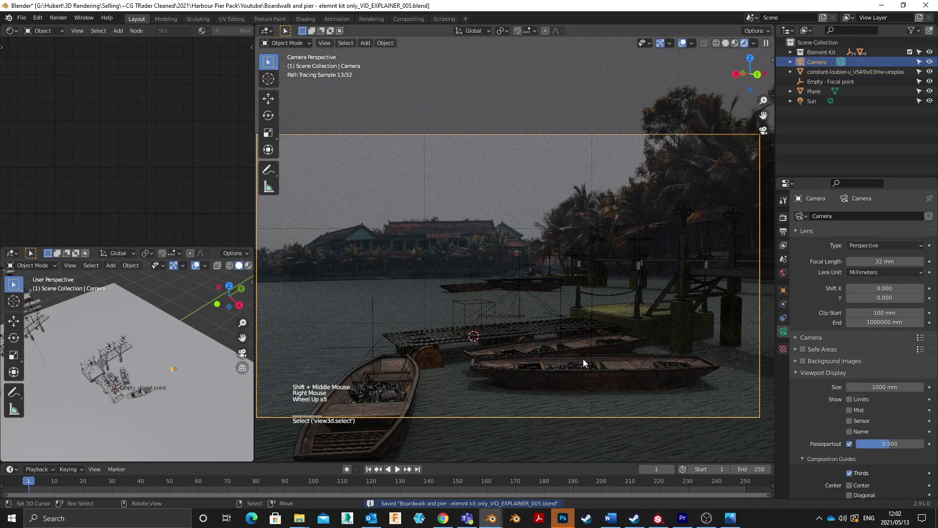
scroll("down", 3)
left_click(806, 396)
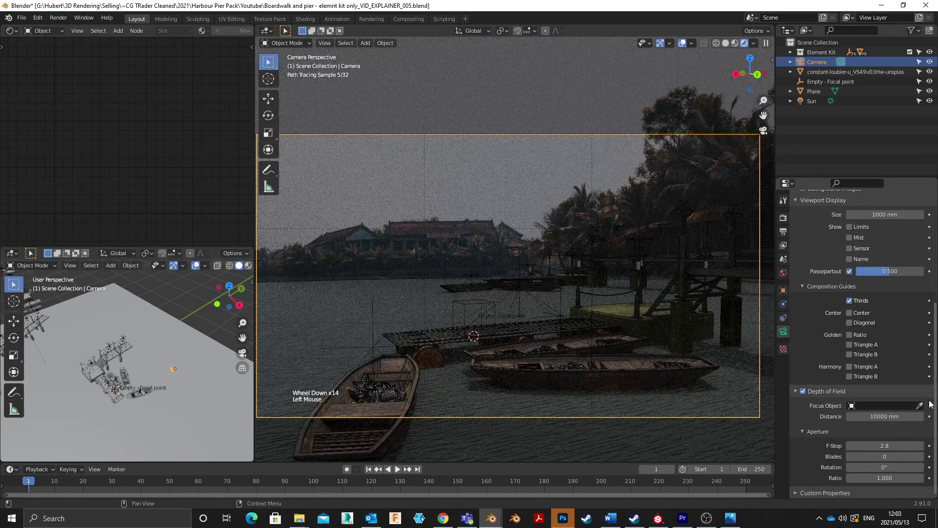
left_click(922, 411)
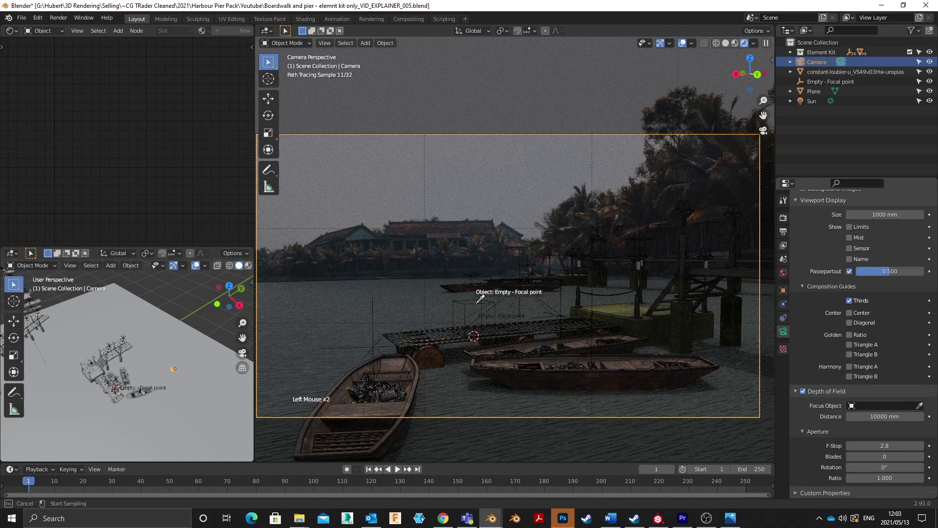
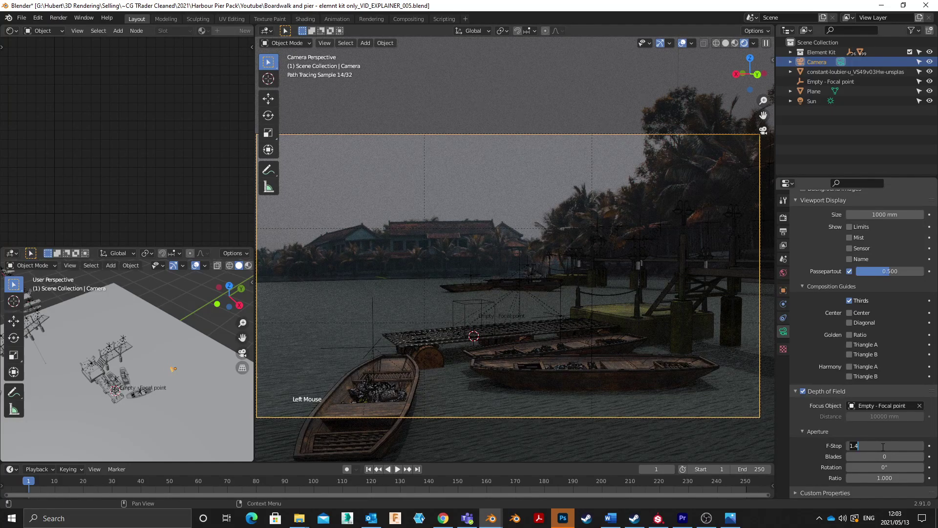
middle_click(667, 282)
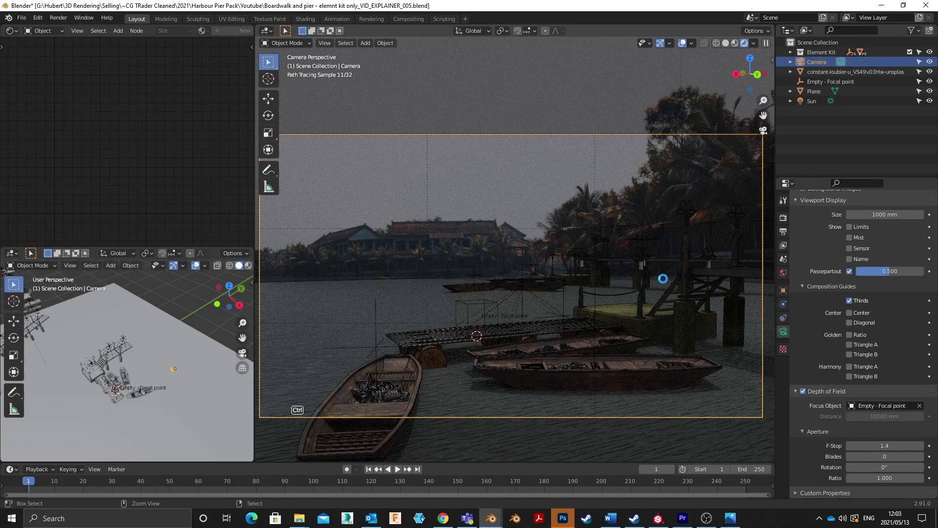
key("ctrl+s")
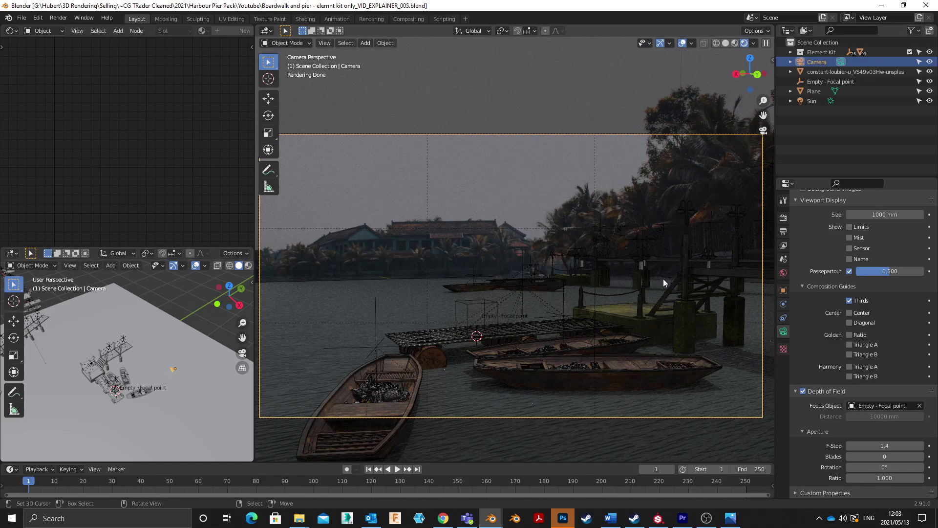
Step: Show the scene's render settings
scroll("up", 3)
scroll("up", 3)
left_click(785, 221)
scroll("up", 3)
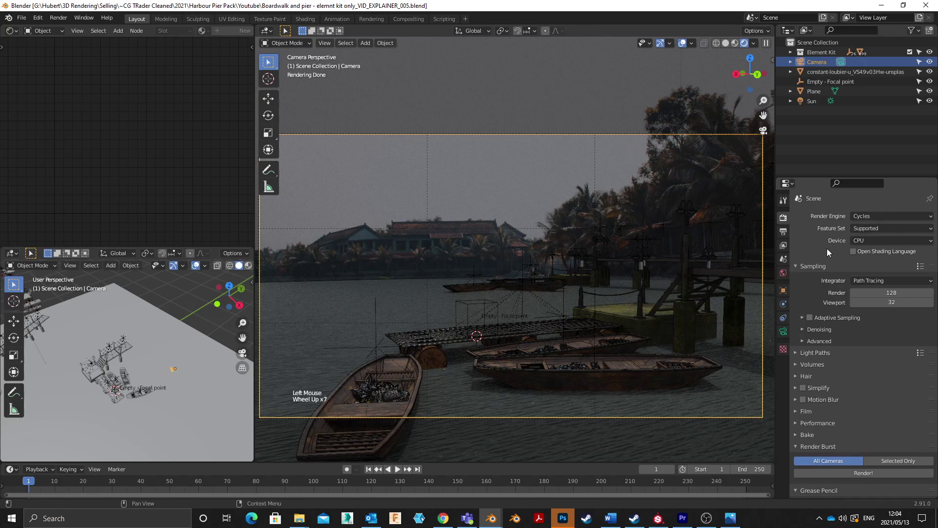